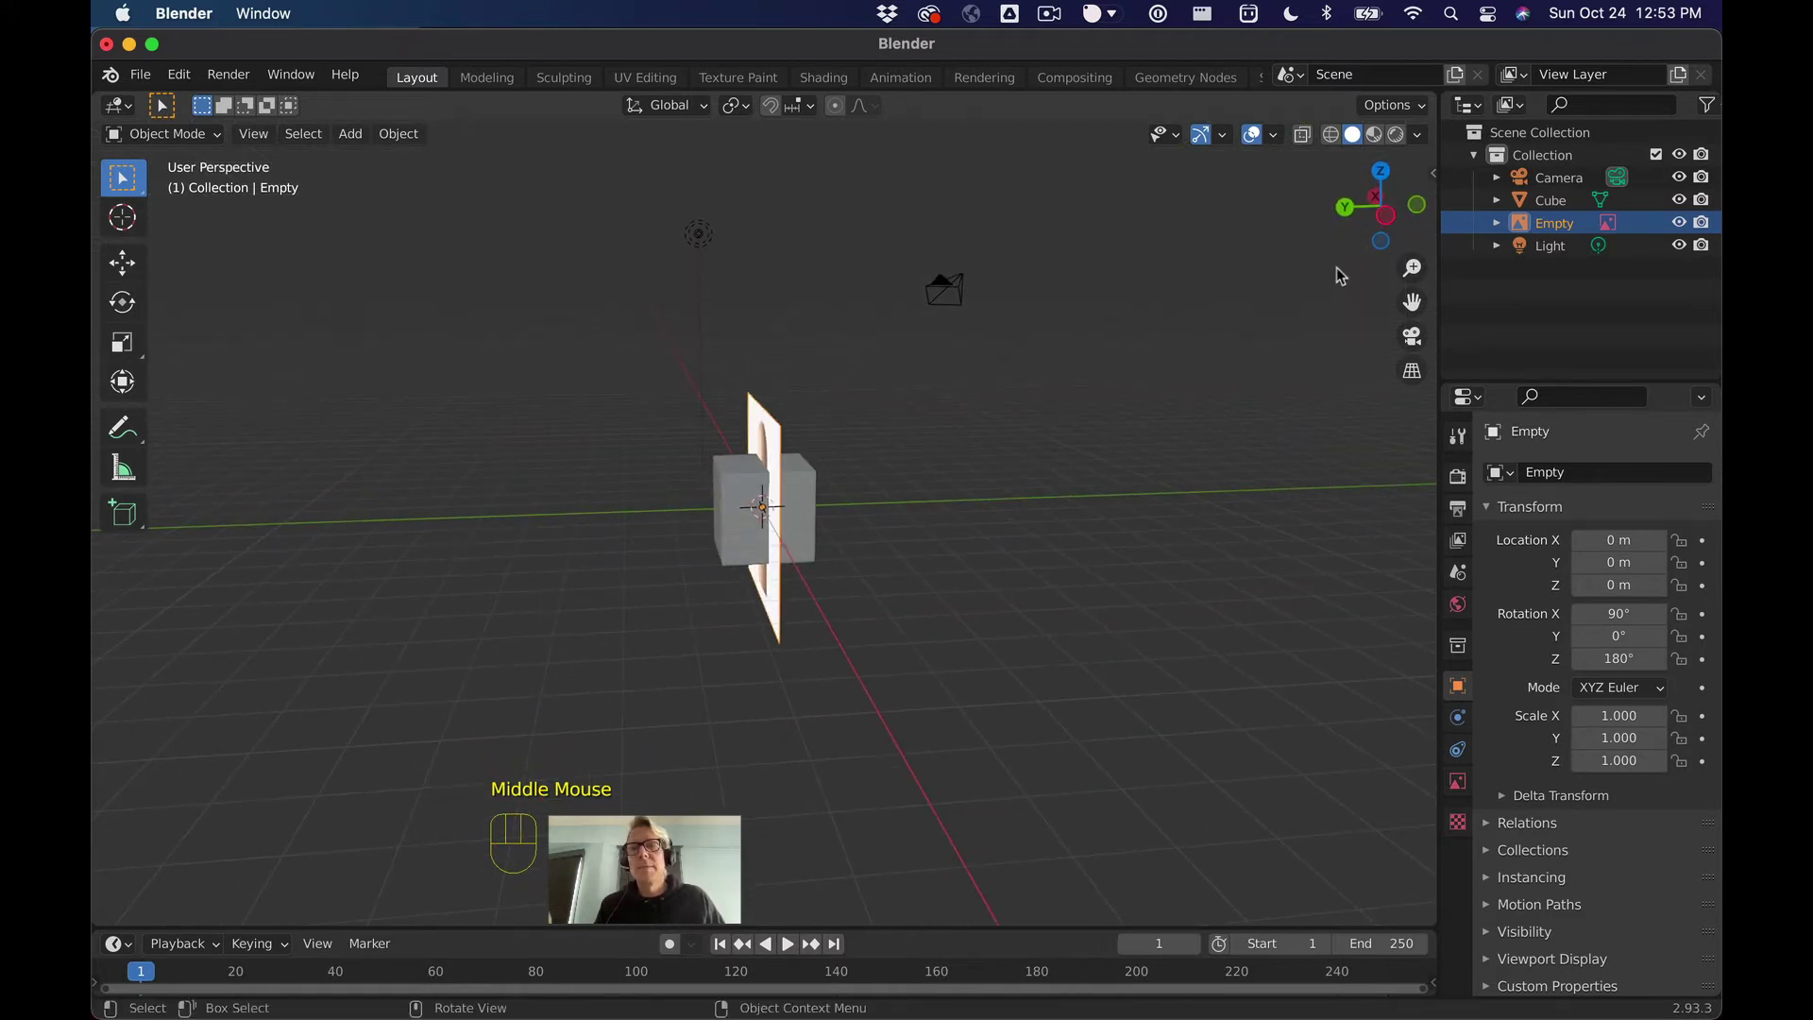
Step: From a side view, slide the reference image empty about 1.15 m back along Y behind the cube
left_click(1391, 222)
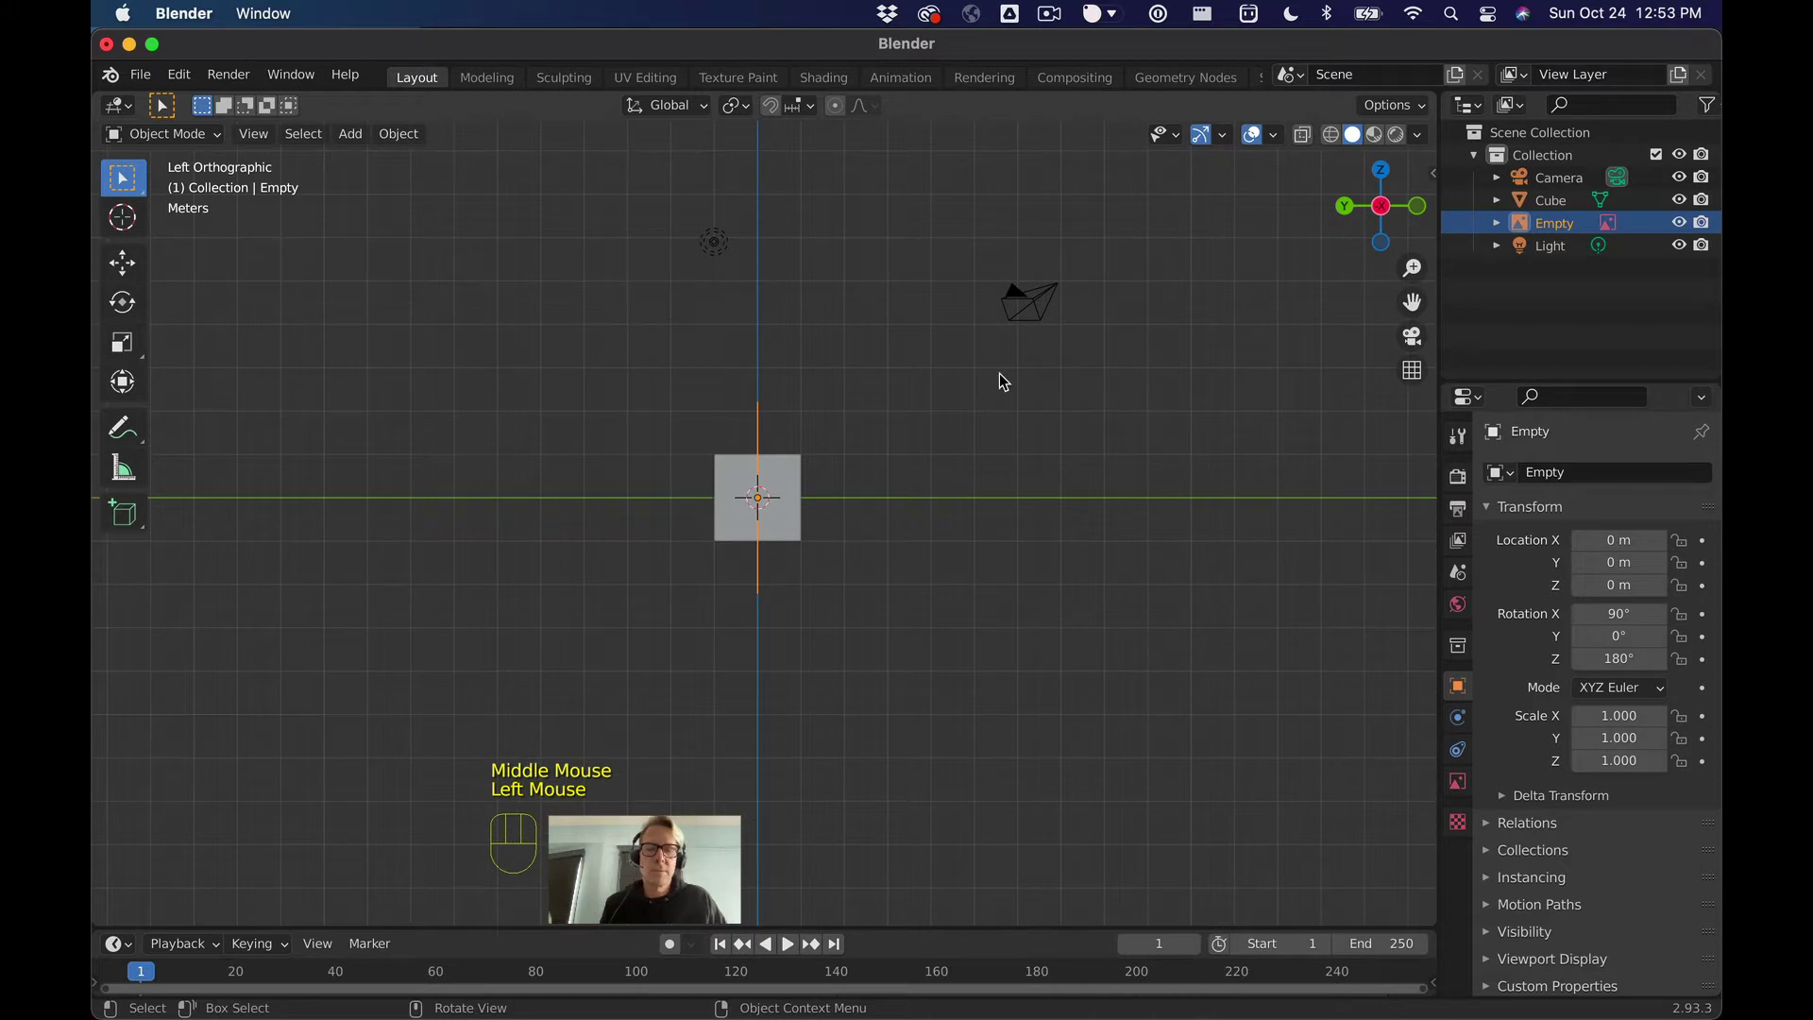
key("g")
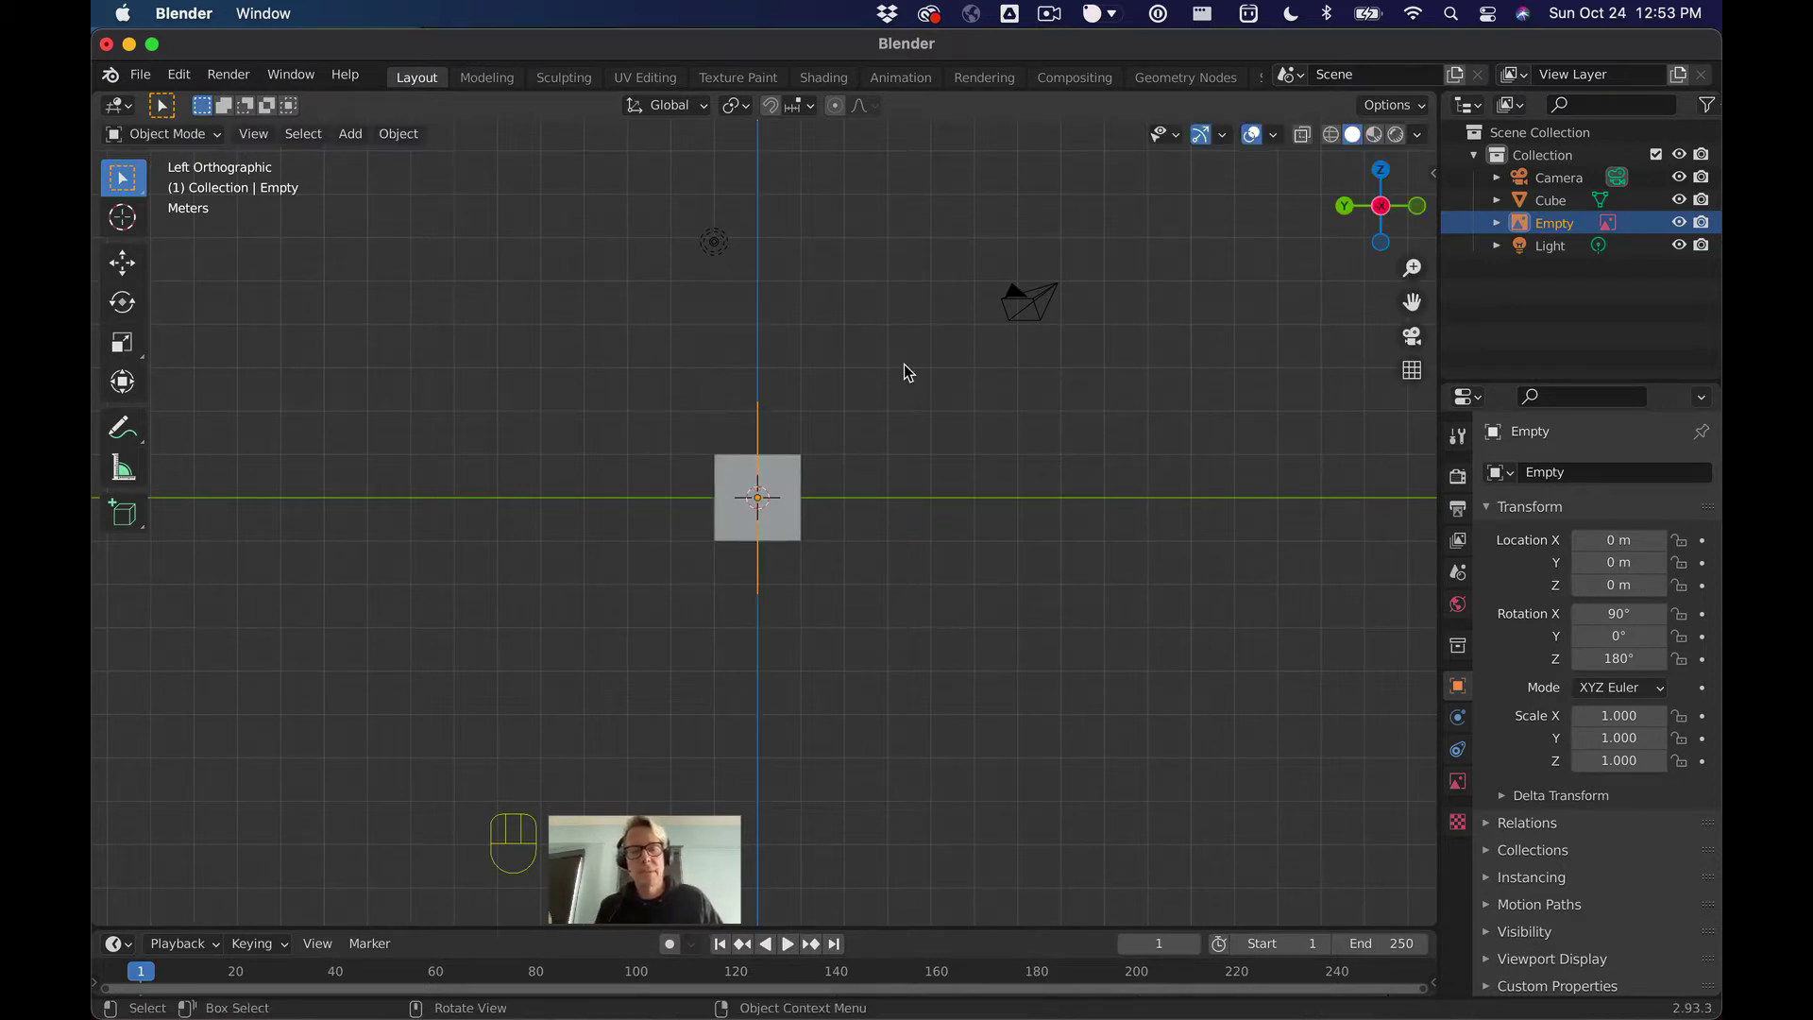
key("g")
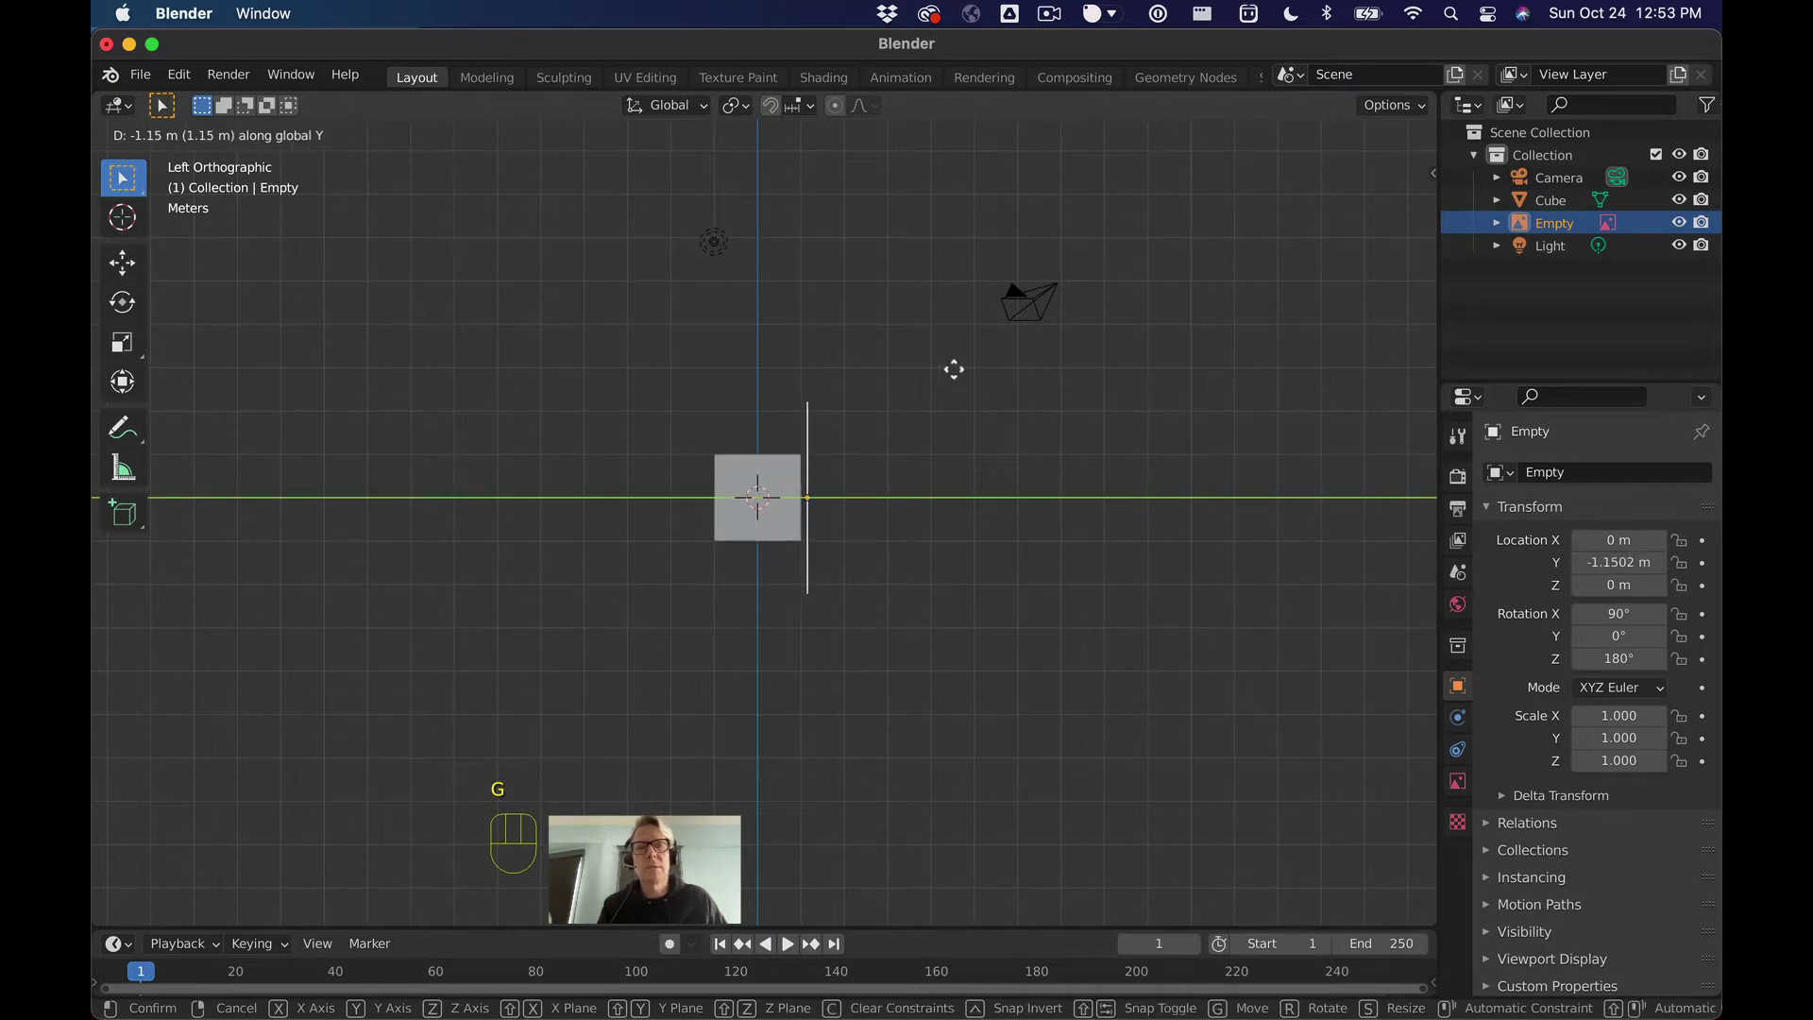
left_click_drag(957, 376, 1141, 393)
scroll("up", 3)
scroll("up", 3)
Step: Turn the view around to look at the scene straight from the back
left_click_drag(1122, 395, 1153, 366)
scroll("up", 3)
left_click(1376, 206)
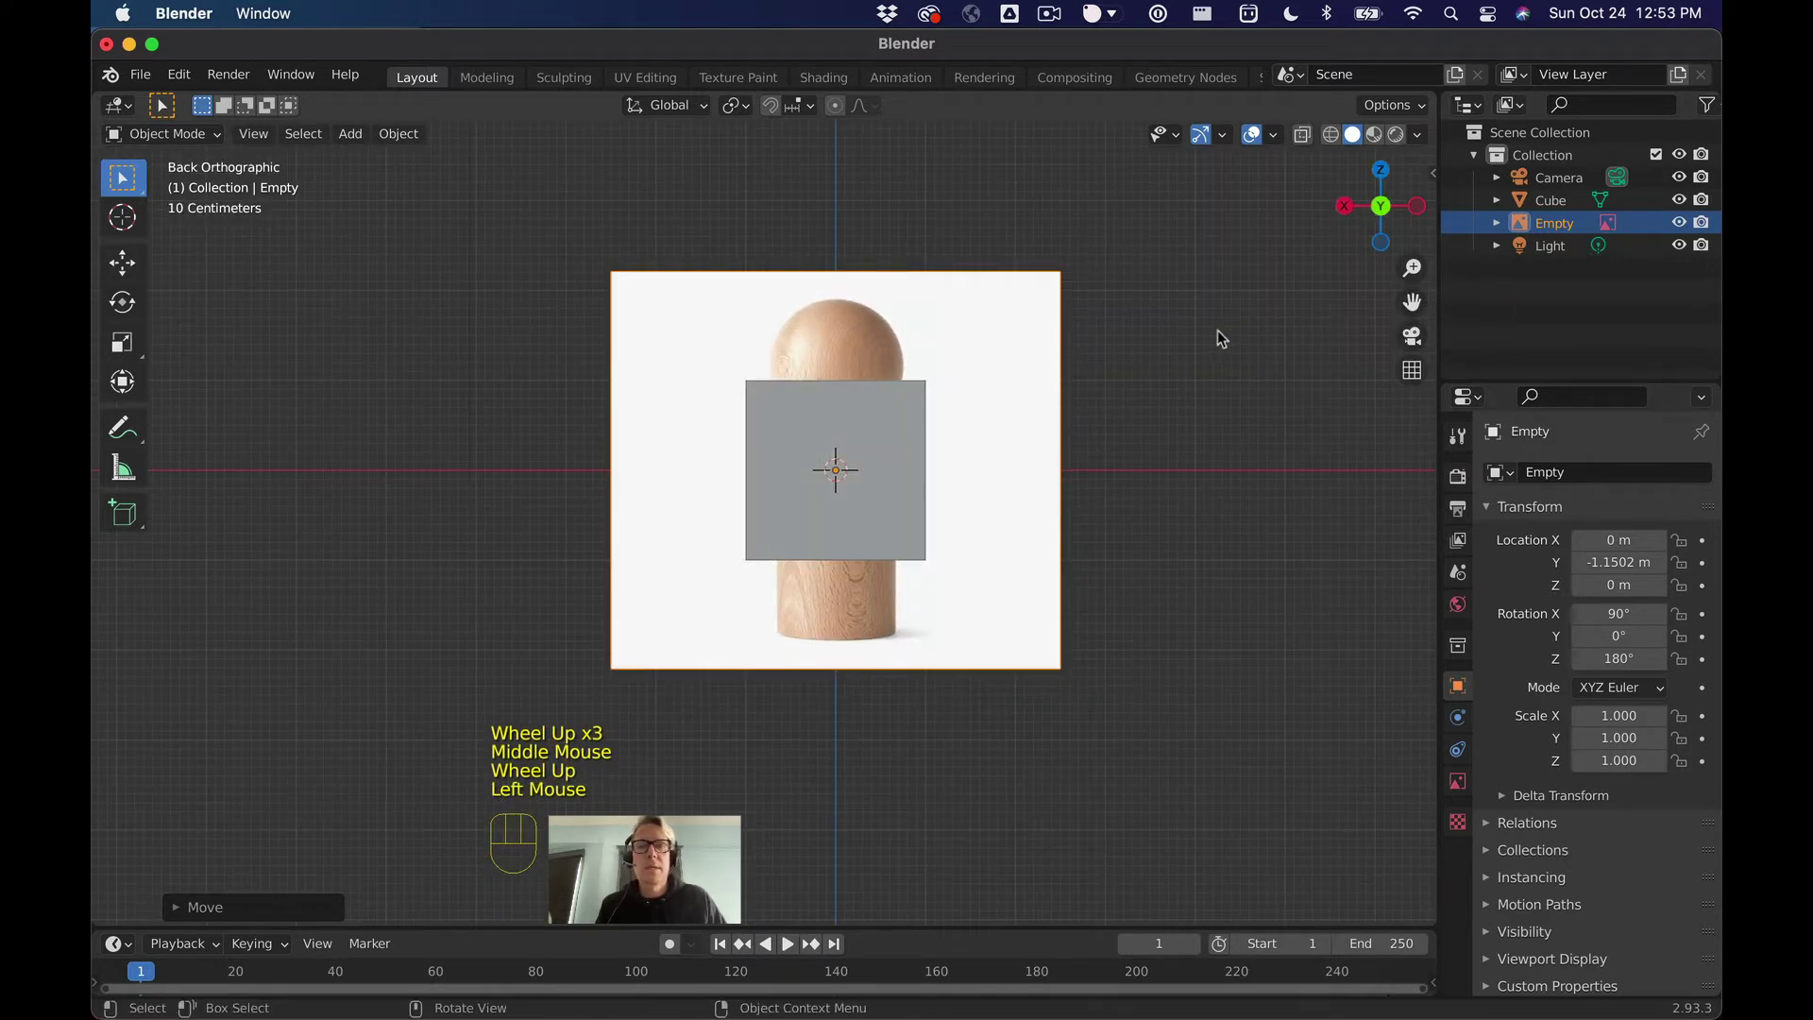
Step: Raise the reference image along Z to about 1.888 m and hide the original cube
left_click(991, 323)
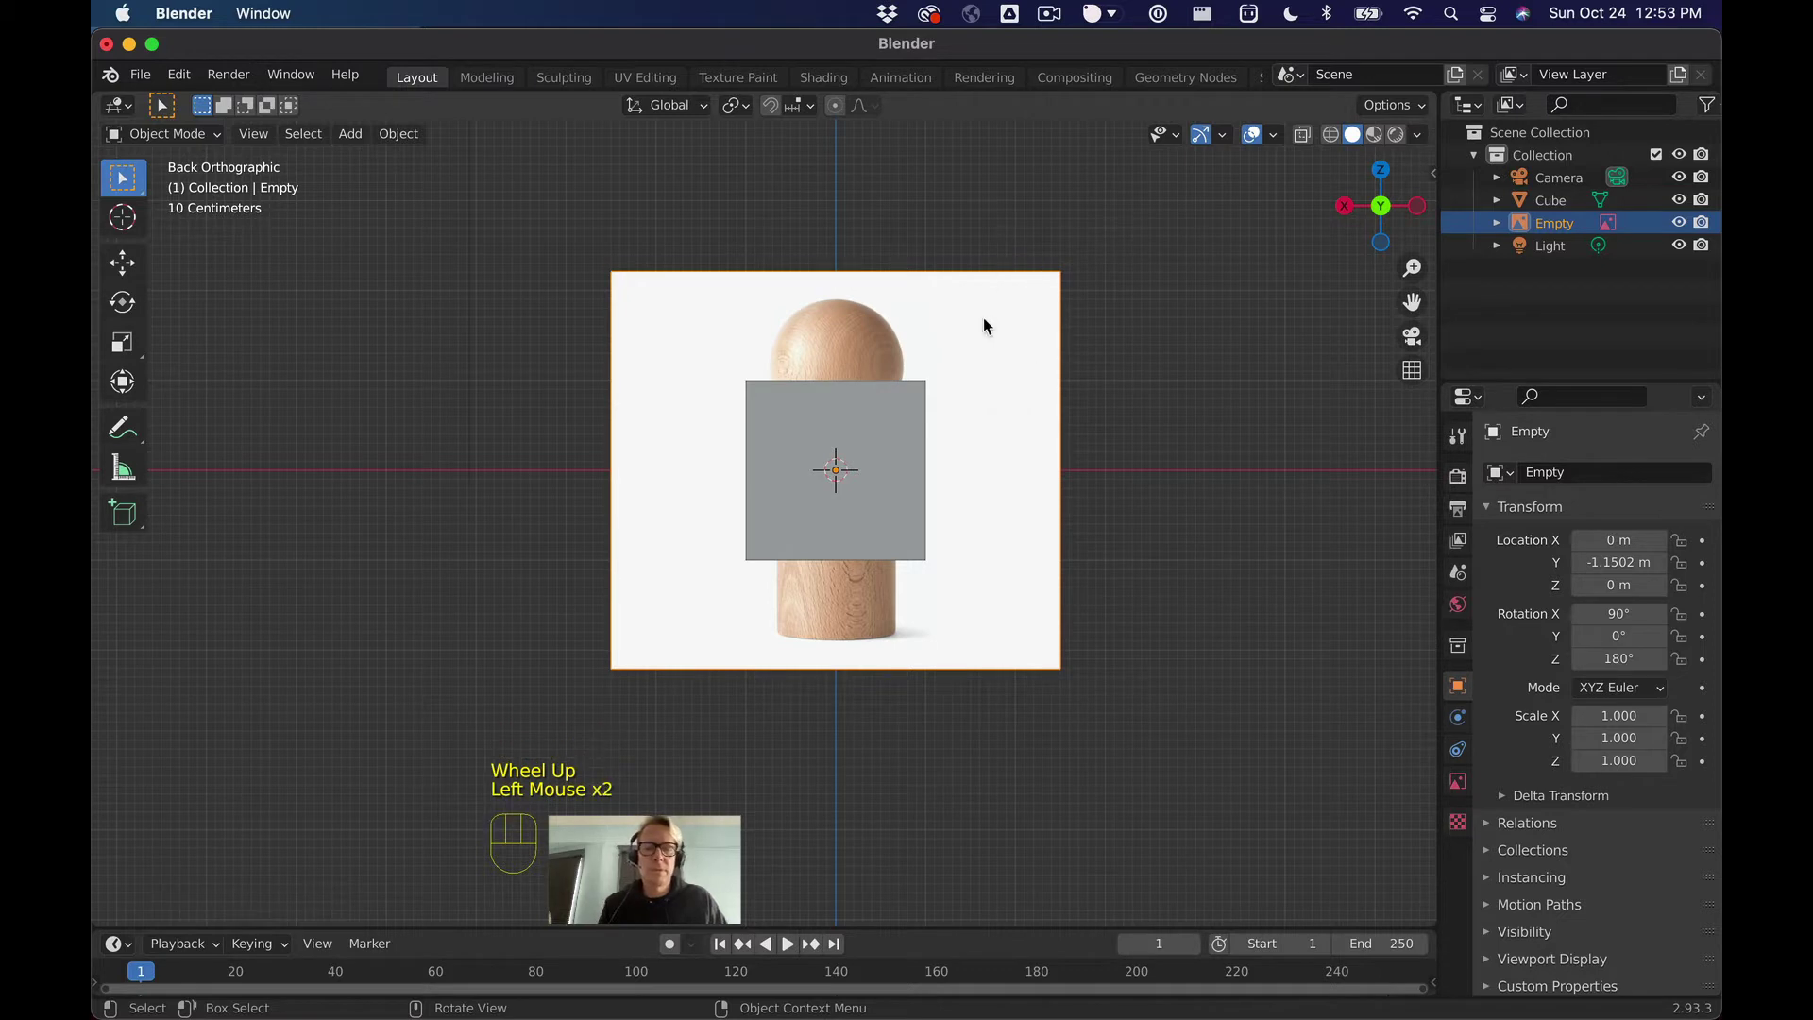
key("g")
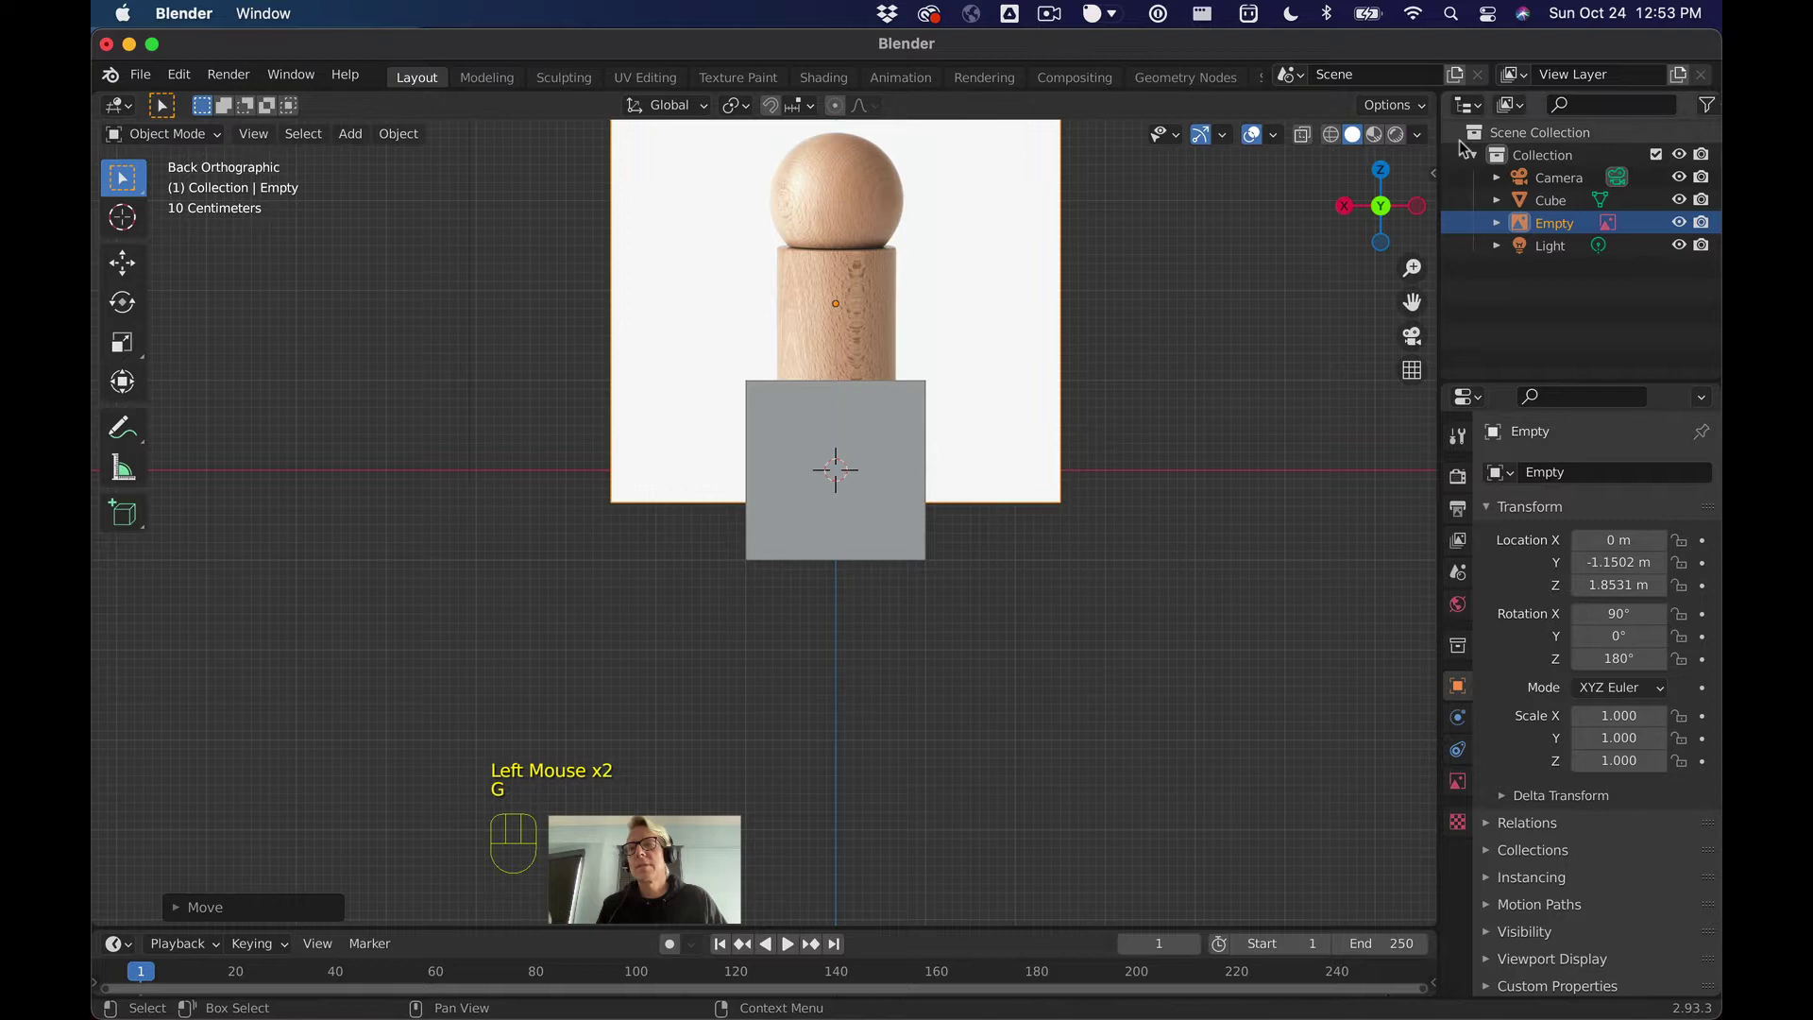
left_click(1679, 201)
scroll("up", 3)
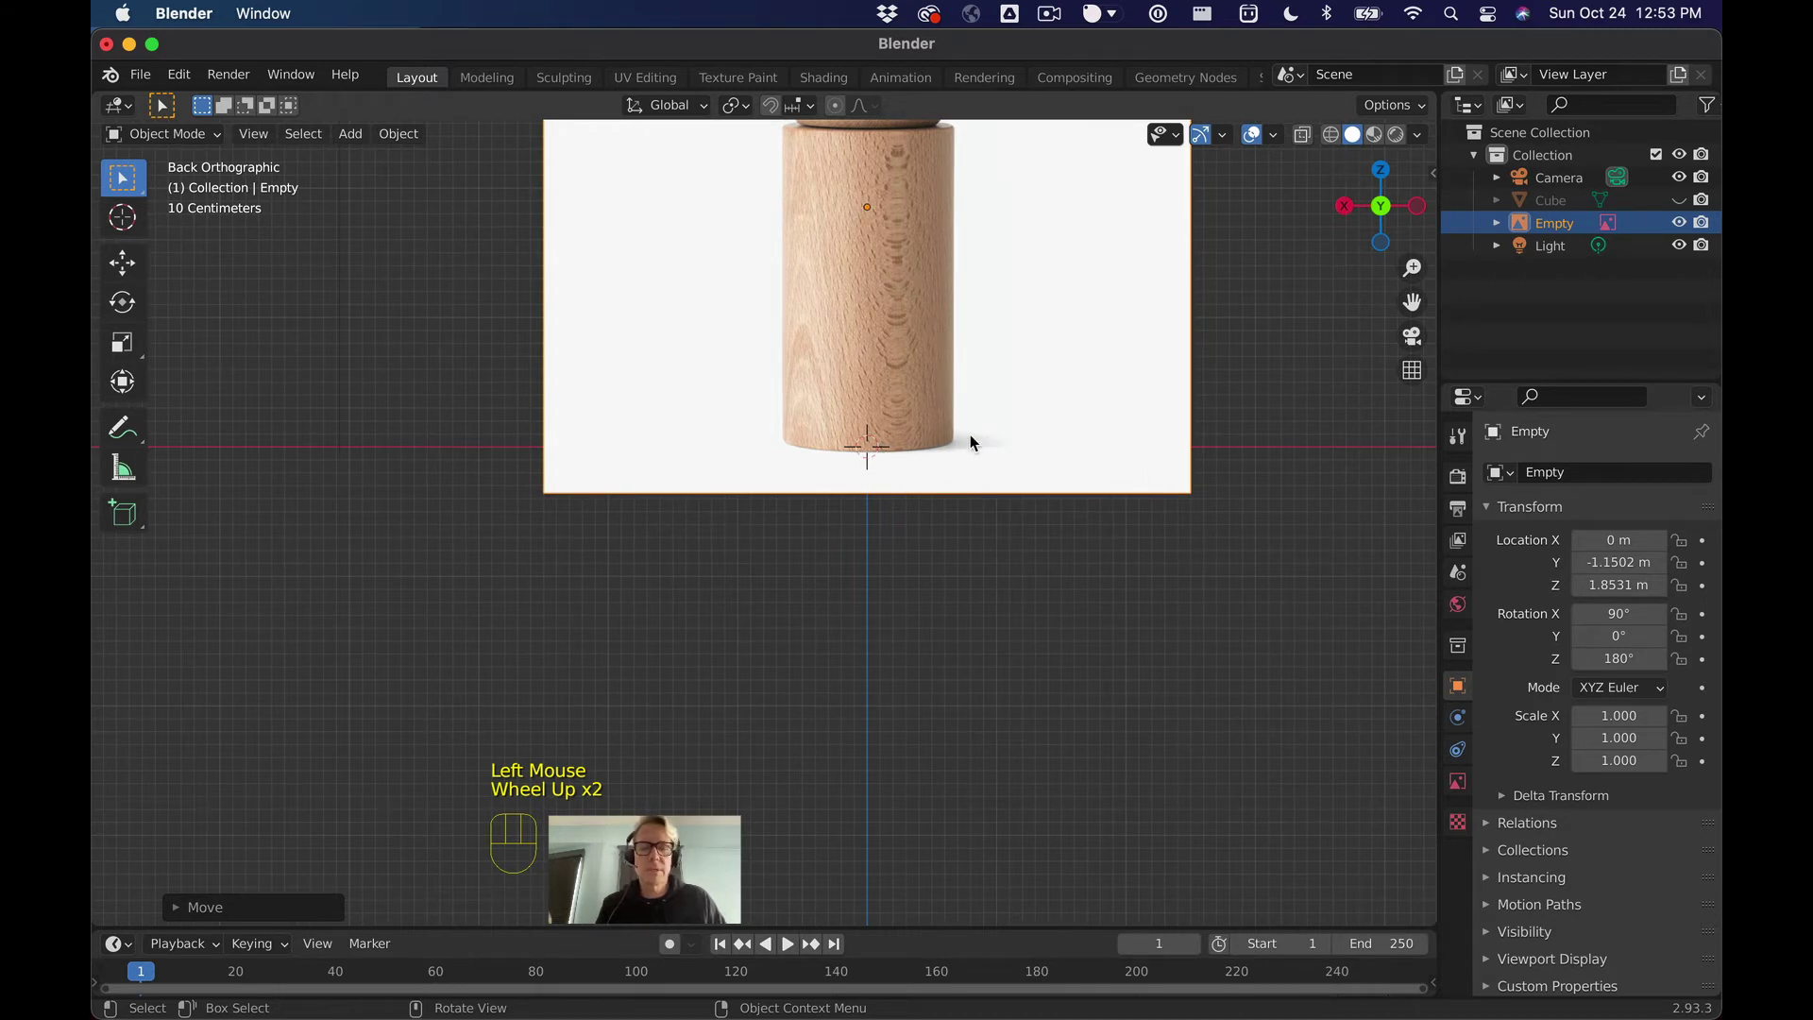
Step: Nudge the reference image slightly higher so the shaker's base rests on the origin line
key("g")
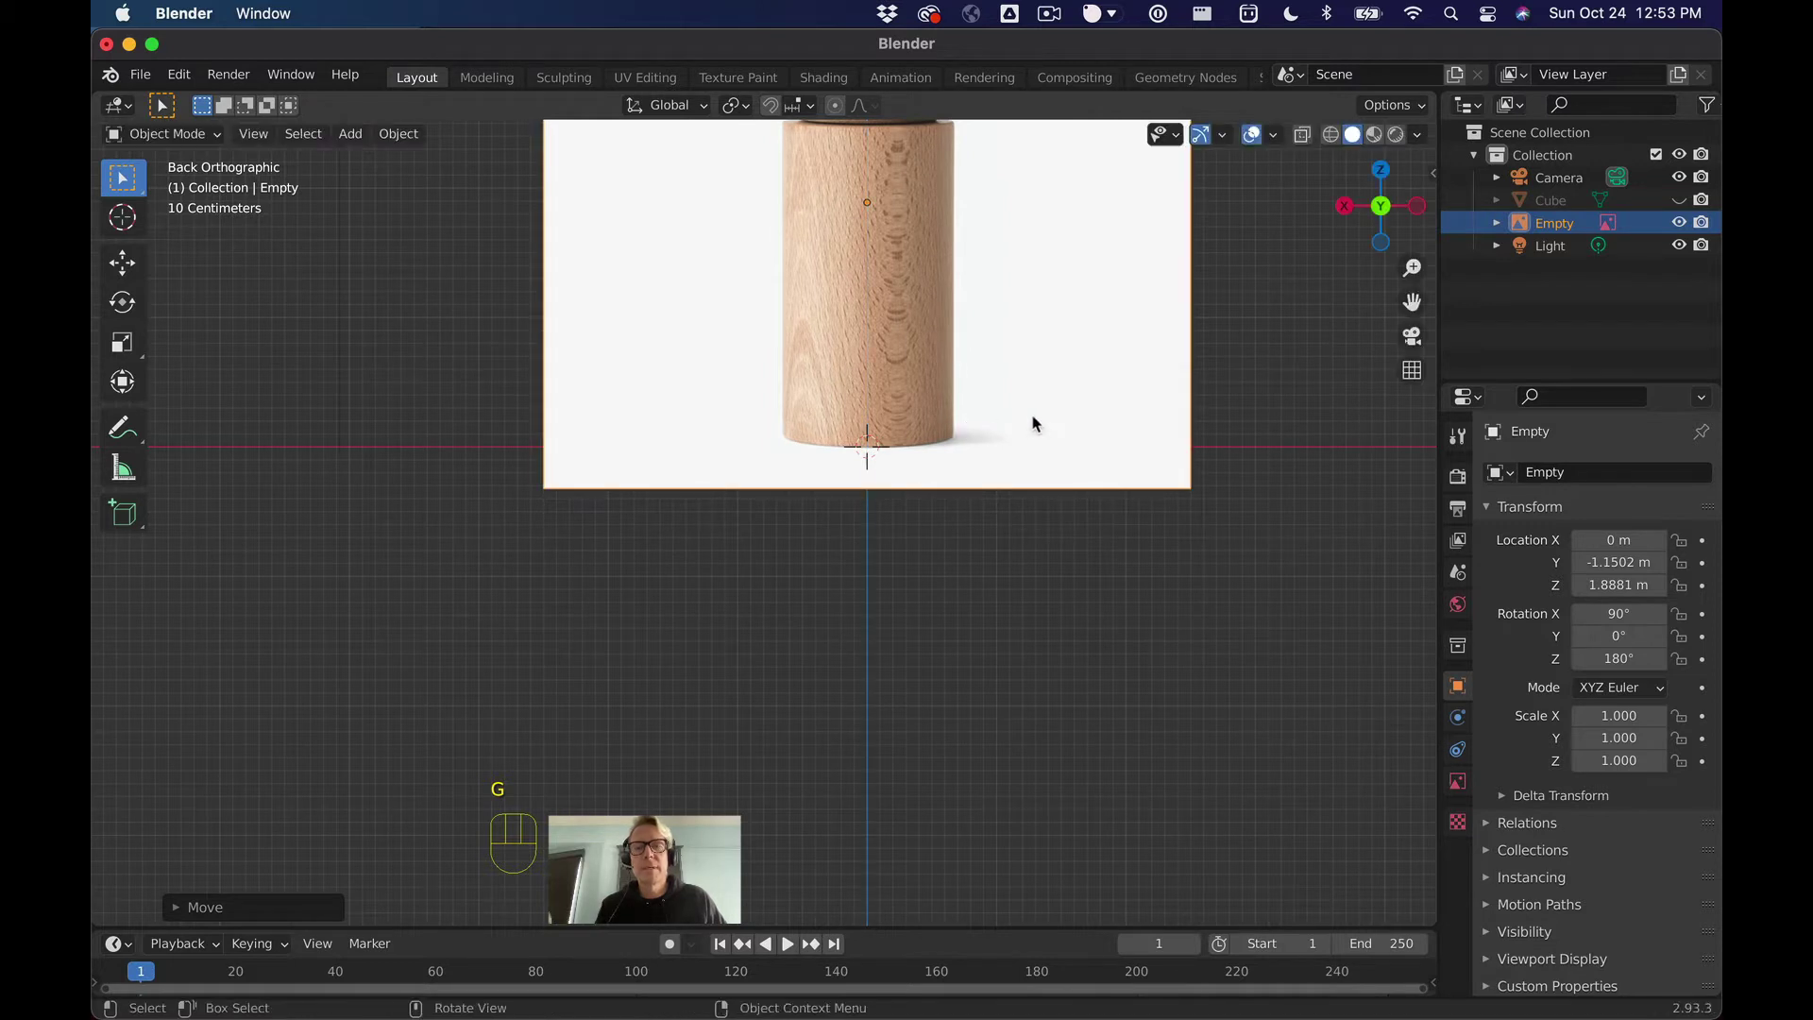
scroll("up", 3)
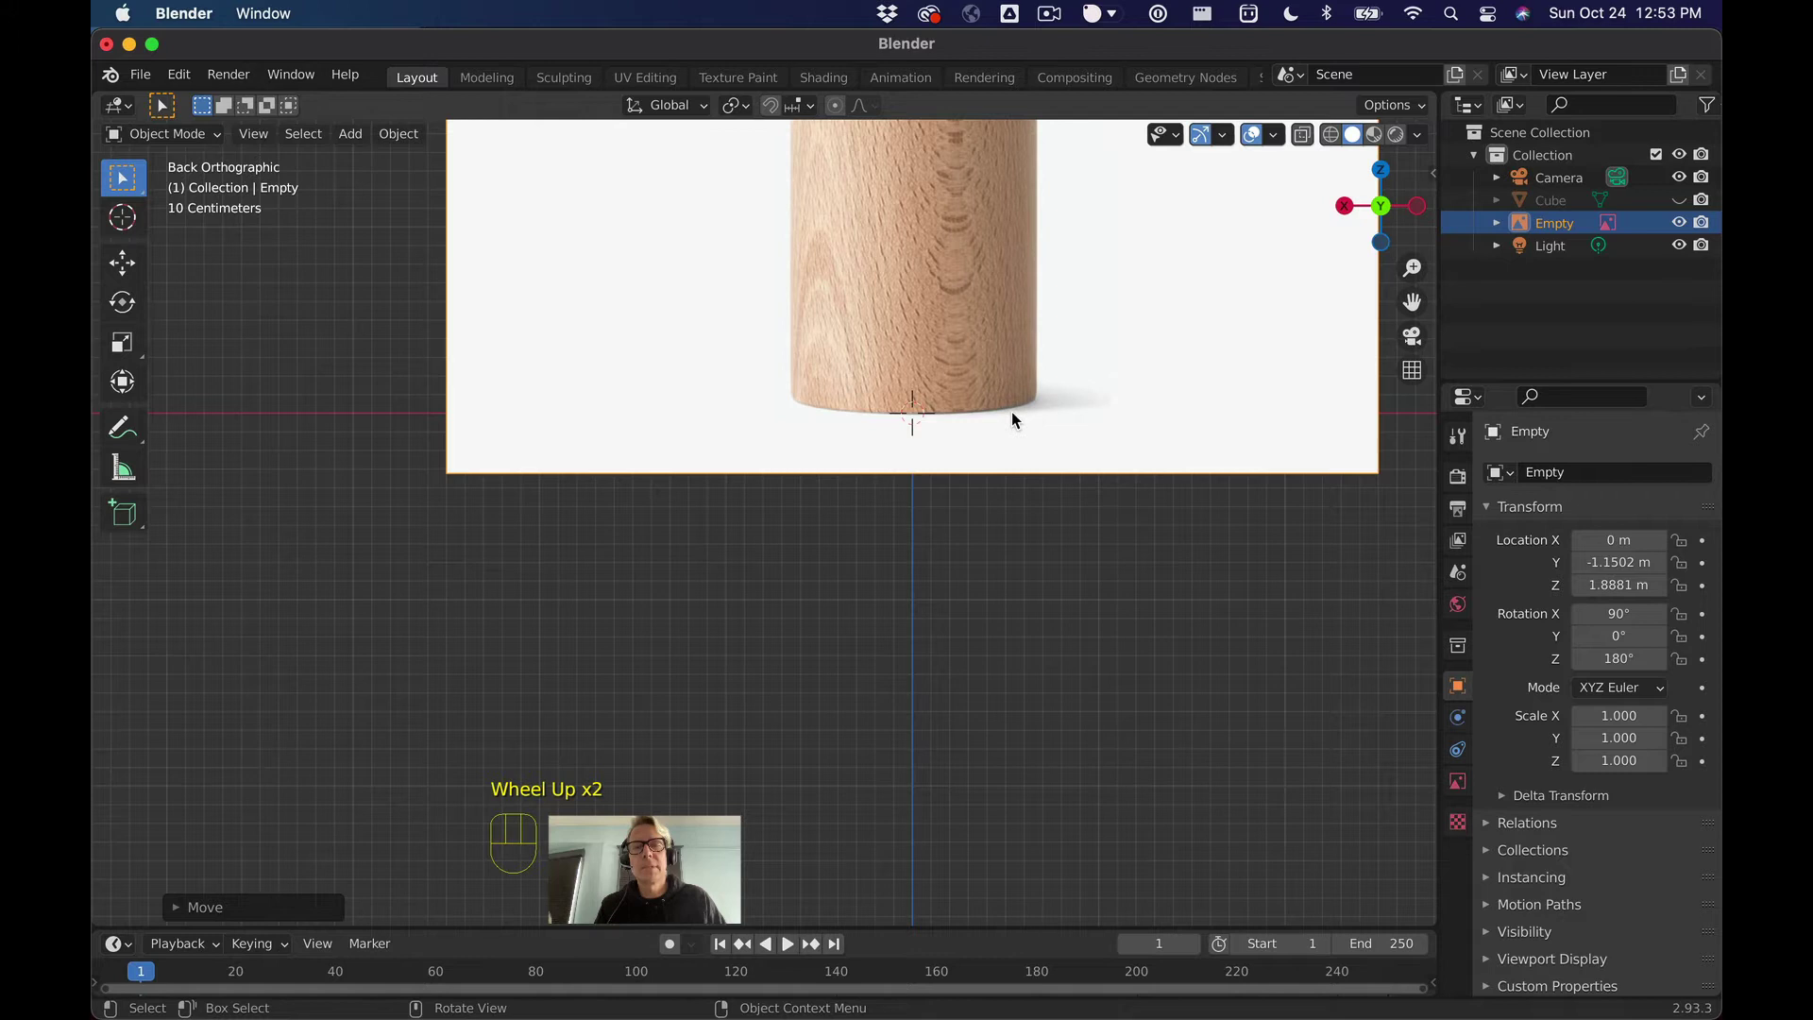
scroll("down", 3)
scroll("down", 3)
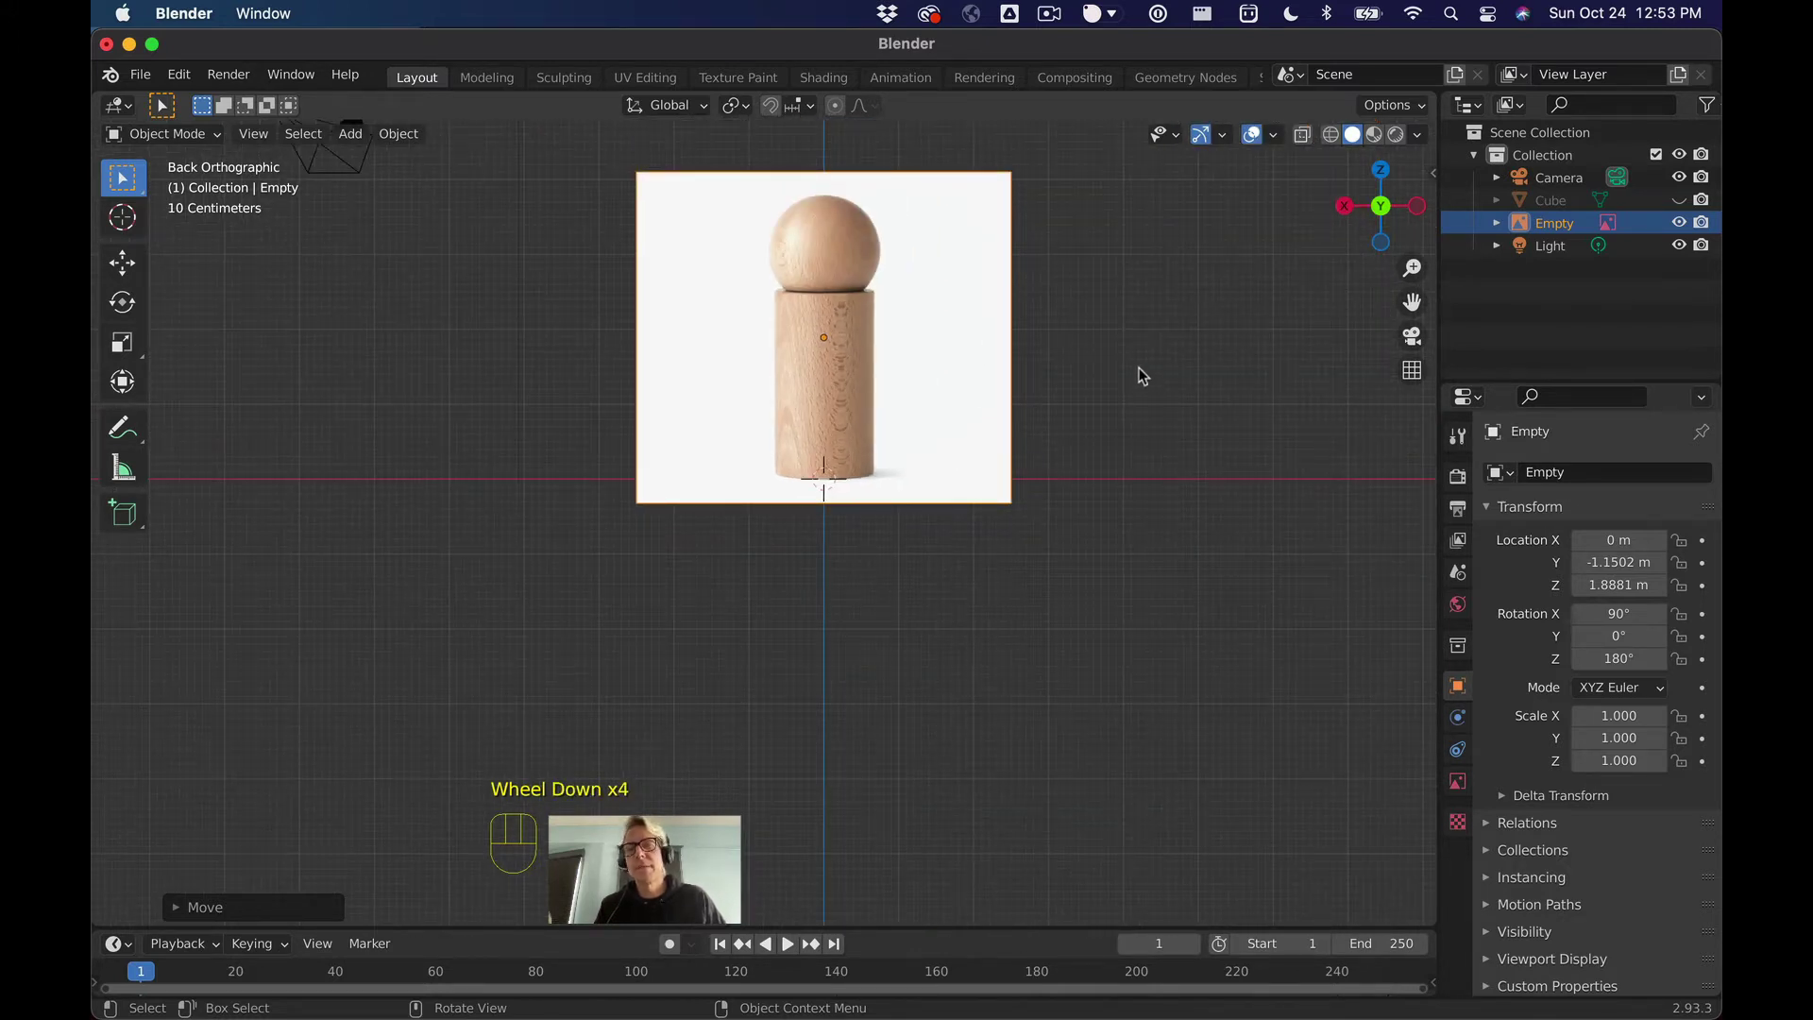
left_click_drag(1154, 345, 1162, 345)
left_click(1365, 213)
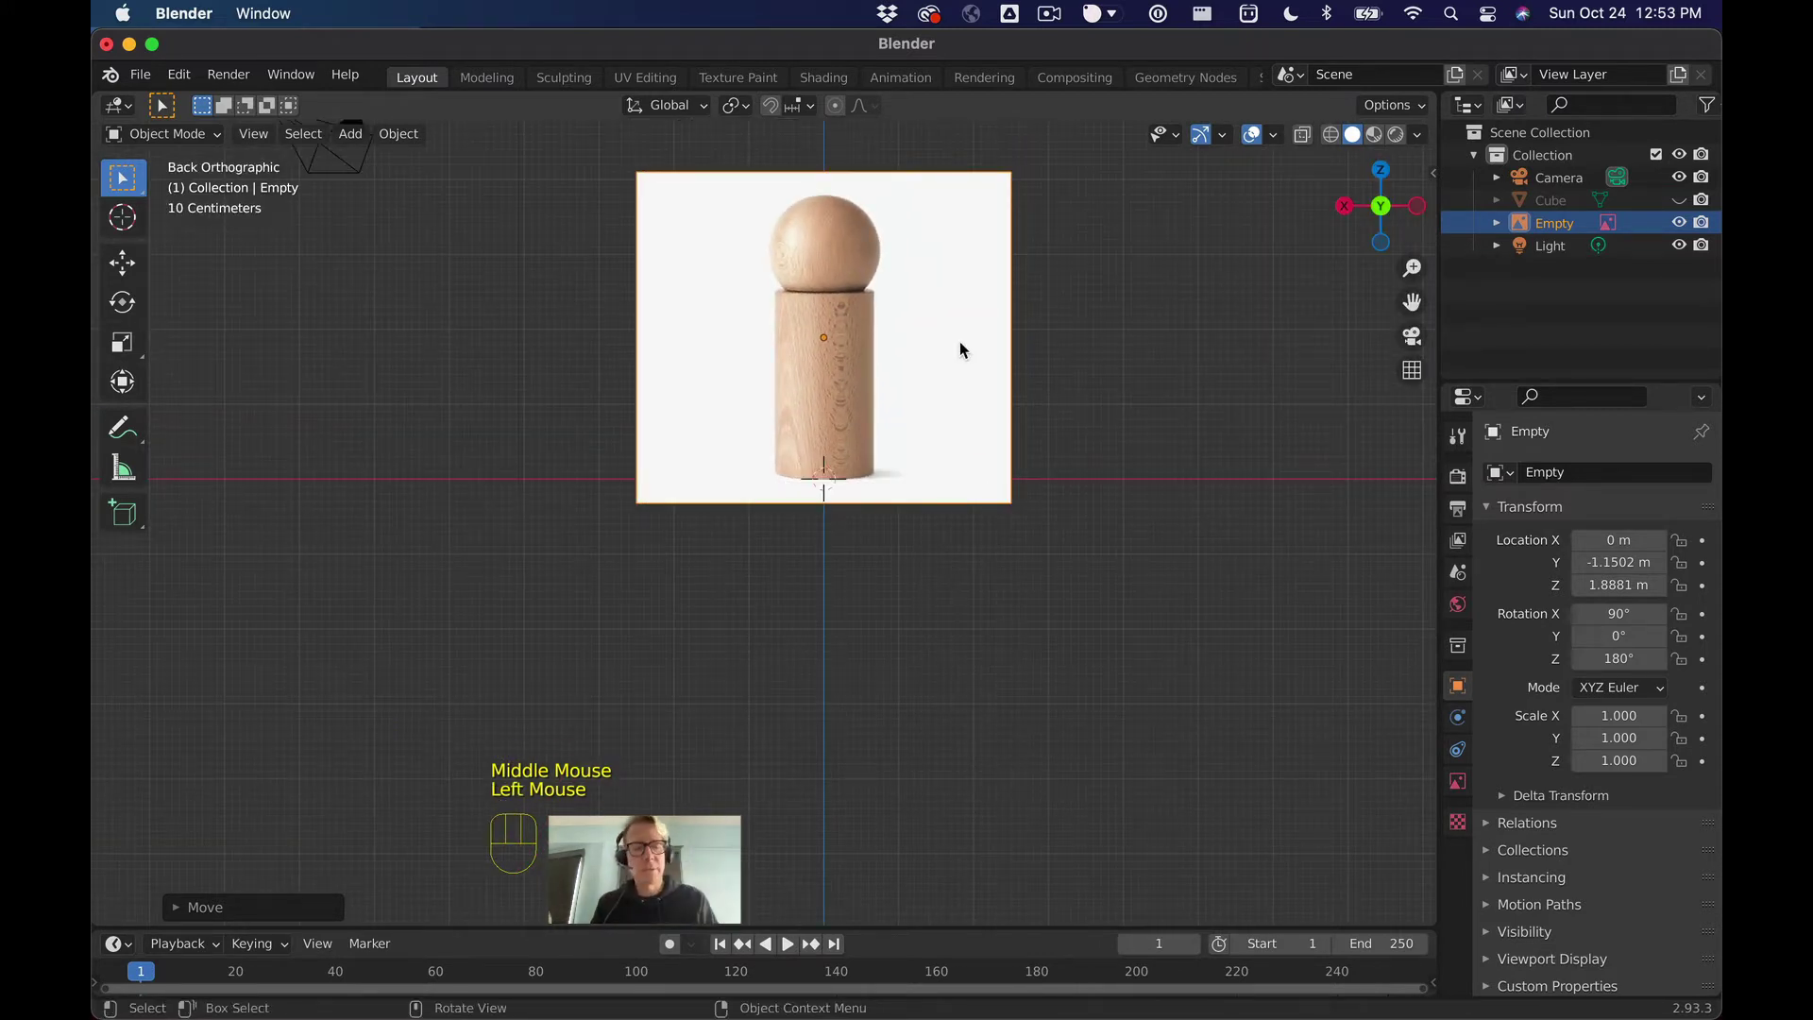
Step: Add a new mesh cube, Cube.001, and return to the straight back view
key("shift+a")
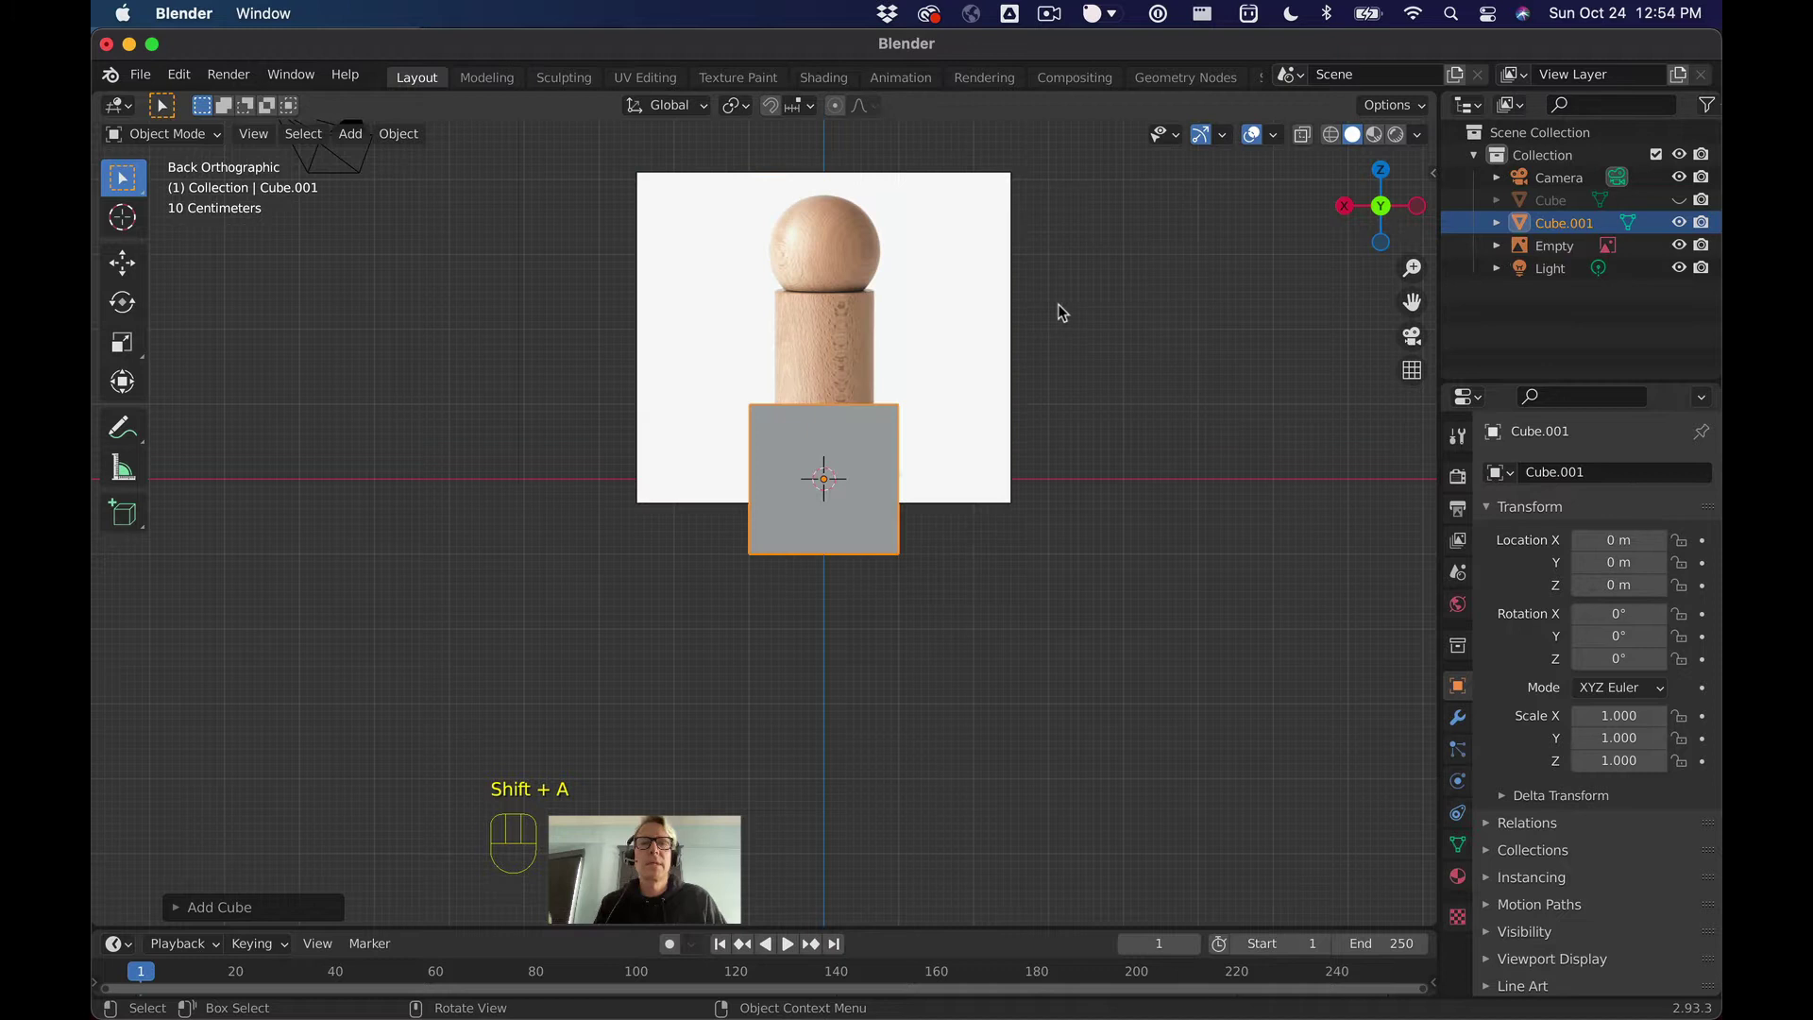
left_click_drag(1092, 311, 1083, 350)
scroll("down", 3)
scroll("up", 3)
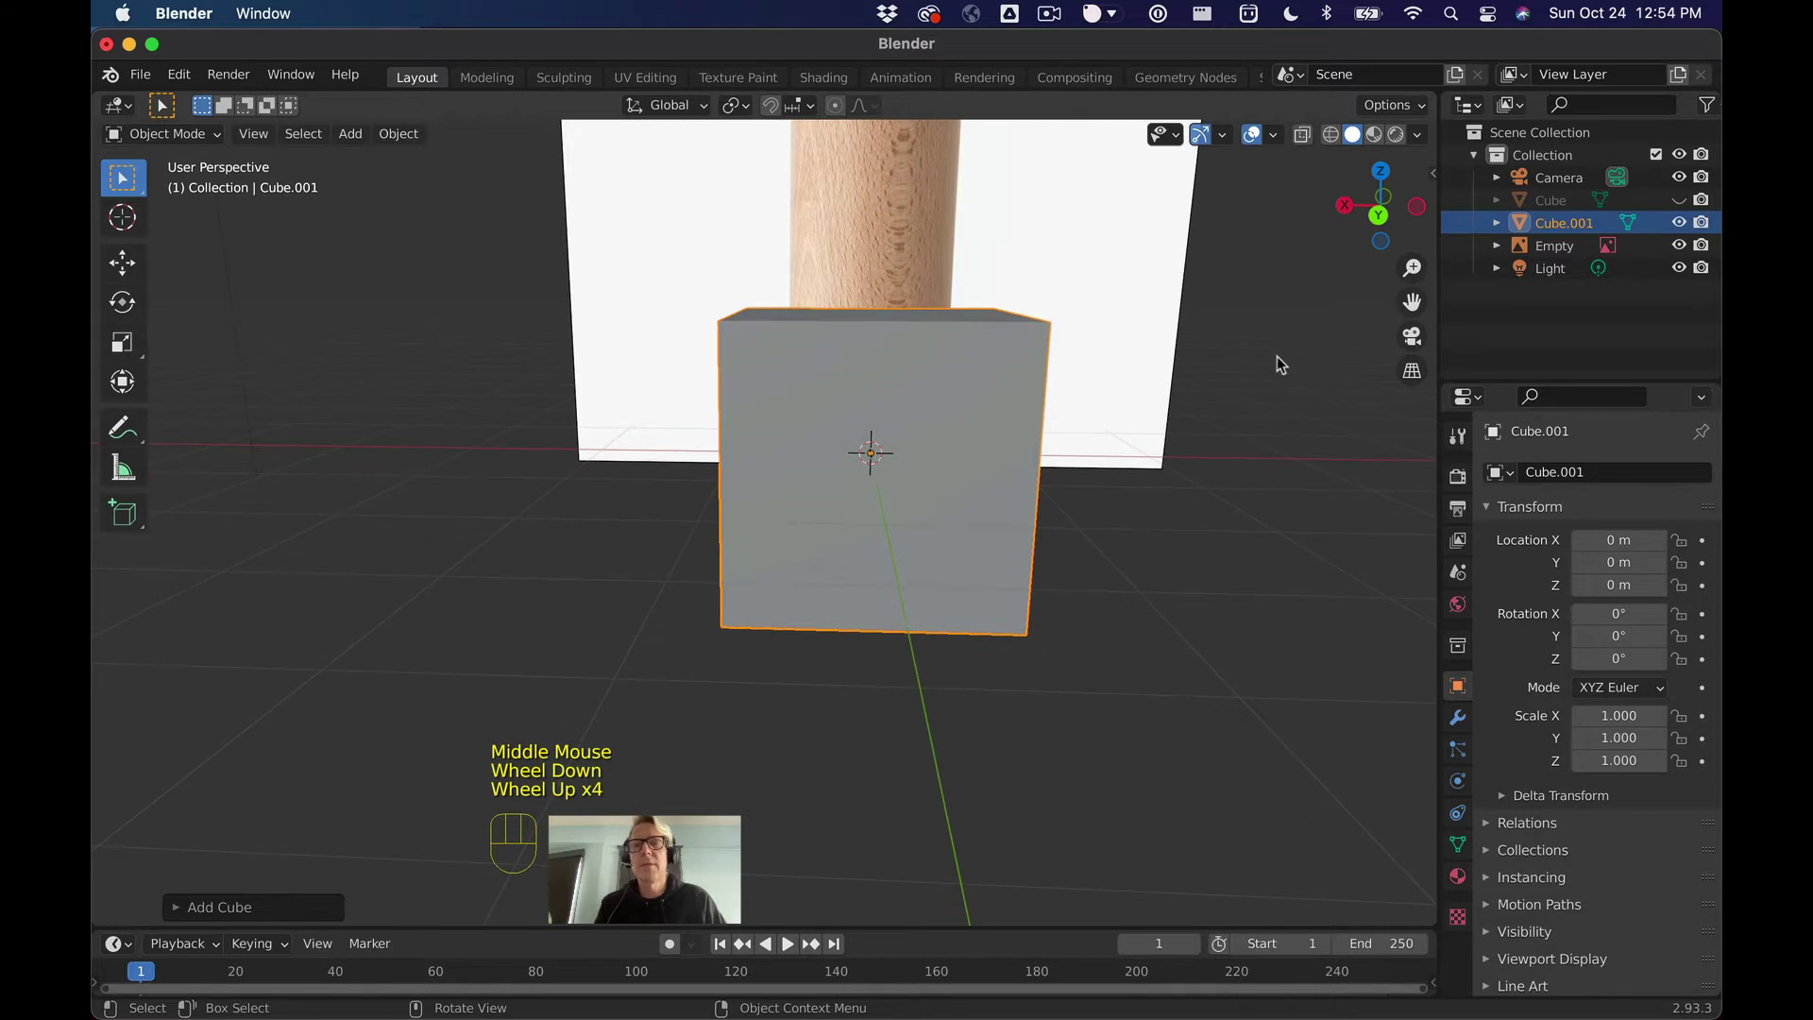
left_click(1386, 226)
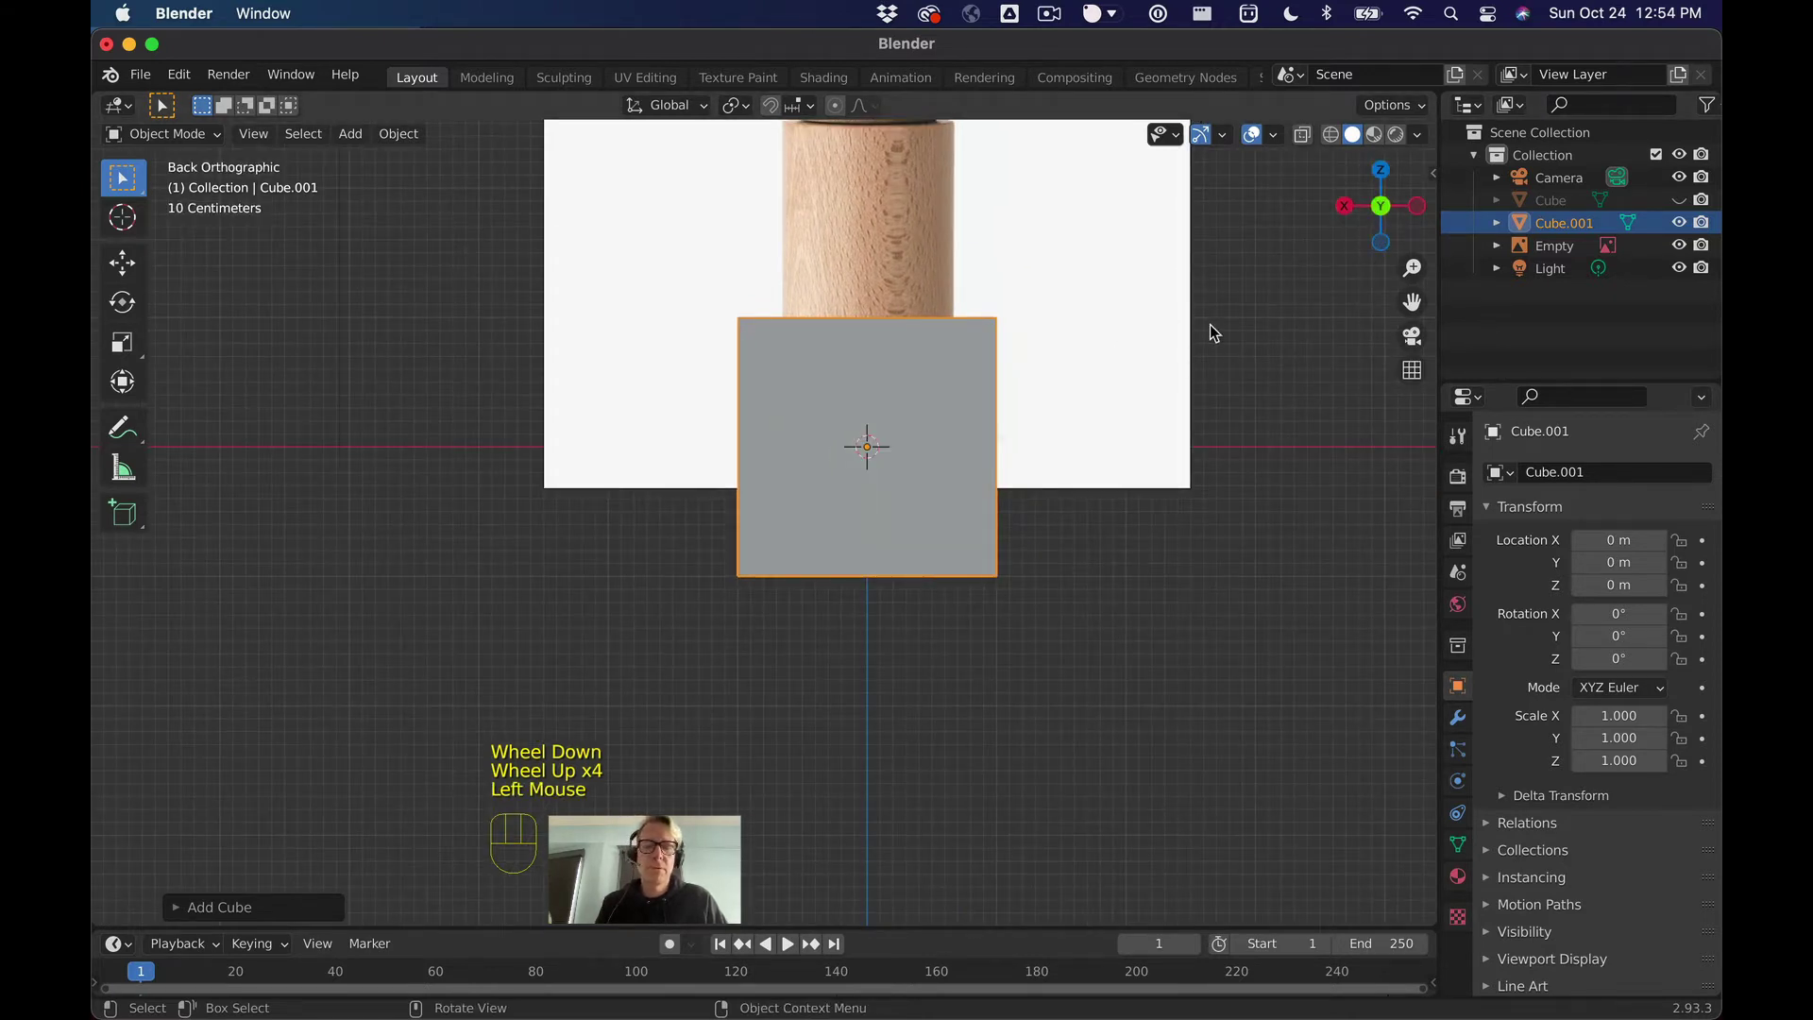
Step: Lift Cube.001 along Z to roughly 1 m so its bottom nears the ground line
key("g")
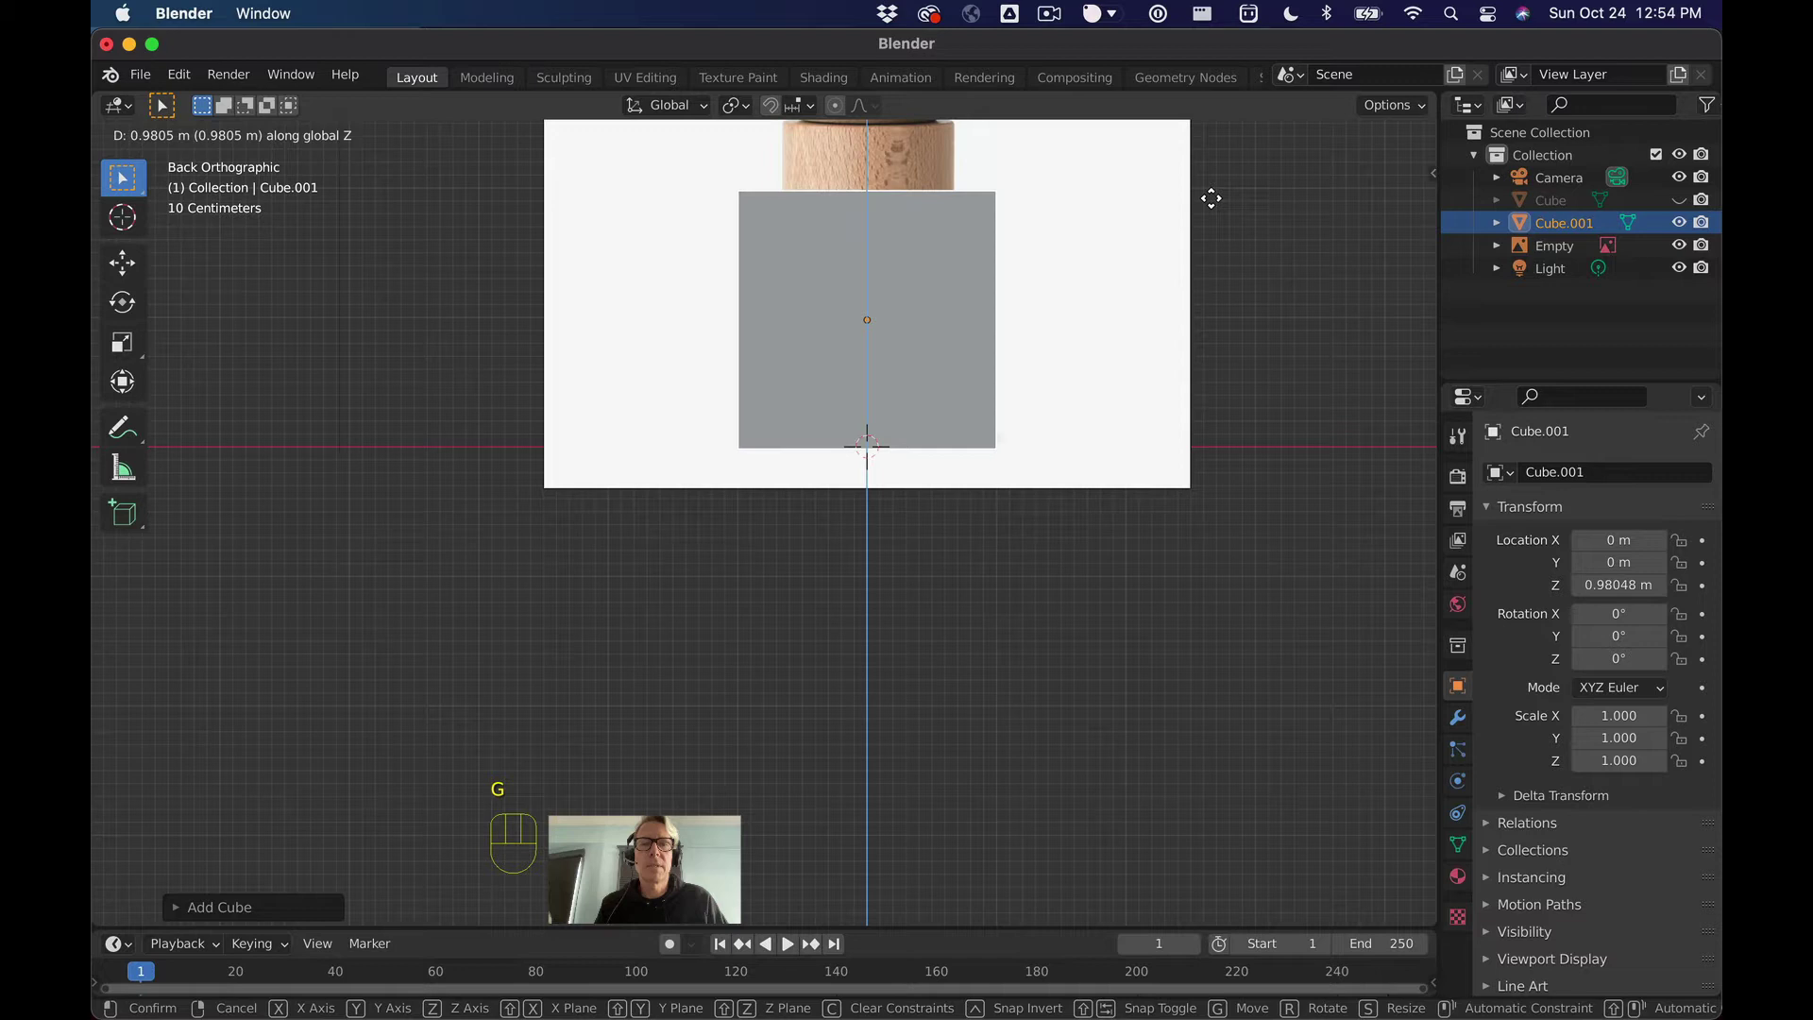
scroll("up", 3)
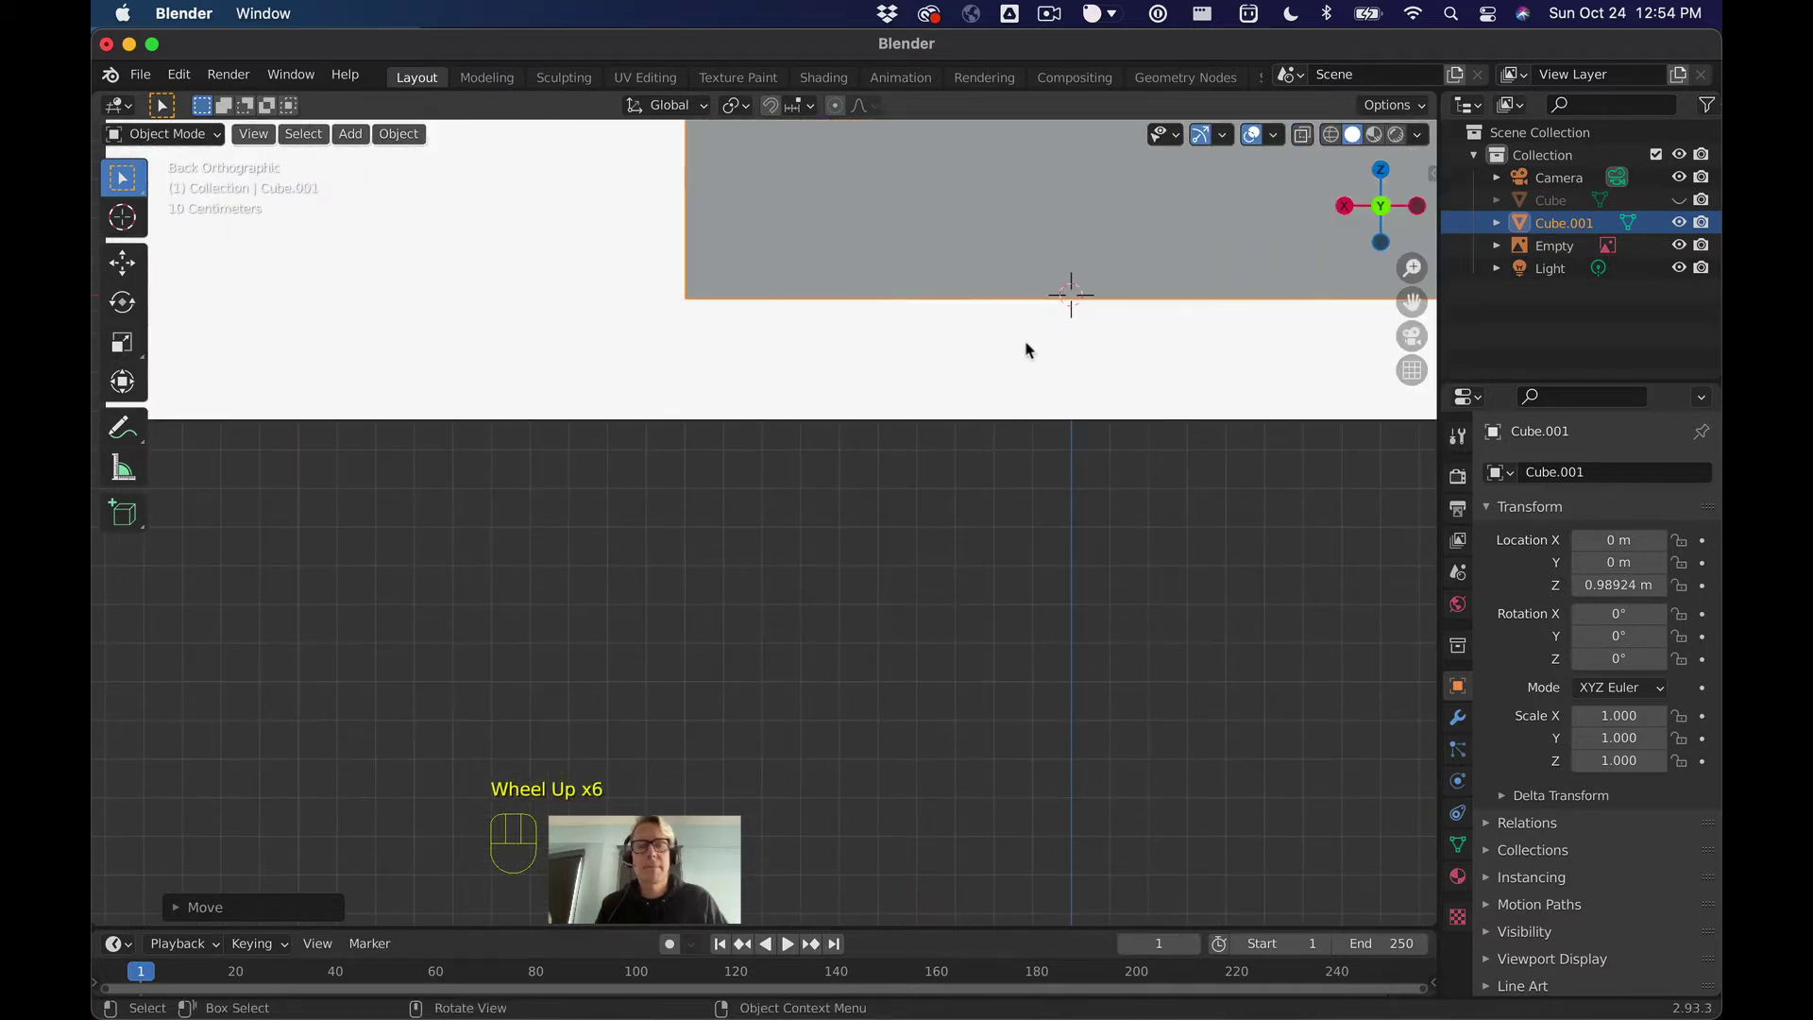
left_click_drag(1033, 345, 747, 552)
scroll("up", 3)
scroll("up", 3)
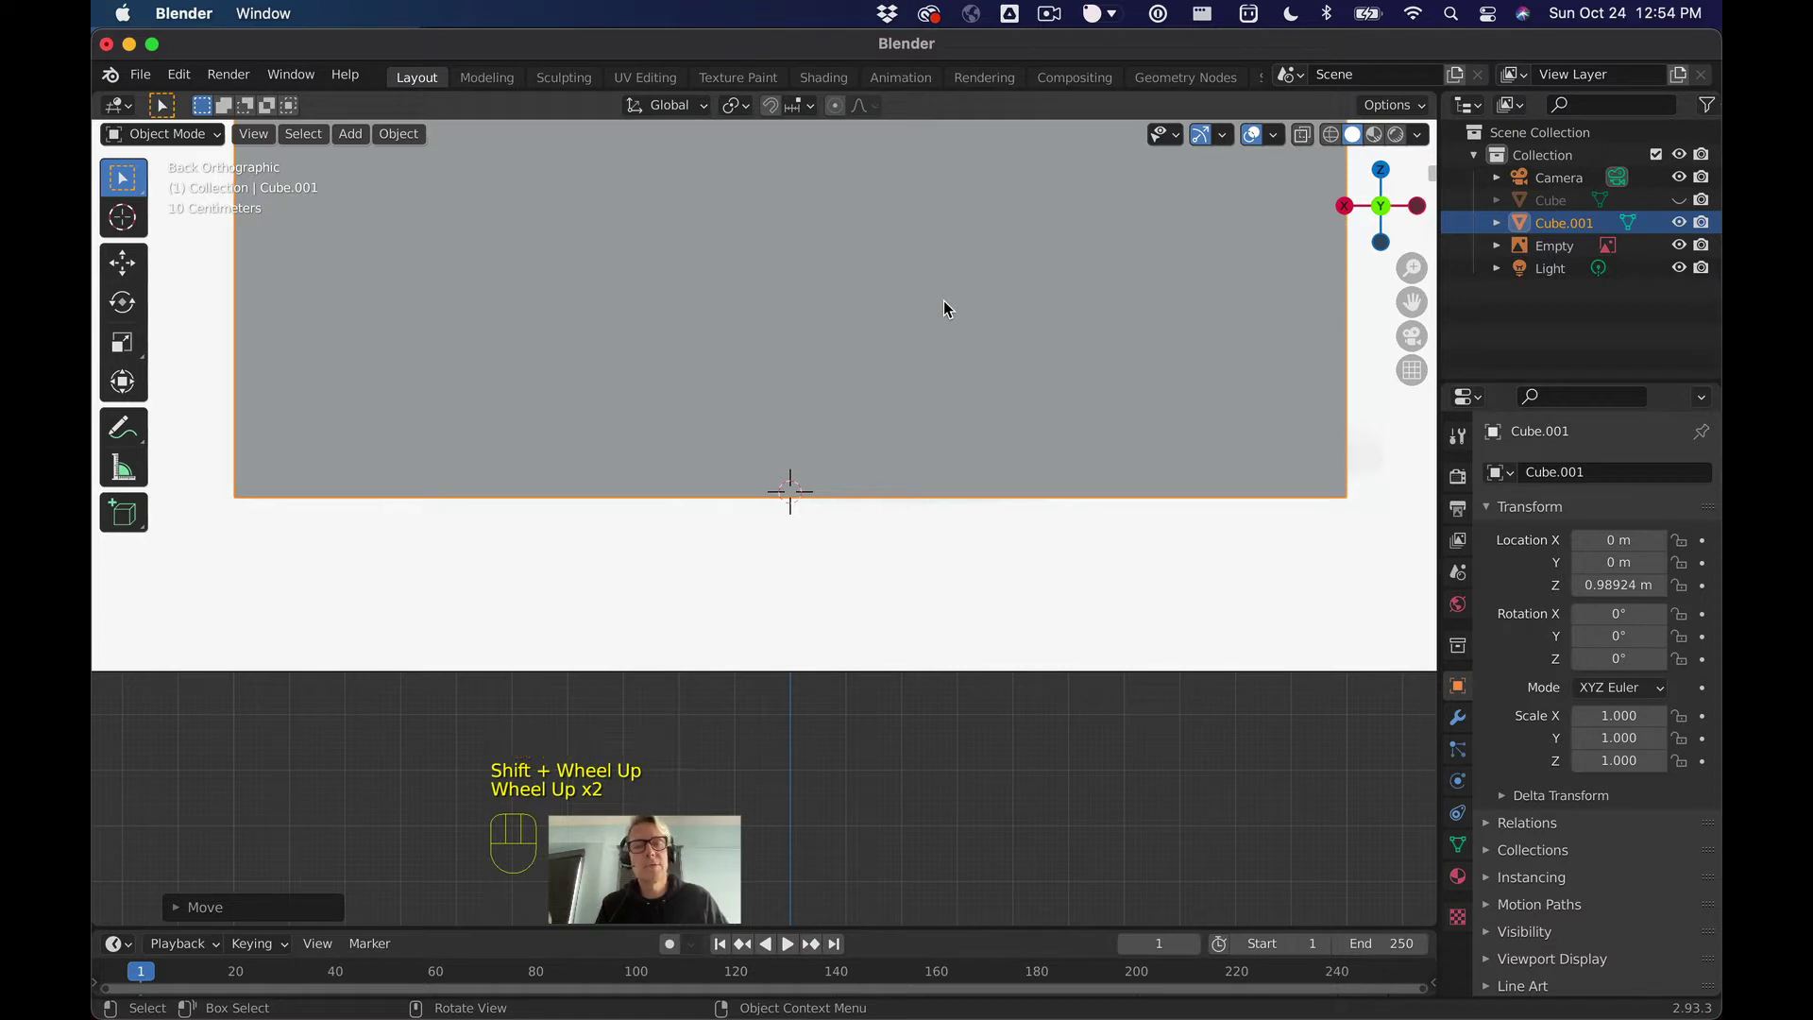
Step: Fine-tune the cube's height to about 0.997 m, matching the shaker's base in the image
key("g")
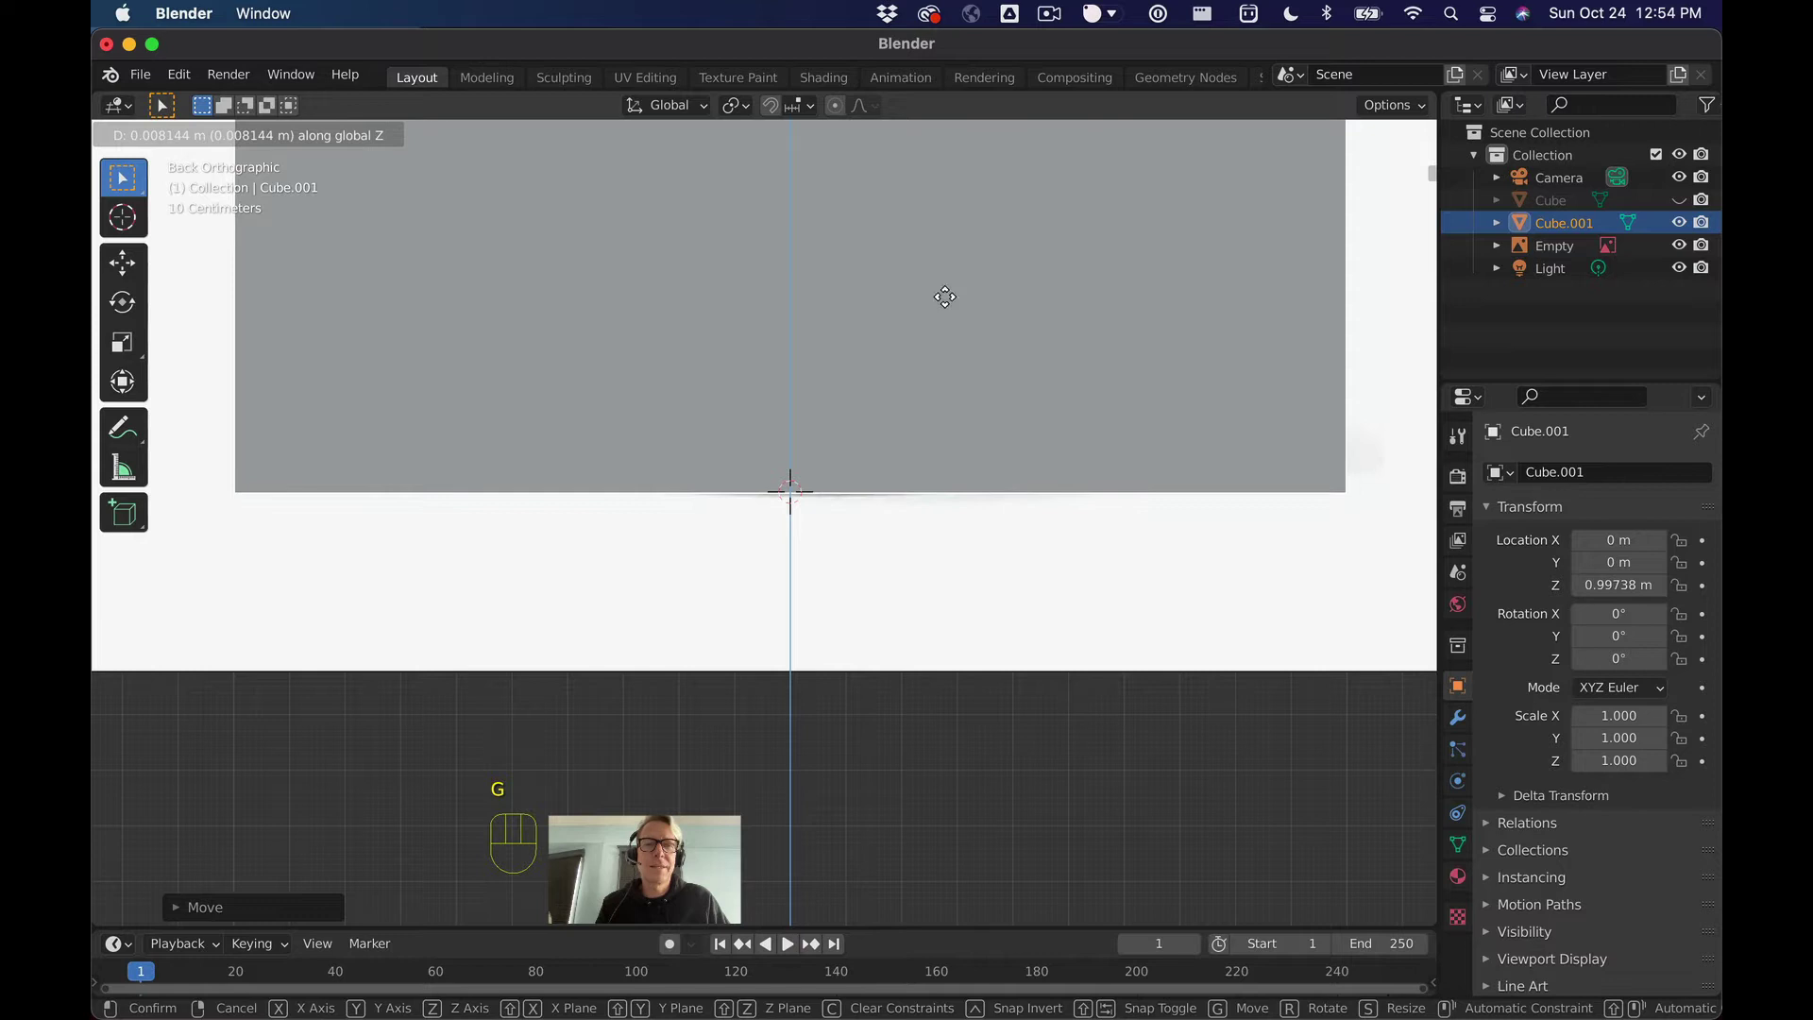
scroll("up", 3)
scroll("down", 3)
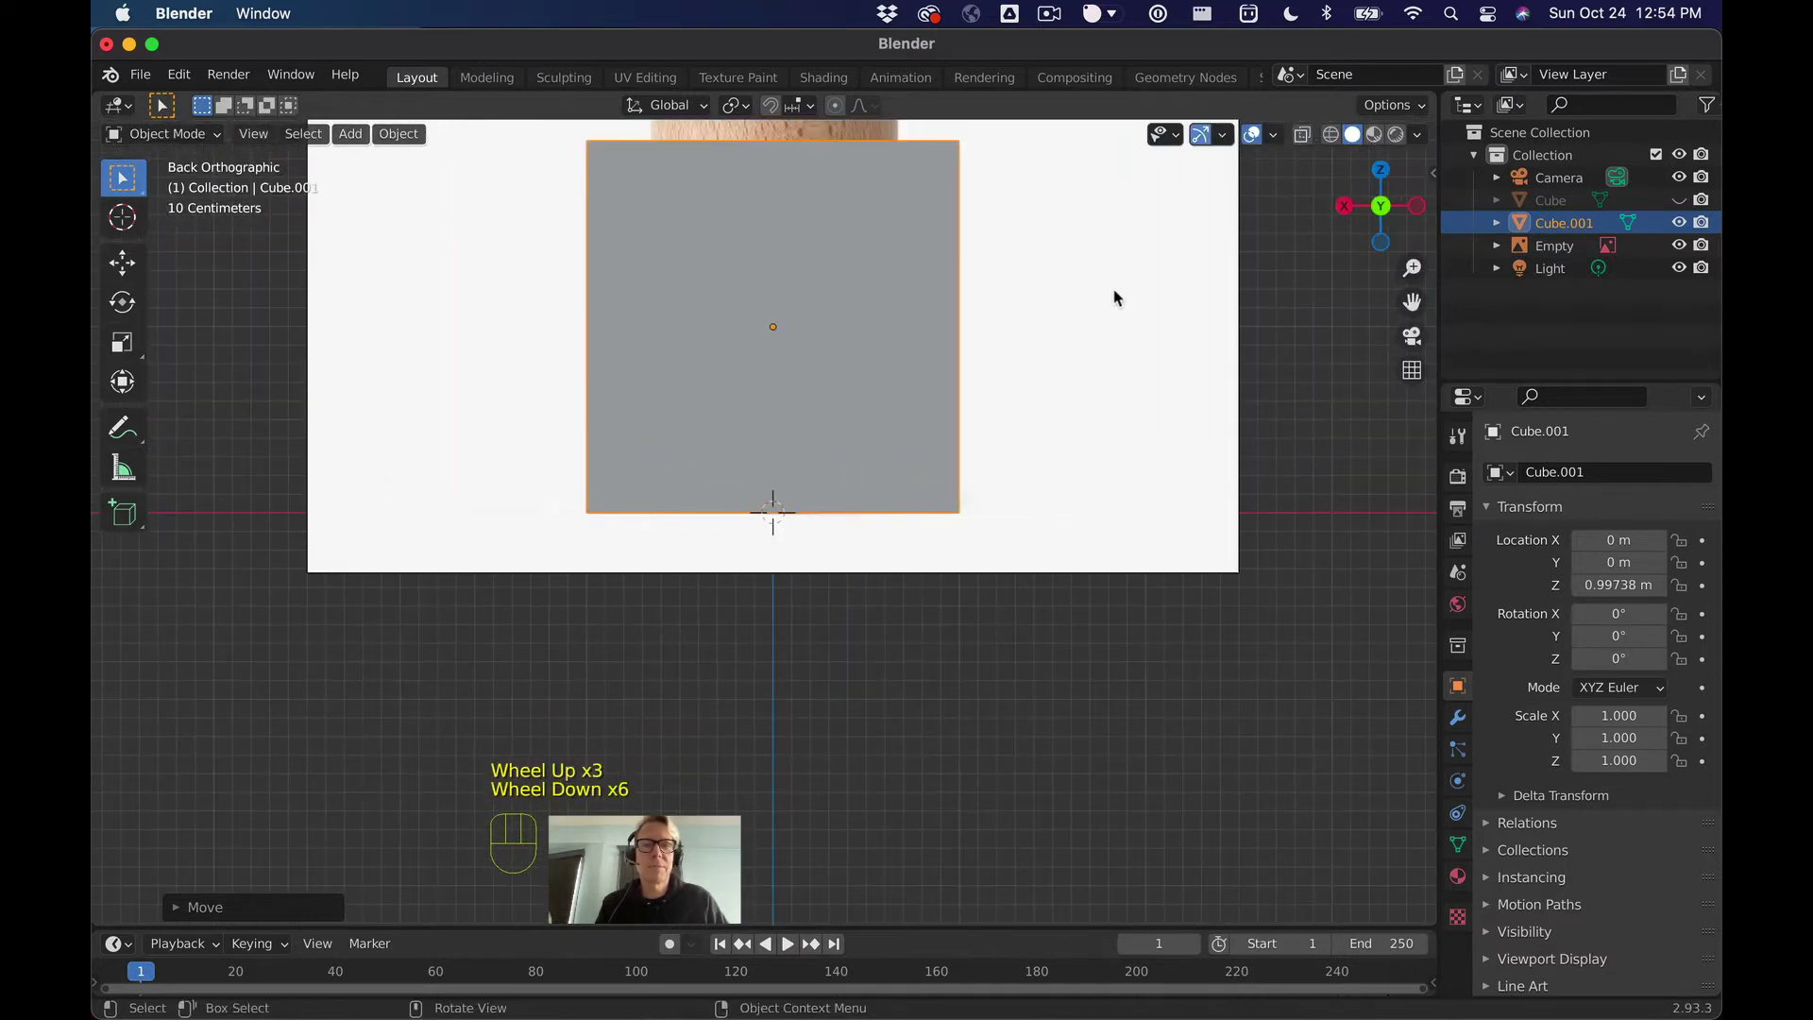
scroll("down", 3)
Step: Enter Edit Mode on Cube.001 and switch to face selection
left_click_drag(1022, 304, 1020, 406)
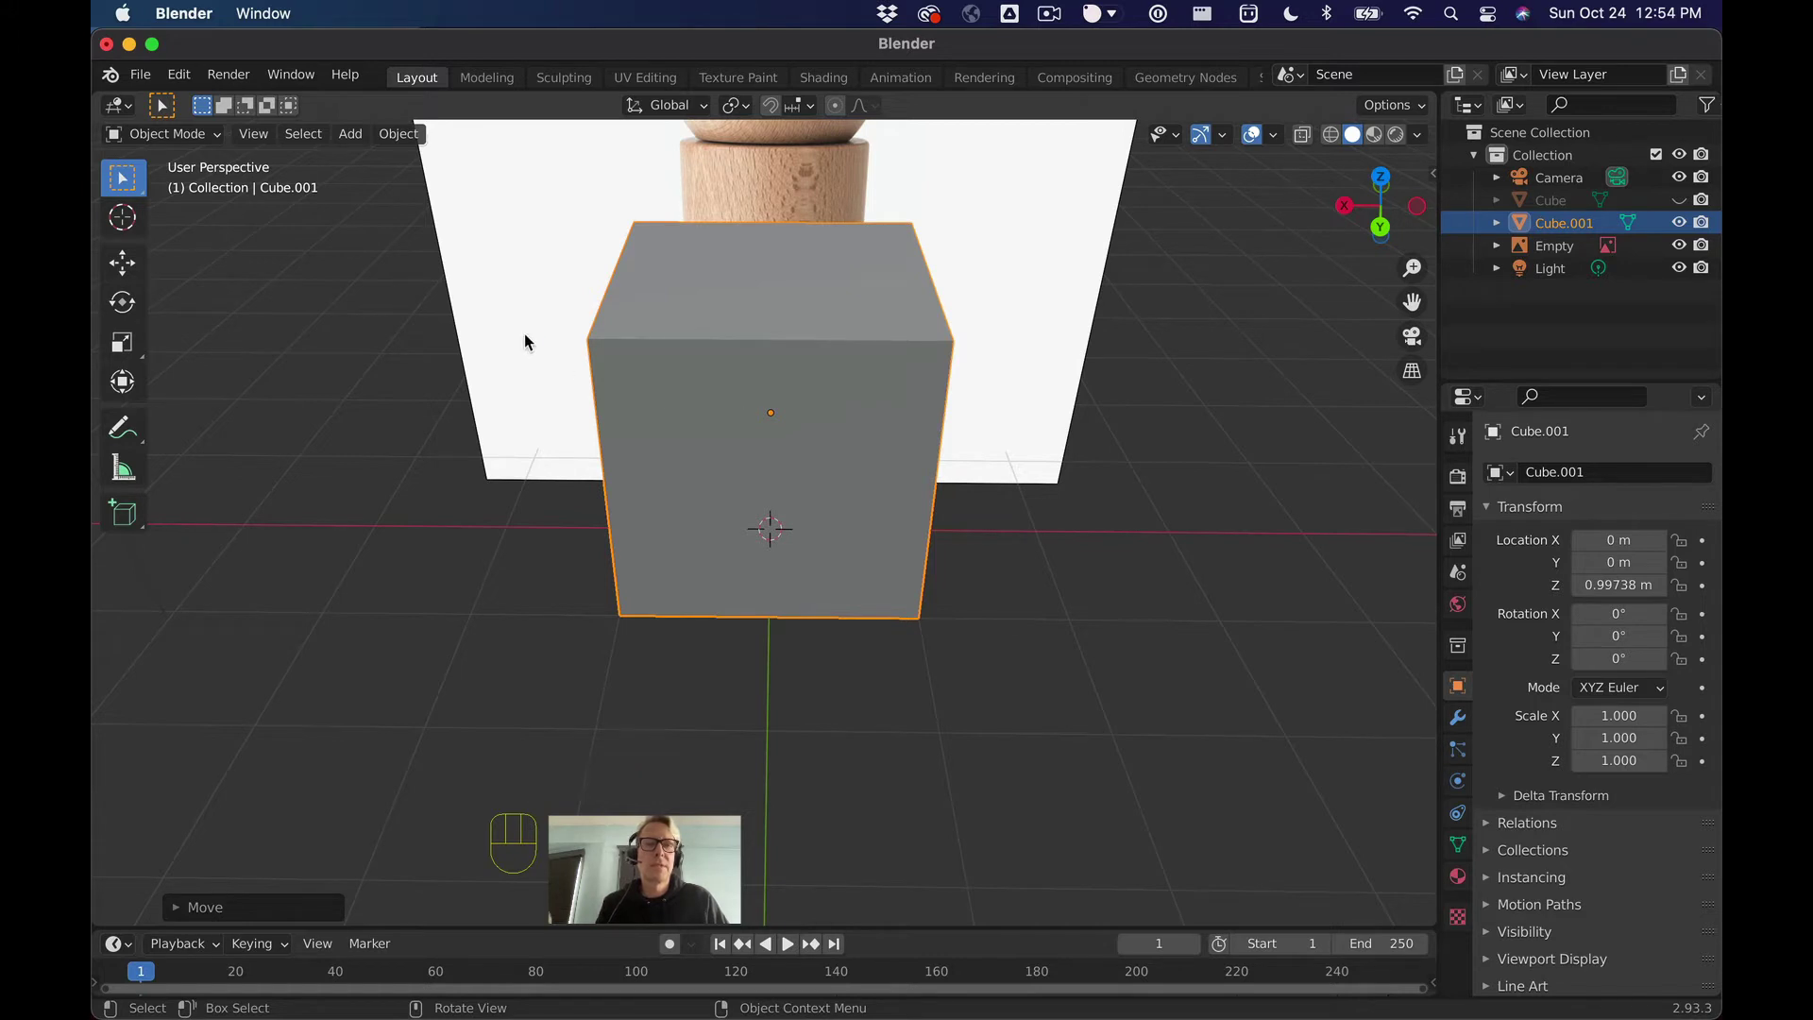
left_click(363, 349)
left_click(627, 417)
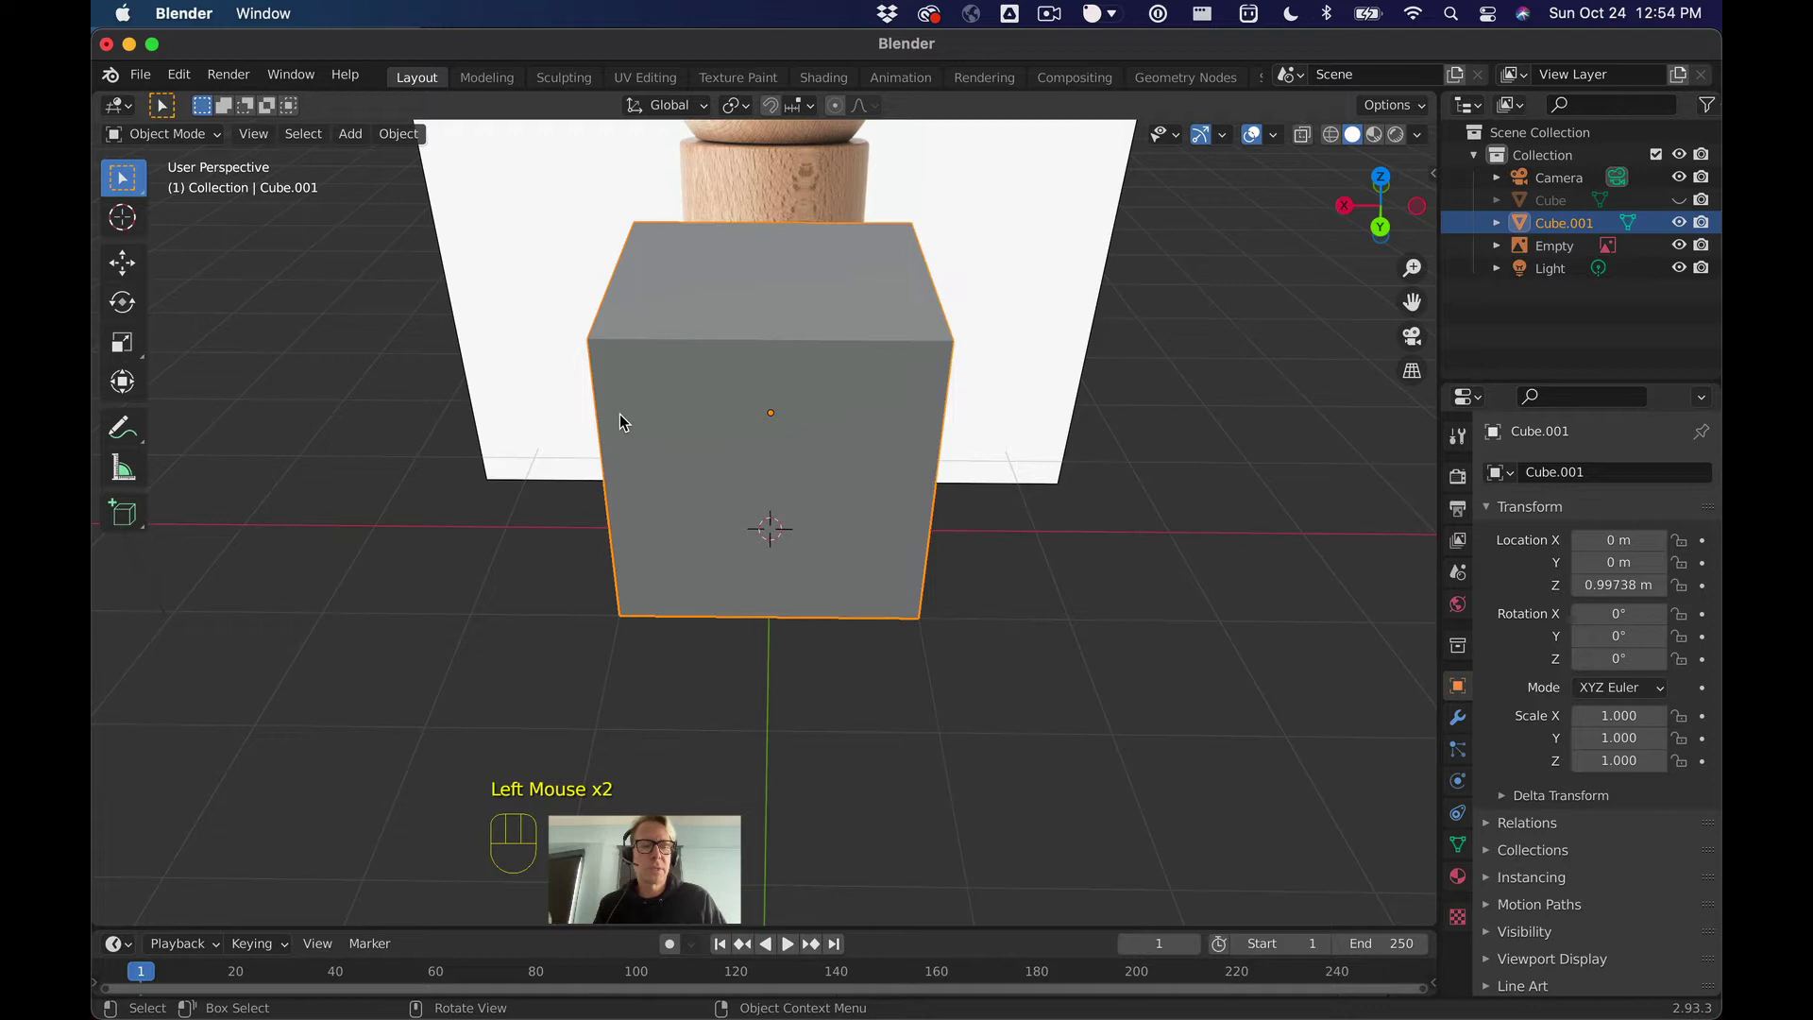
key("Tab")
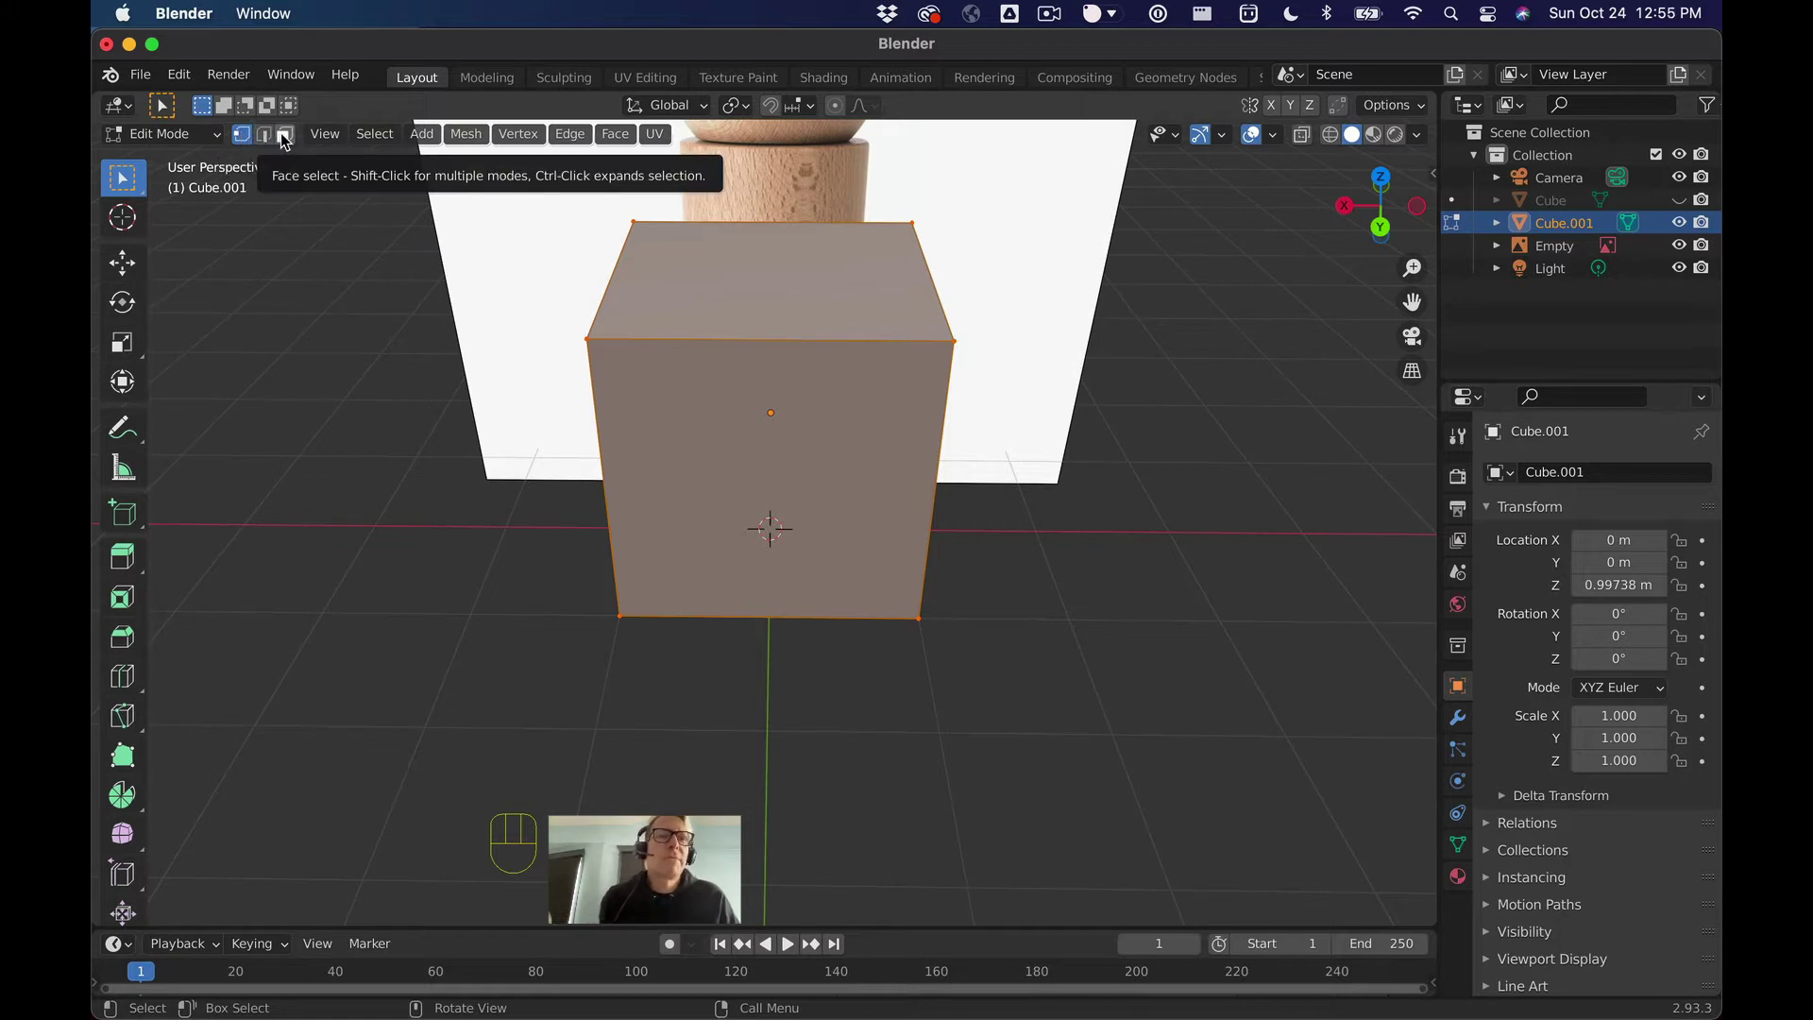
left_click(283, 136)
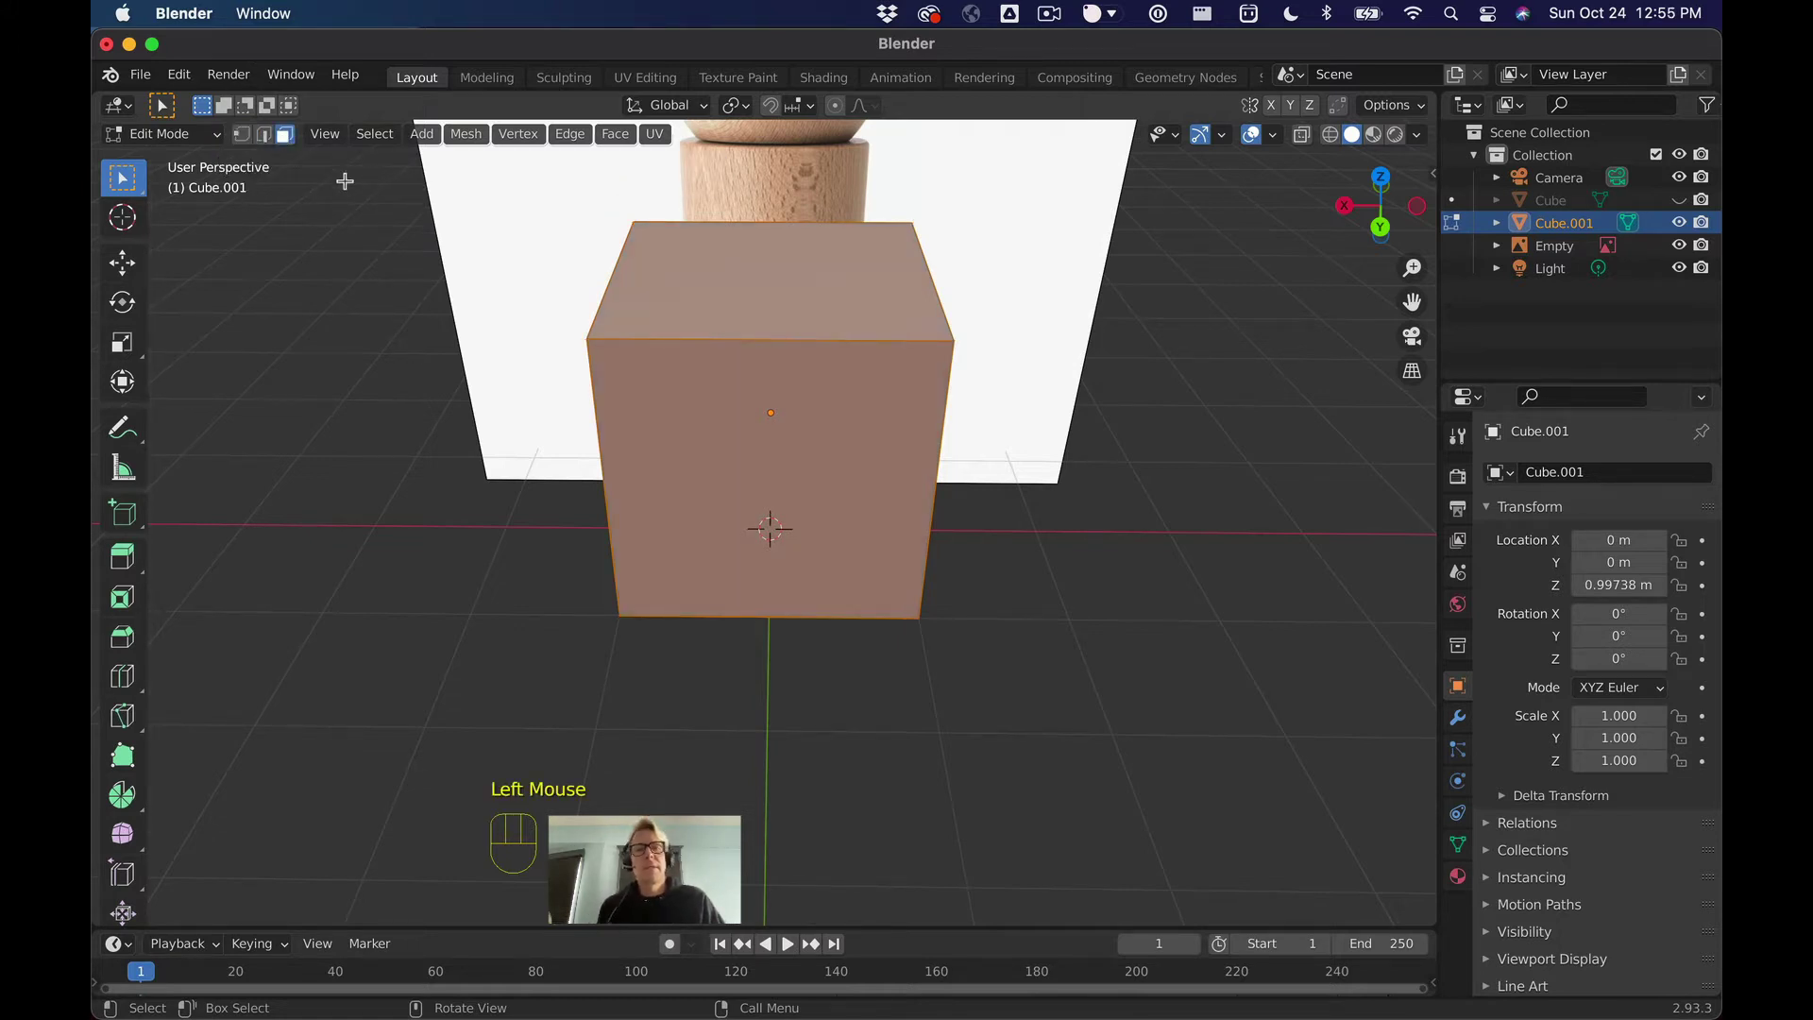
Step: Cycle the vertex/edge/face select modes, ending with the whole cube mesh selected
key("3")
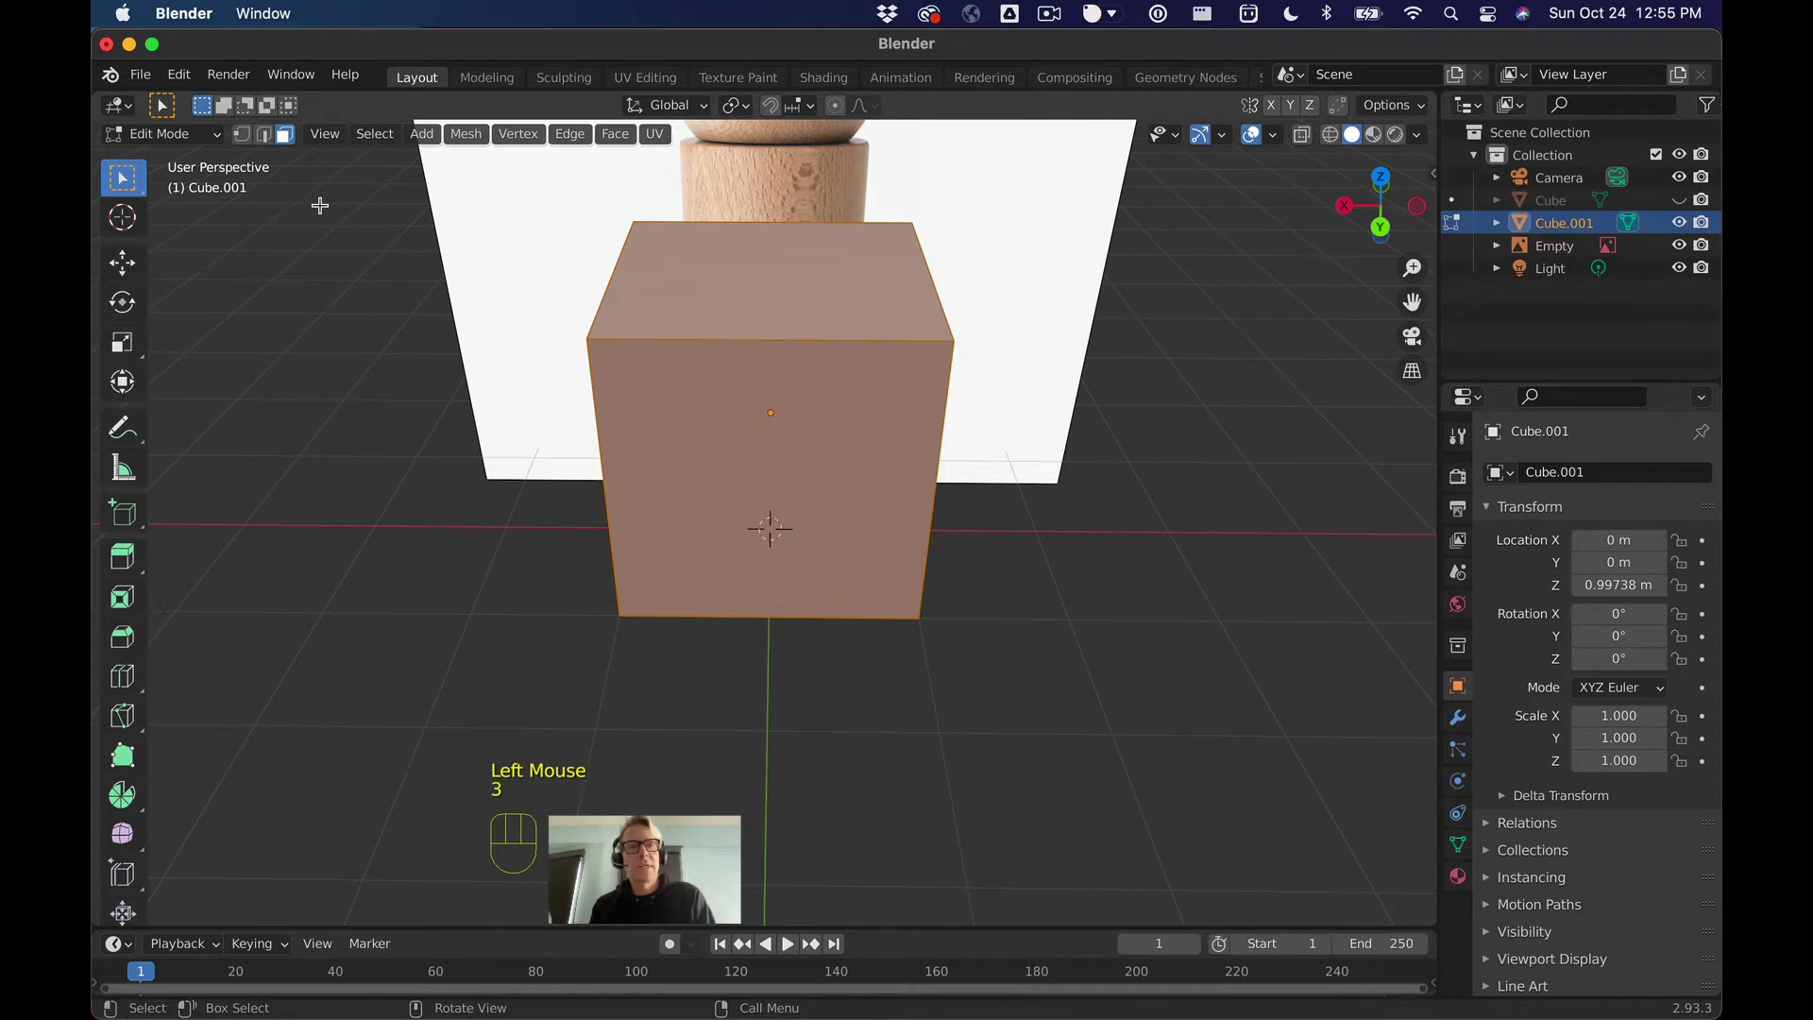
key("2")
key("1")
key("2")
key("3")
key("1")
key("2")
key("3")
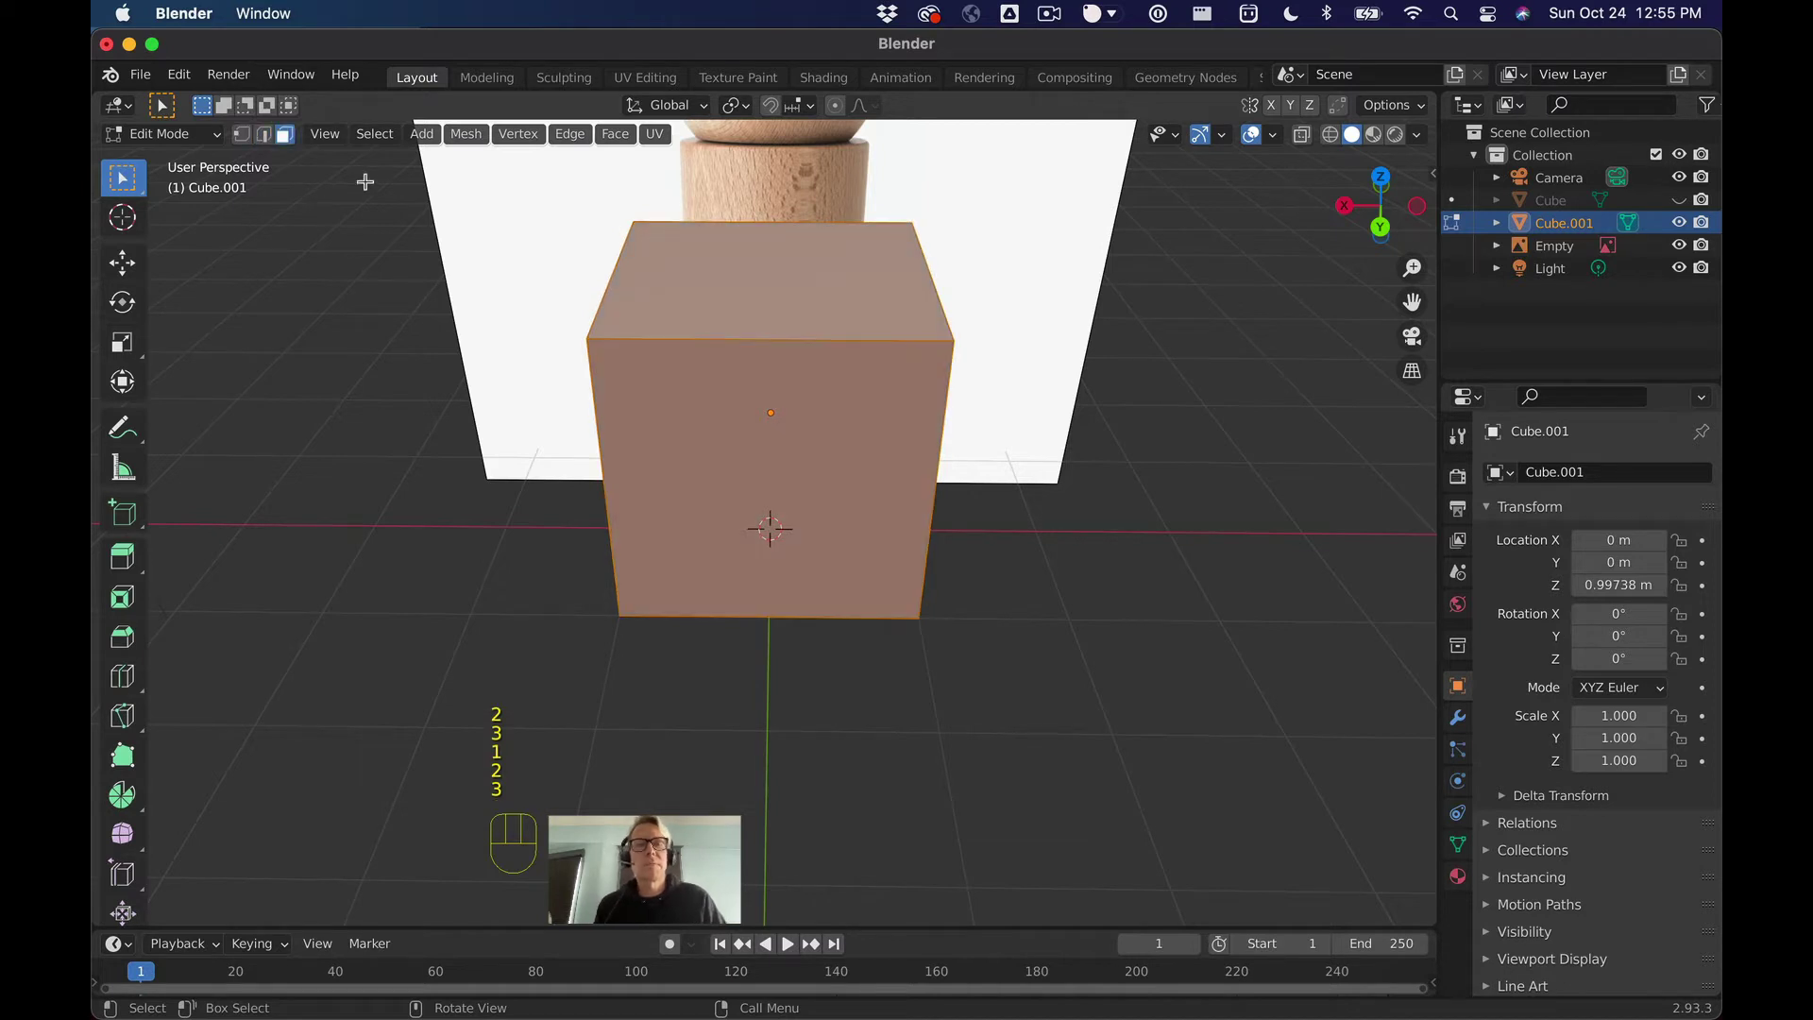
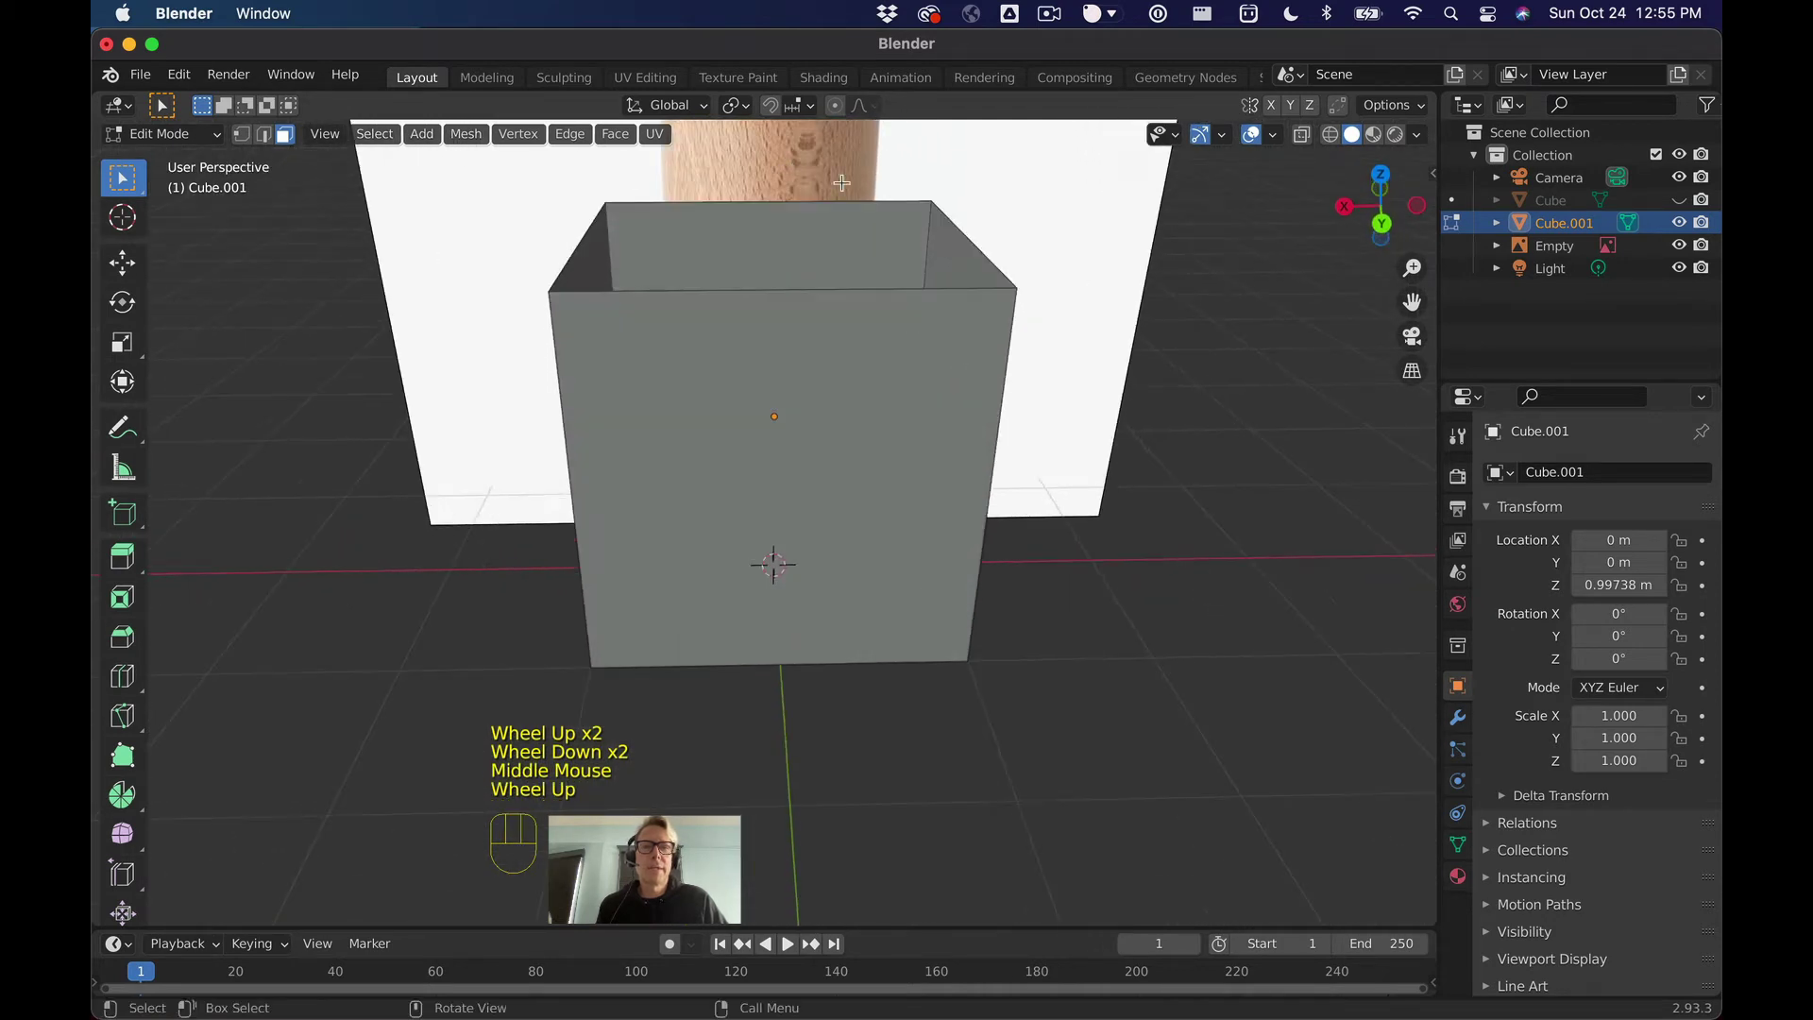
Step: Back in Object Mode, scale the open box down to about 0.673 to match the shaker's width
left_click(1383, 225)
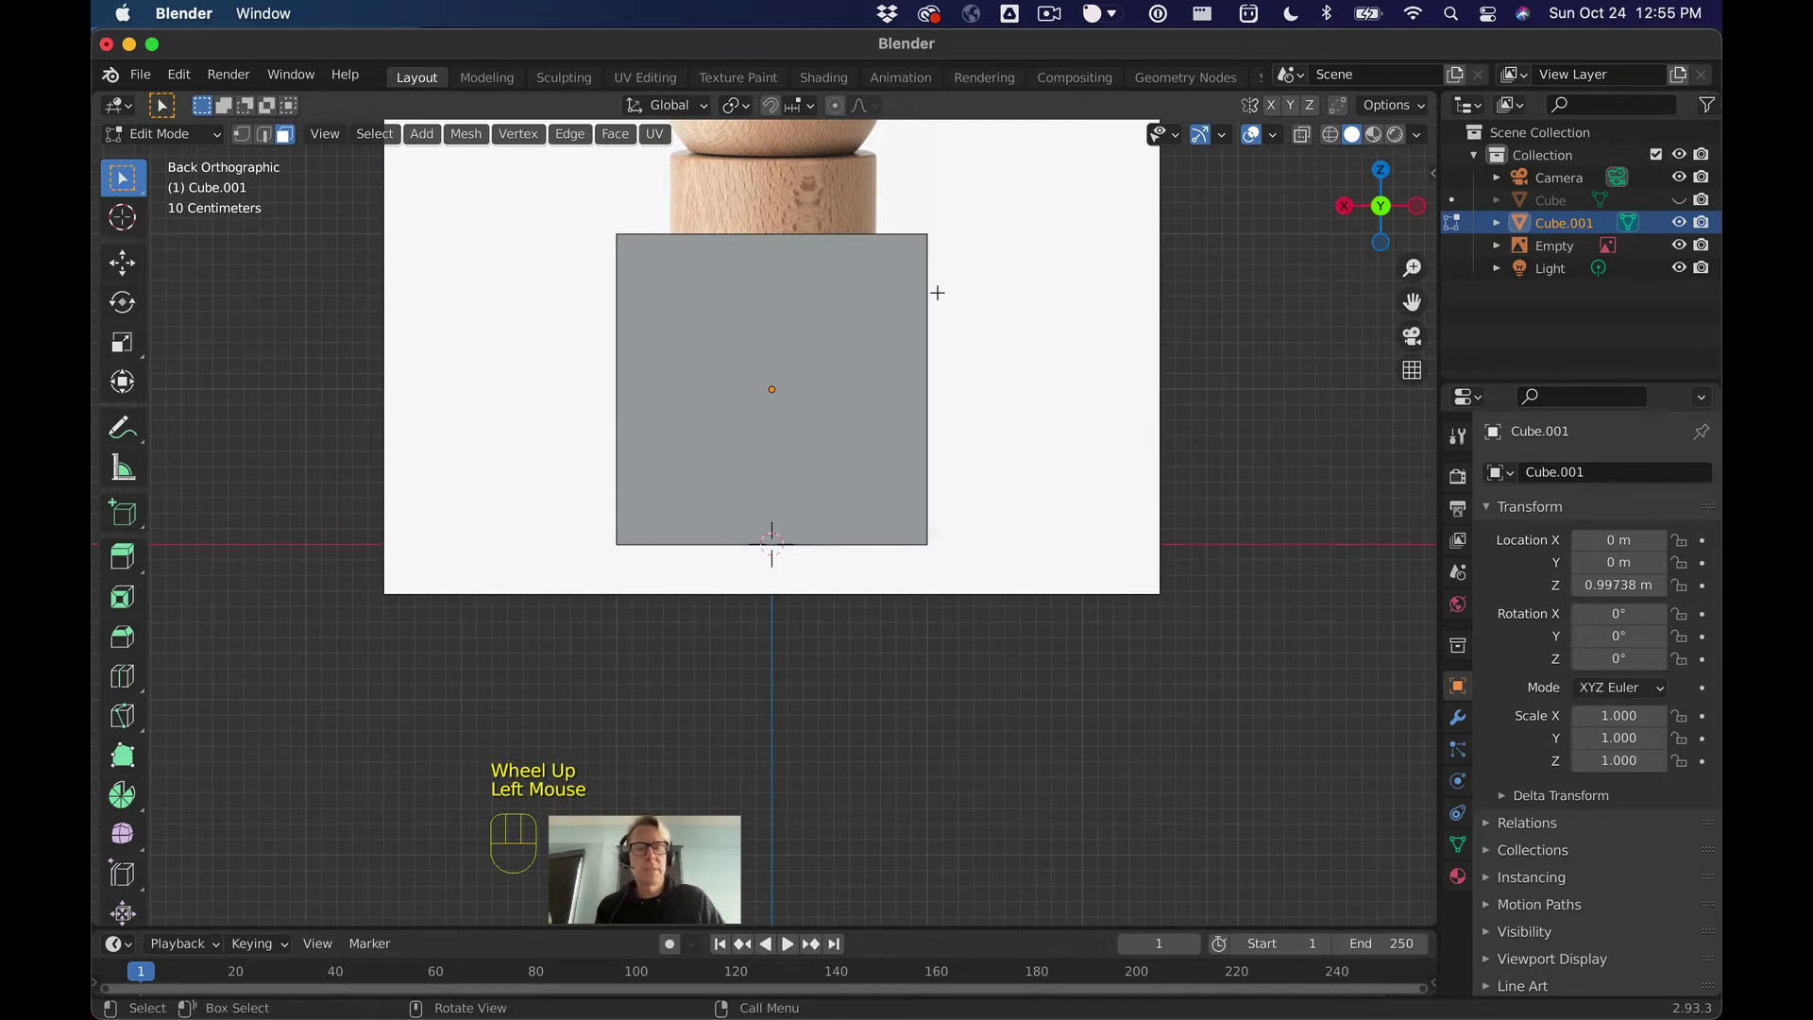
key("Tab")
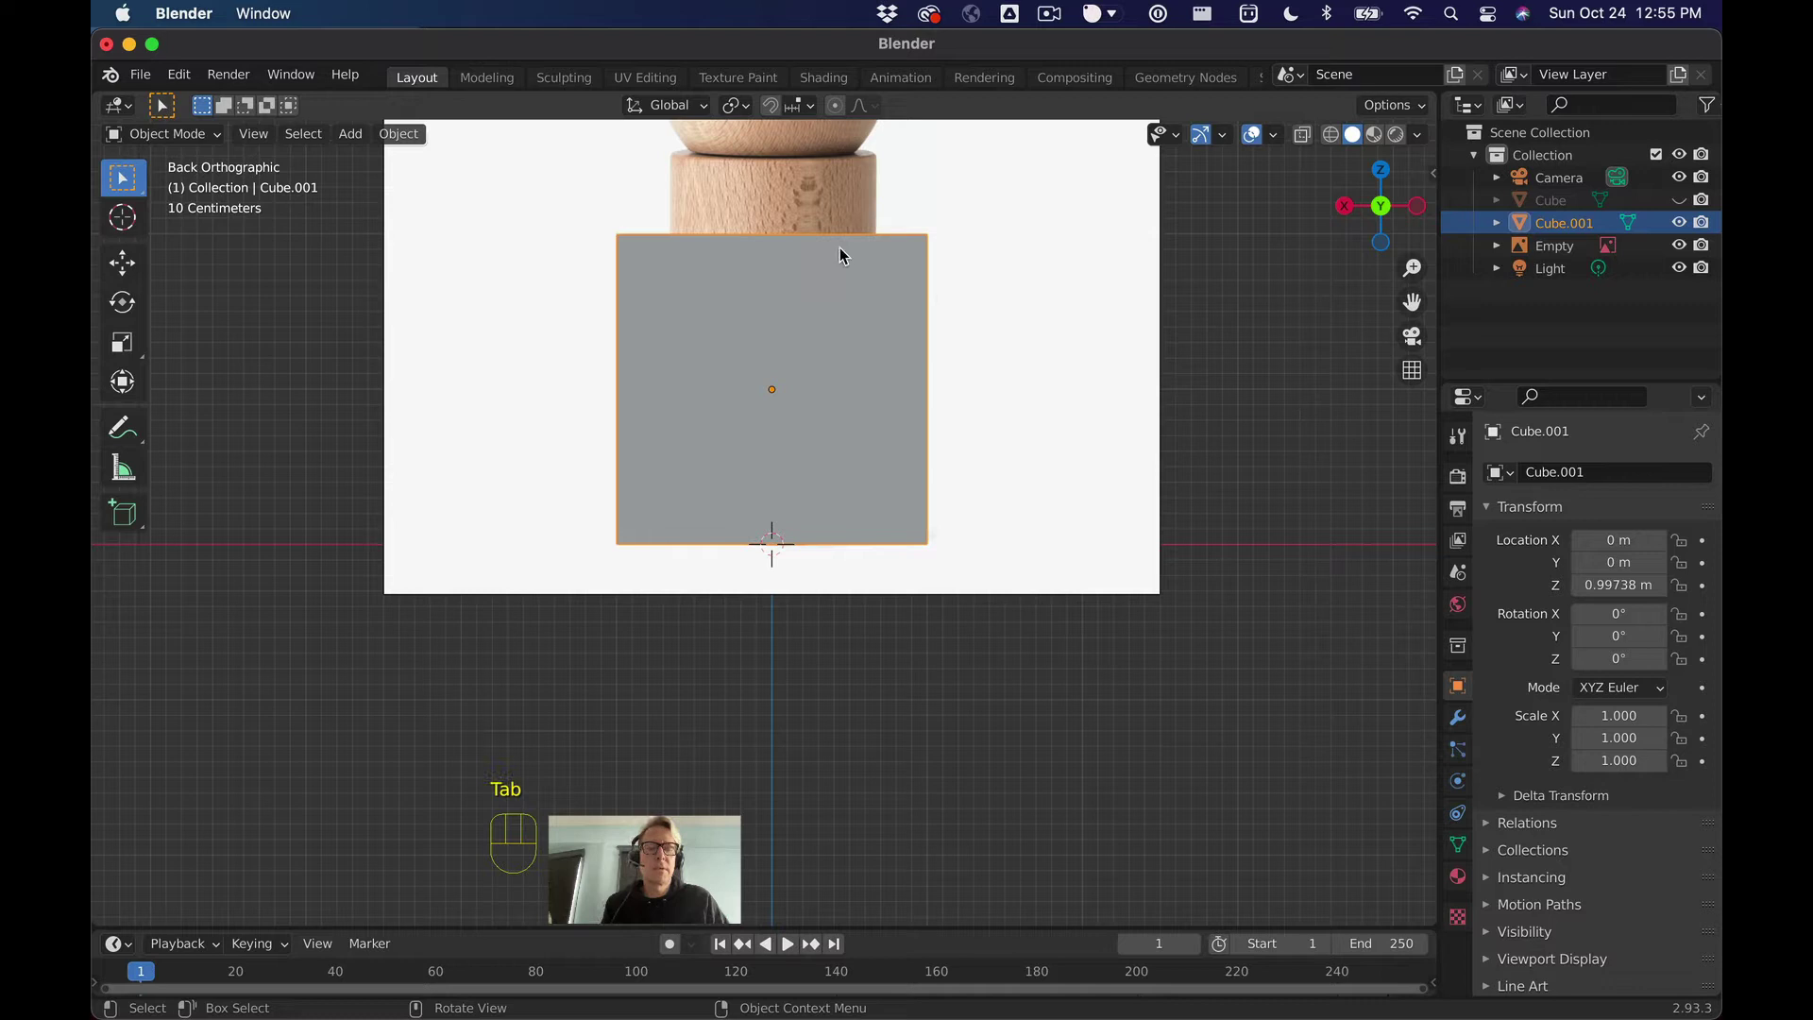
key("s")
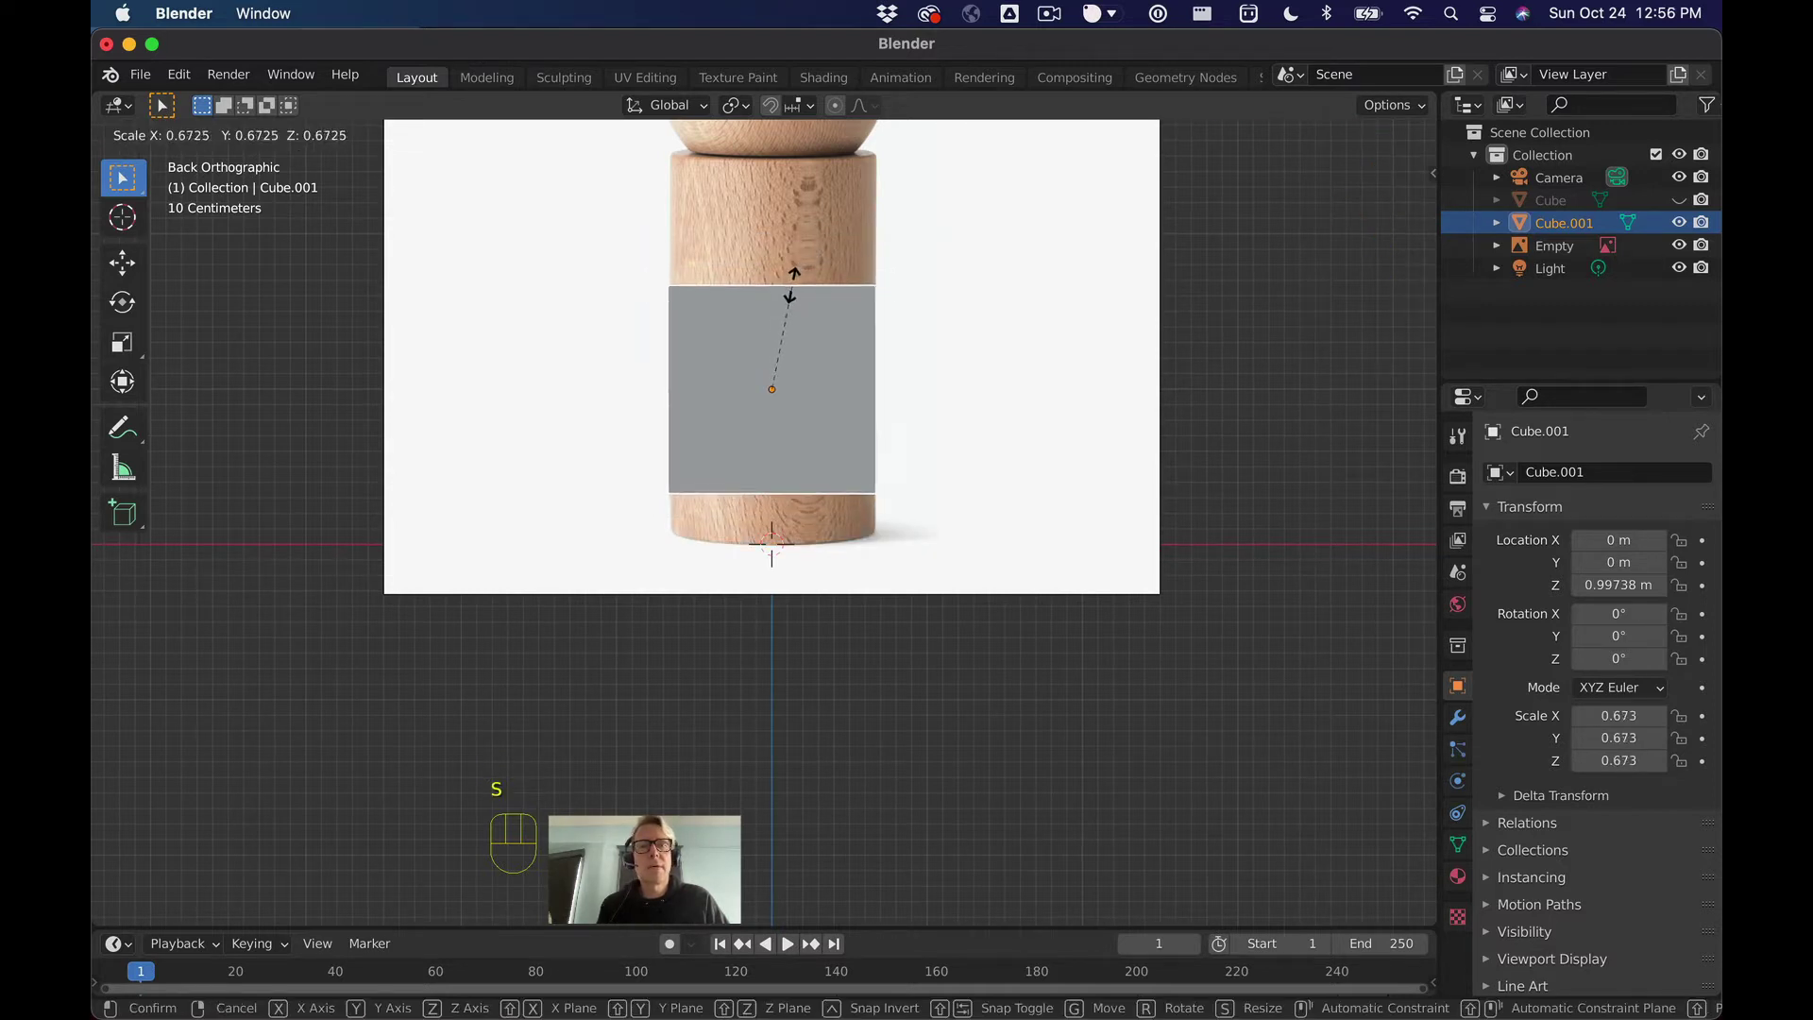
scroll("up", 3)
scroll("up", 3)
scroll("down", 3)
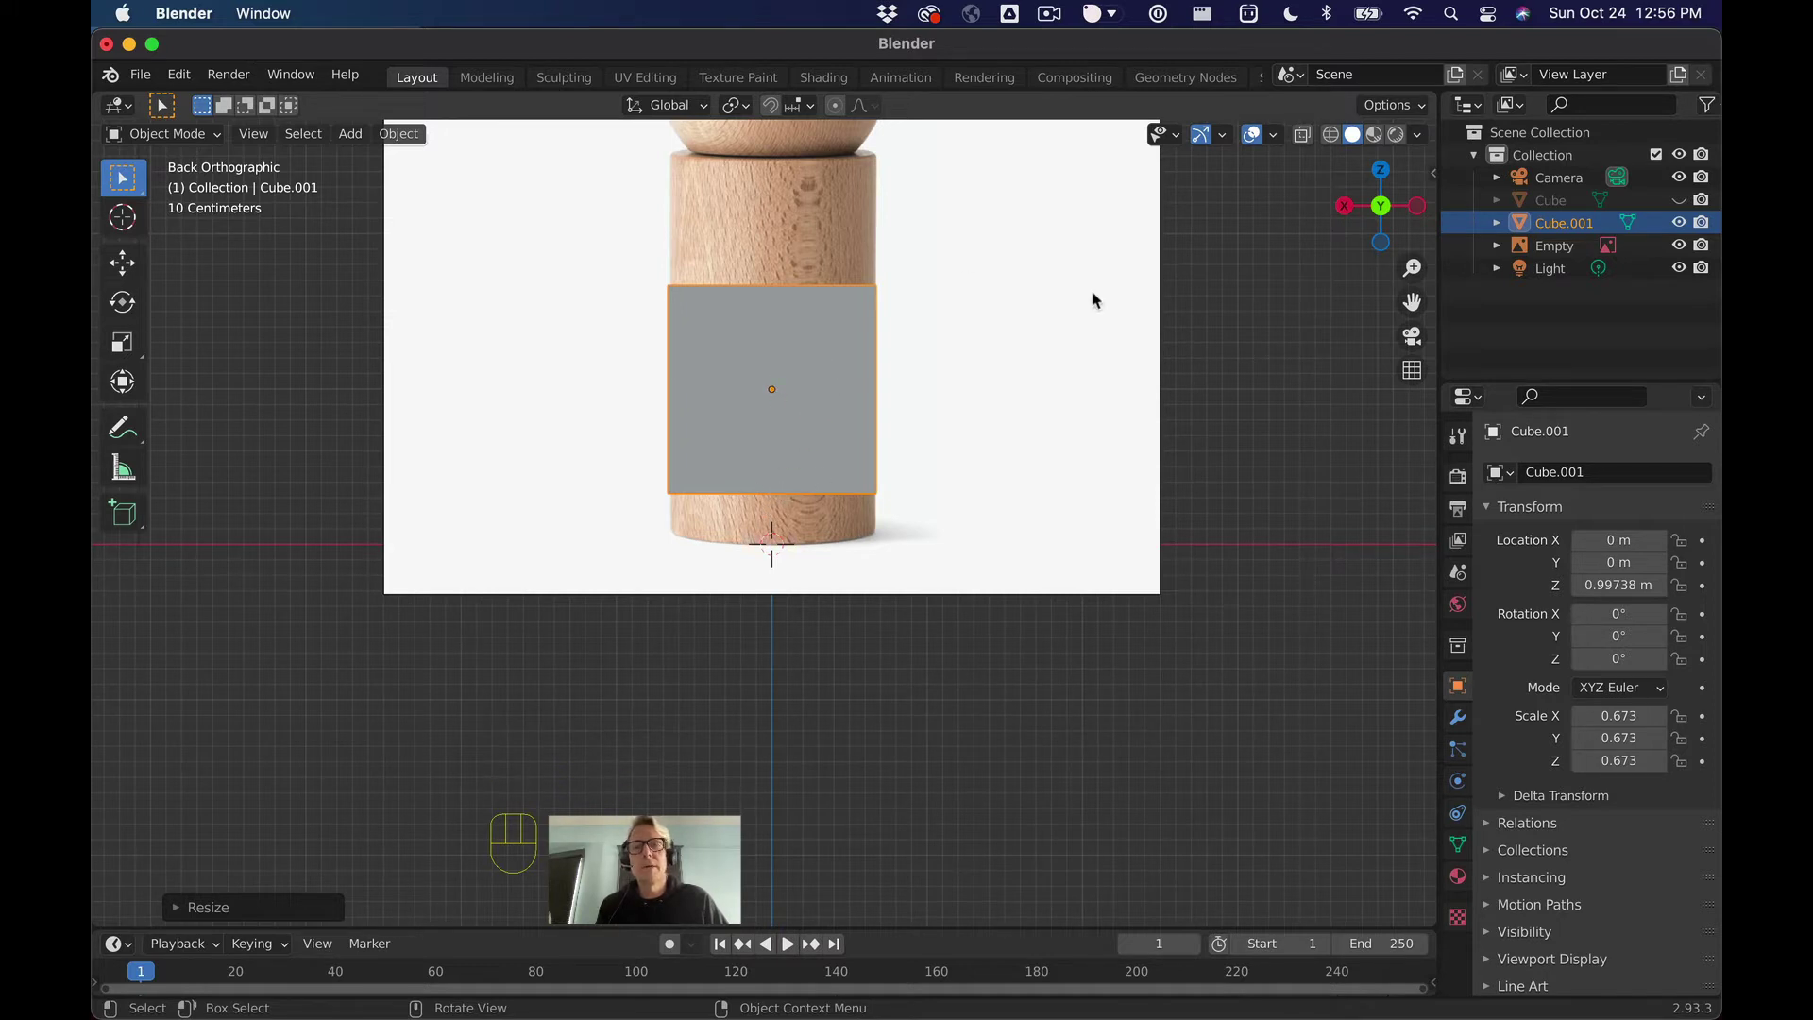
Step: Lower the box along Z to about 0.67 m so it sits against the shaker's base
key("g")
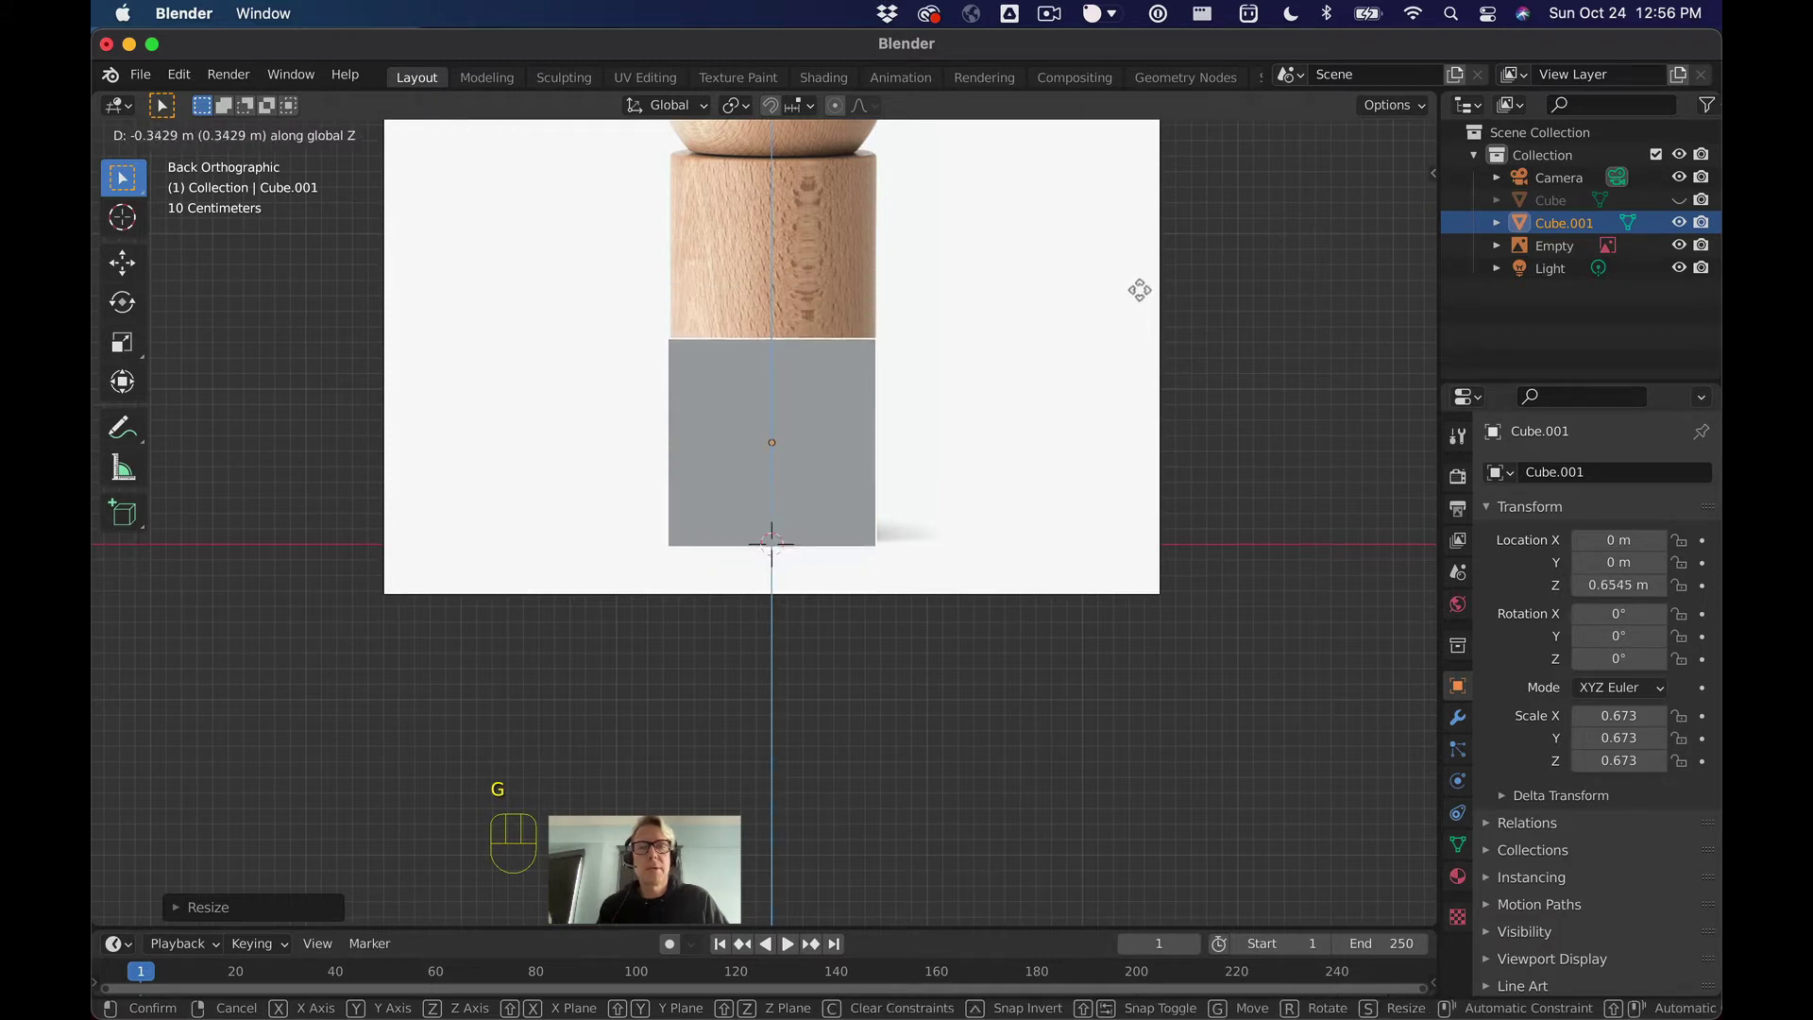
scroll("up", 3)
key("g")
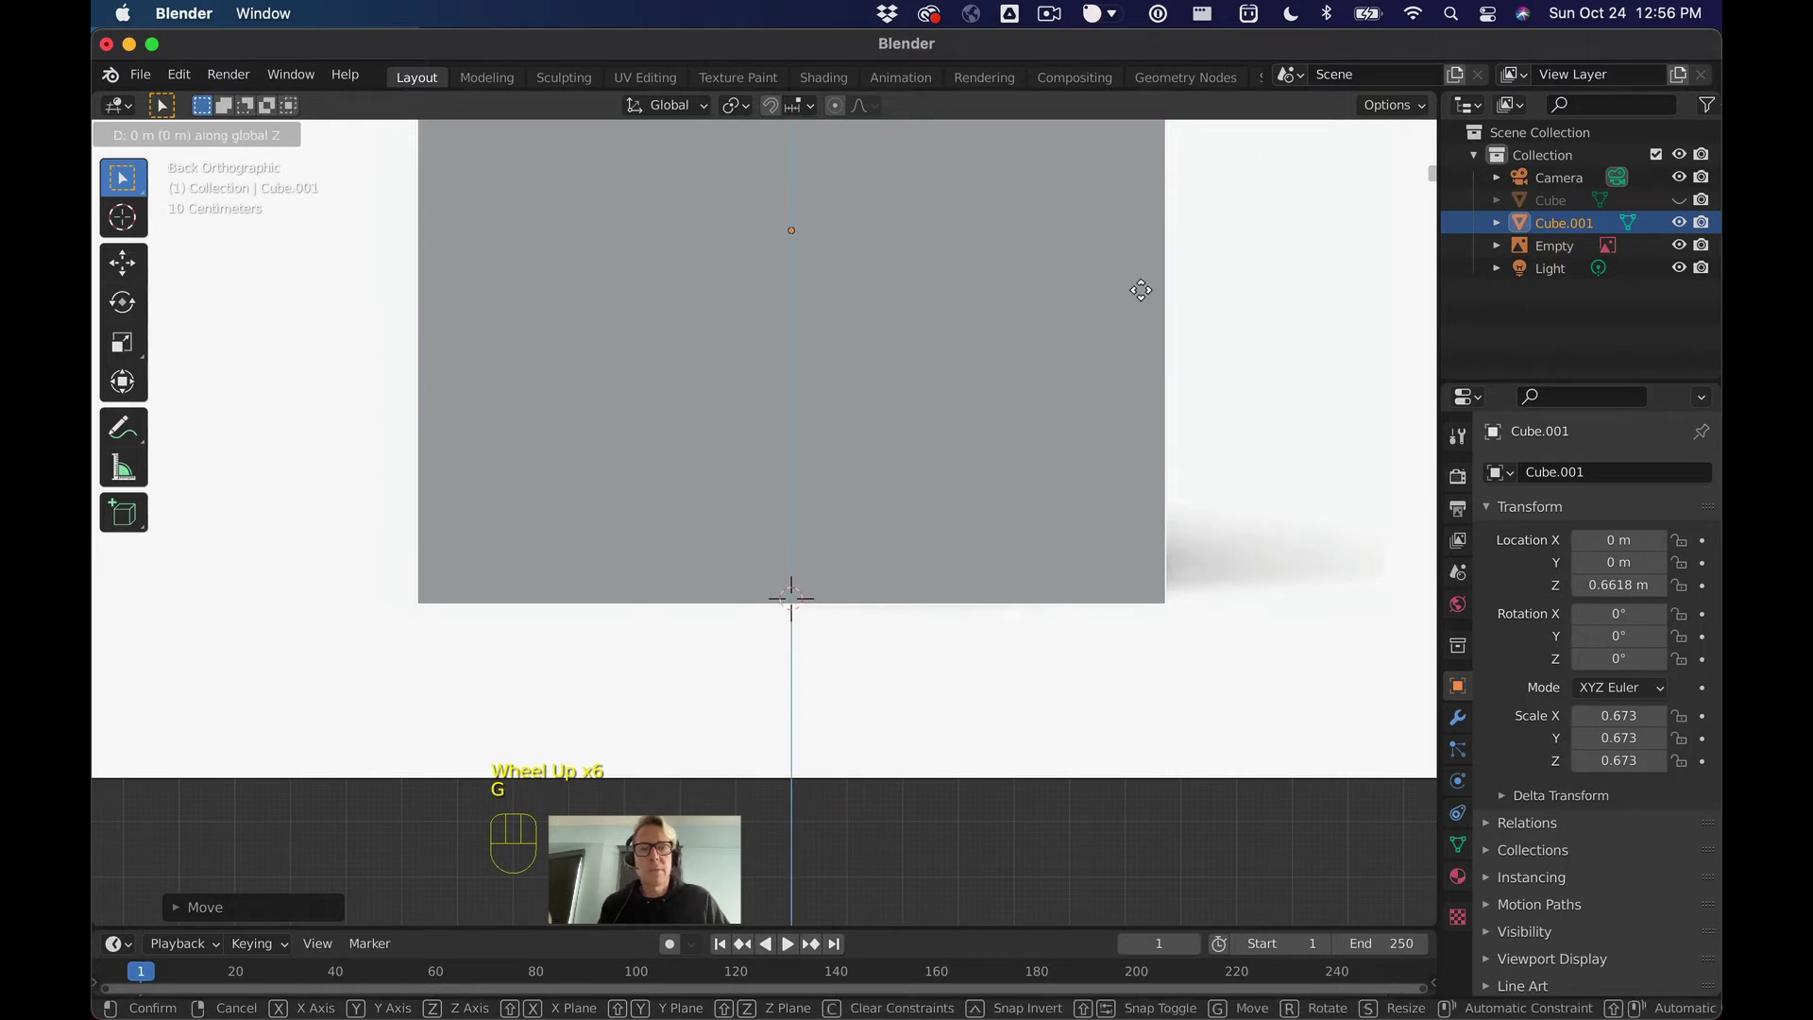
scroll("down", 3)
scroll("down", 3)
Step: Orbit and view from the back to check the box against the reference
left_click_drag(1050, 294, 1175, 261)
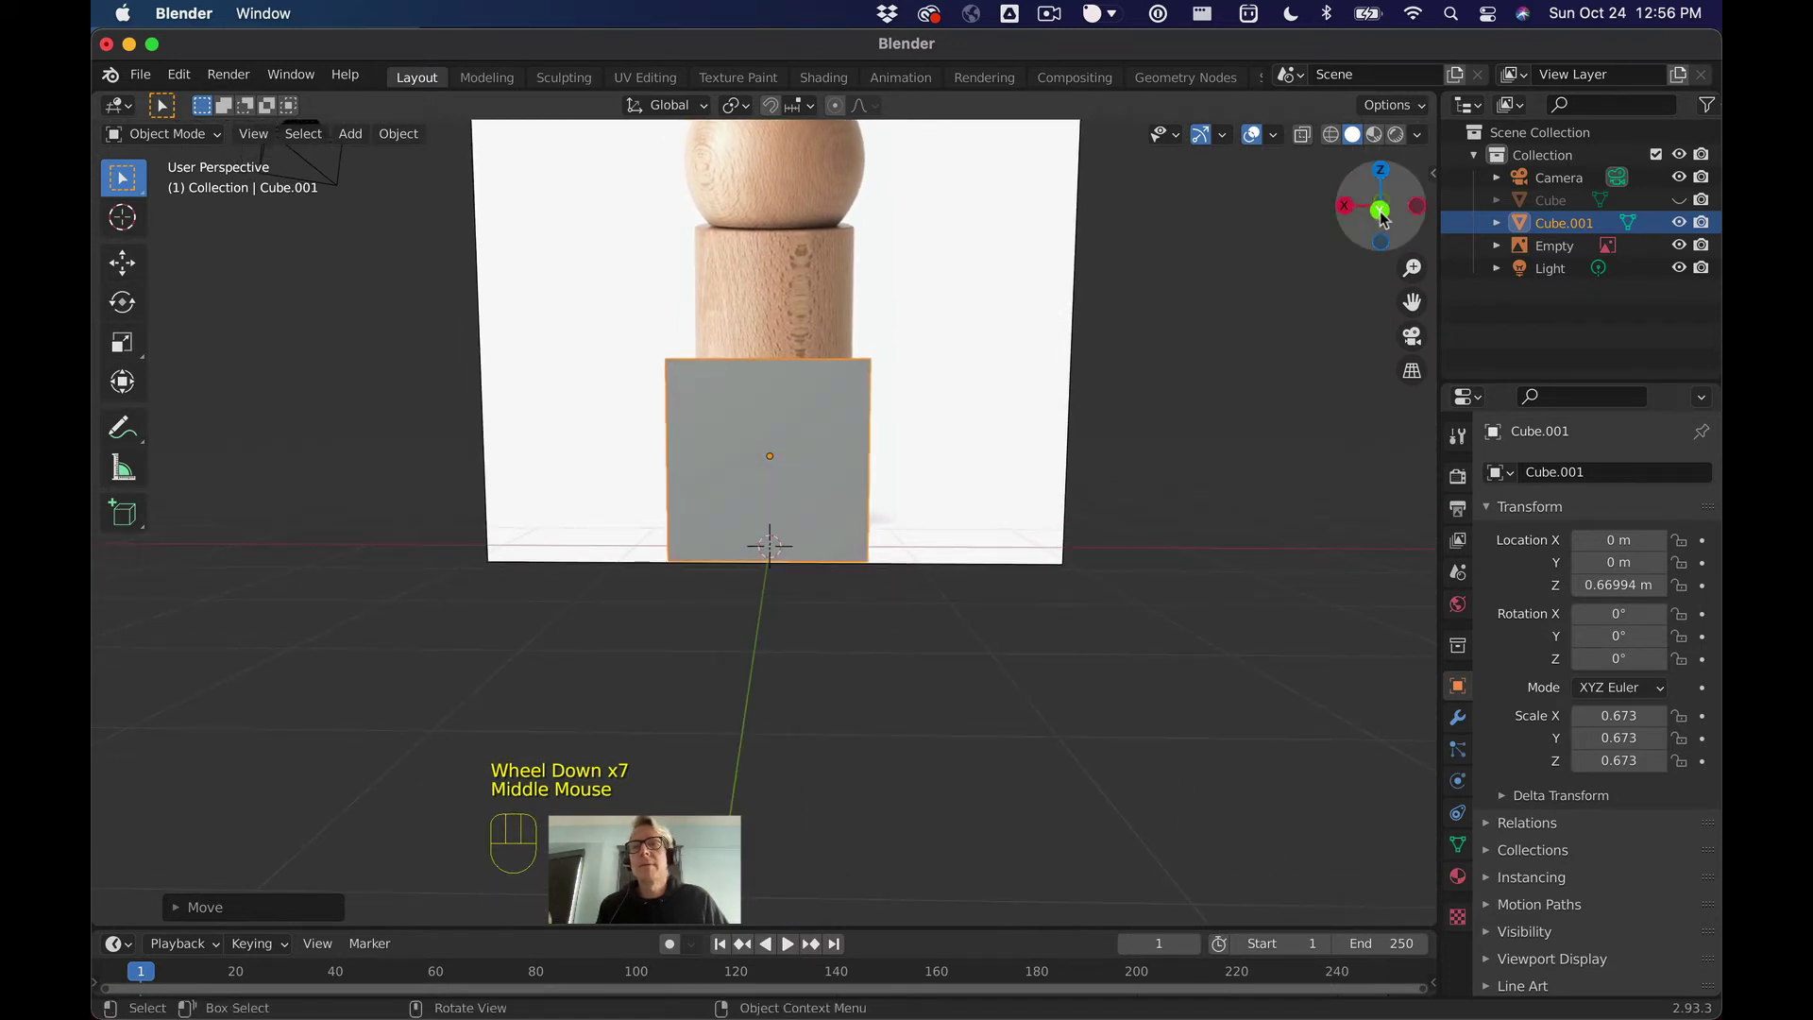
left_click(1383, 213)
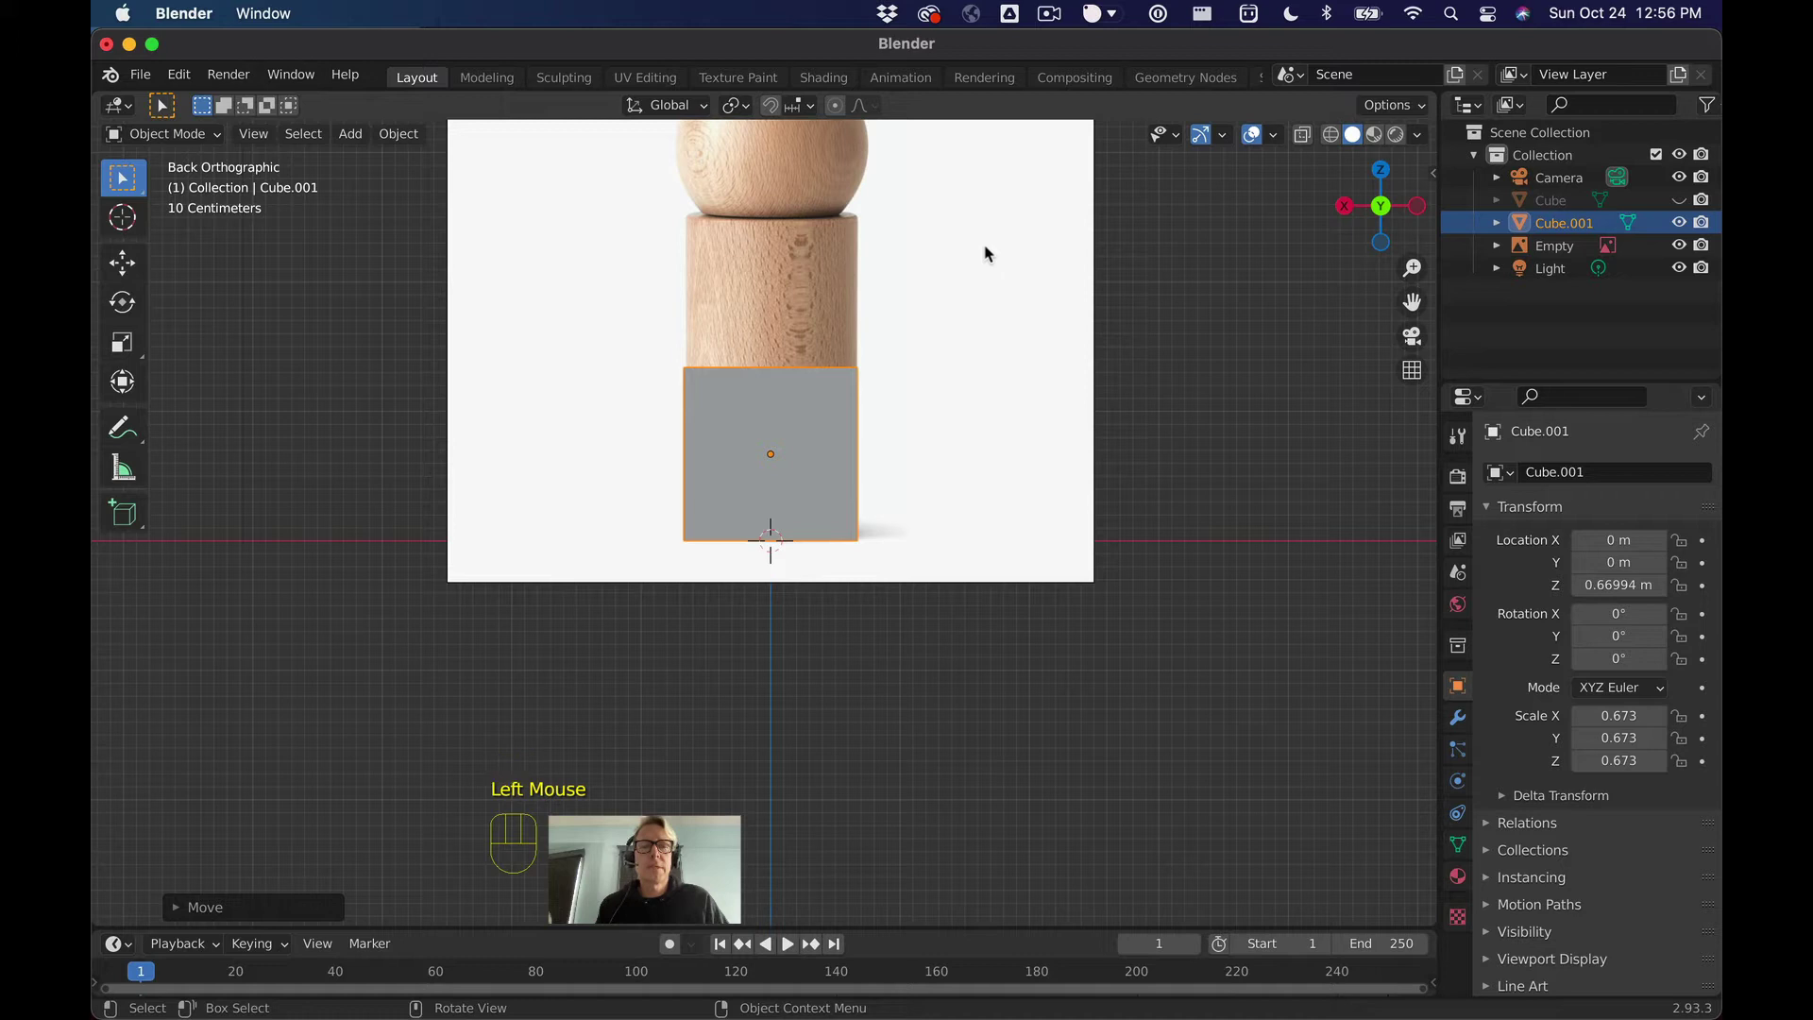
scroll("down", 3)
left_click_drag(987, 249, 972, 316)
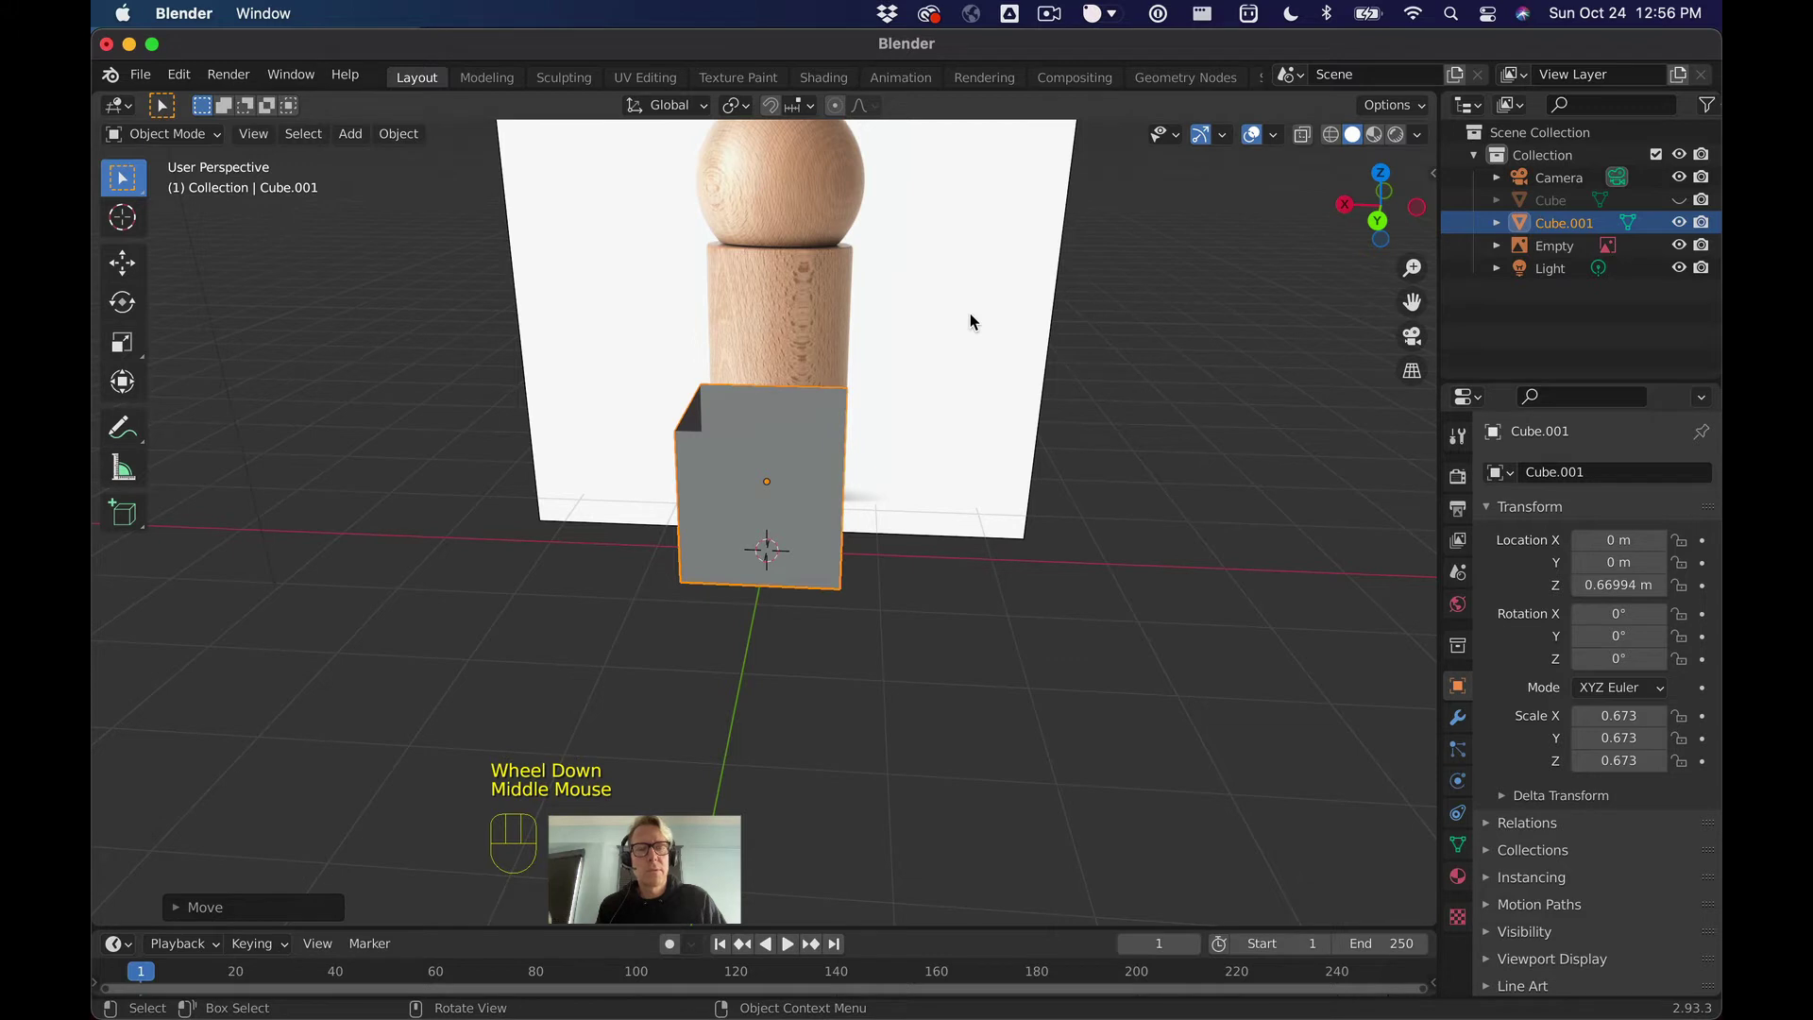
Step: Enter Edit Mode on the box and settle on vertex selection for its top corner points
key("Tab")
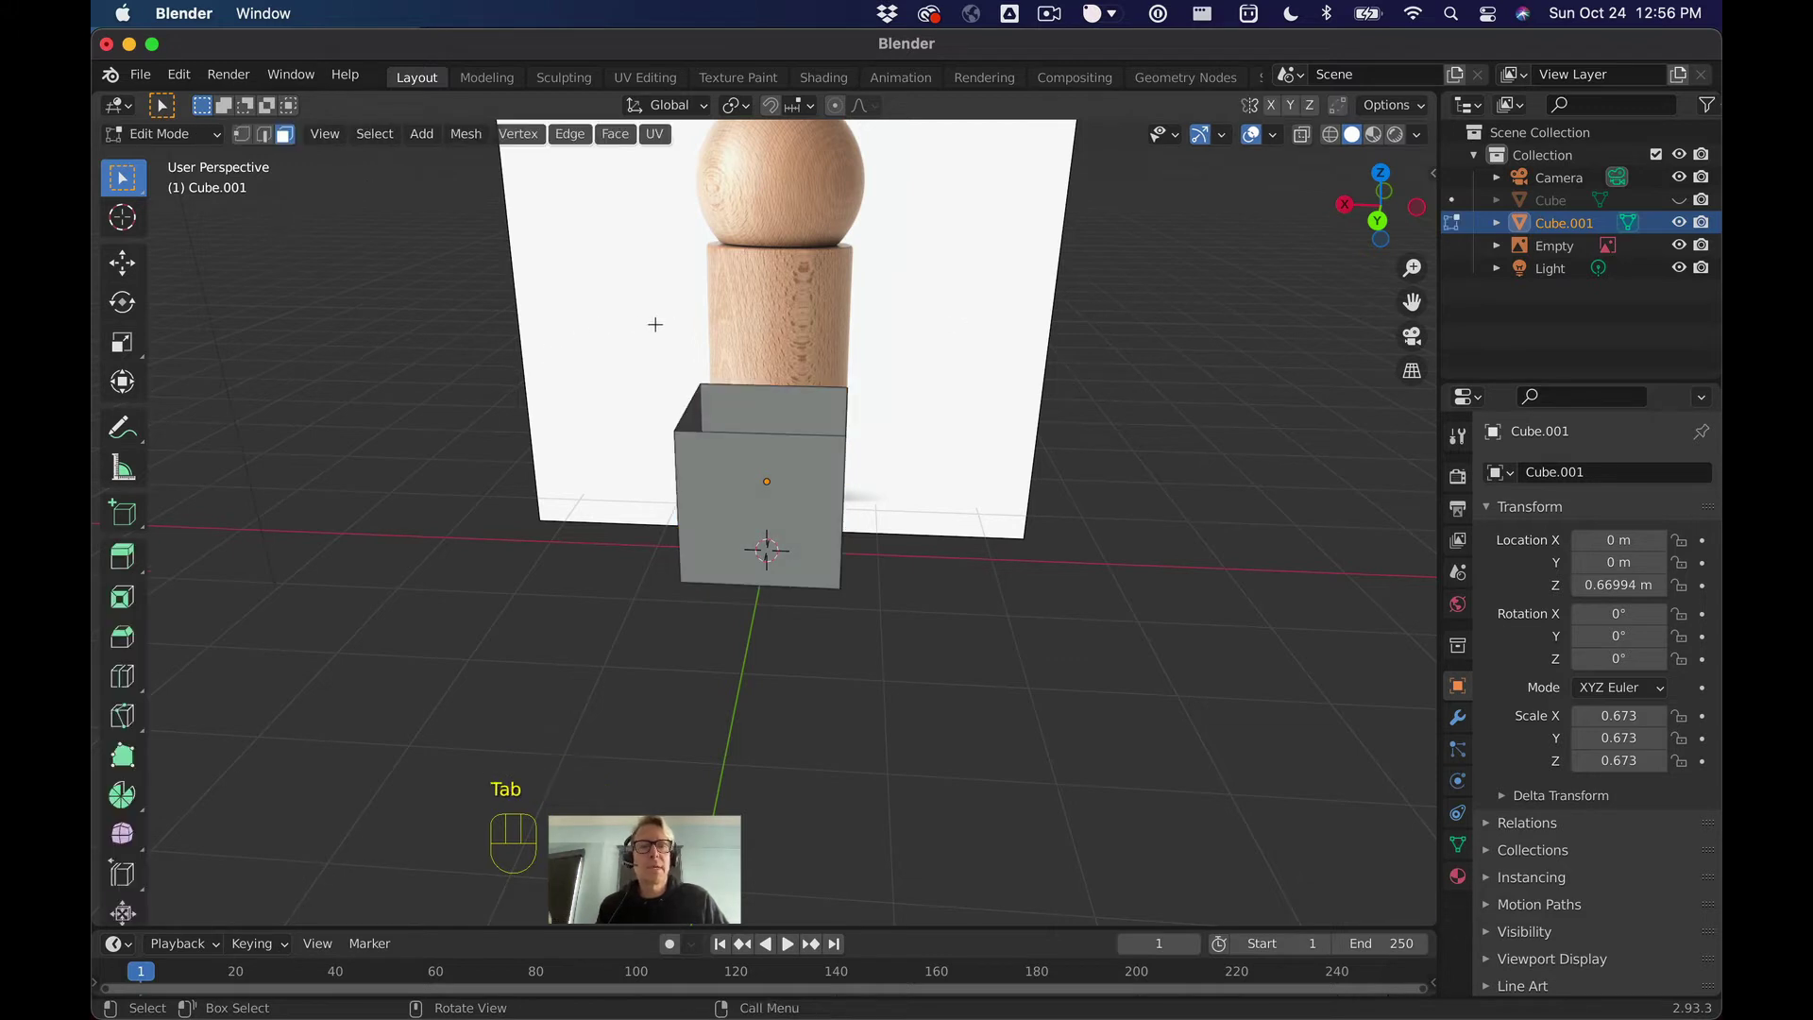
left_click(245, 146)
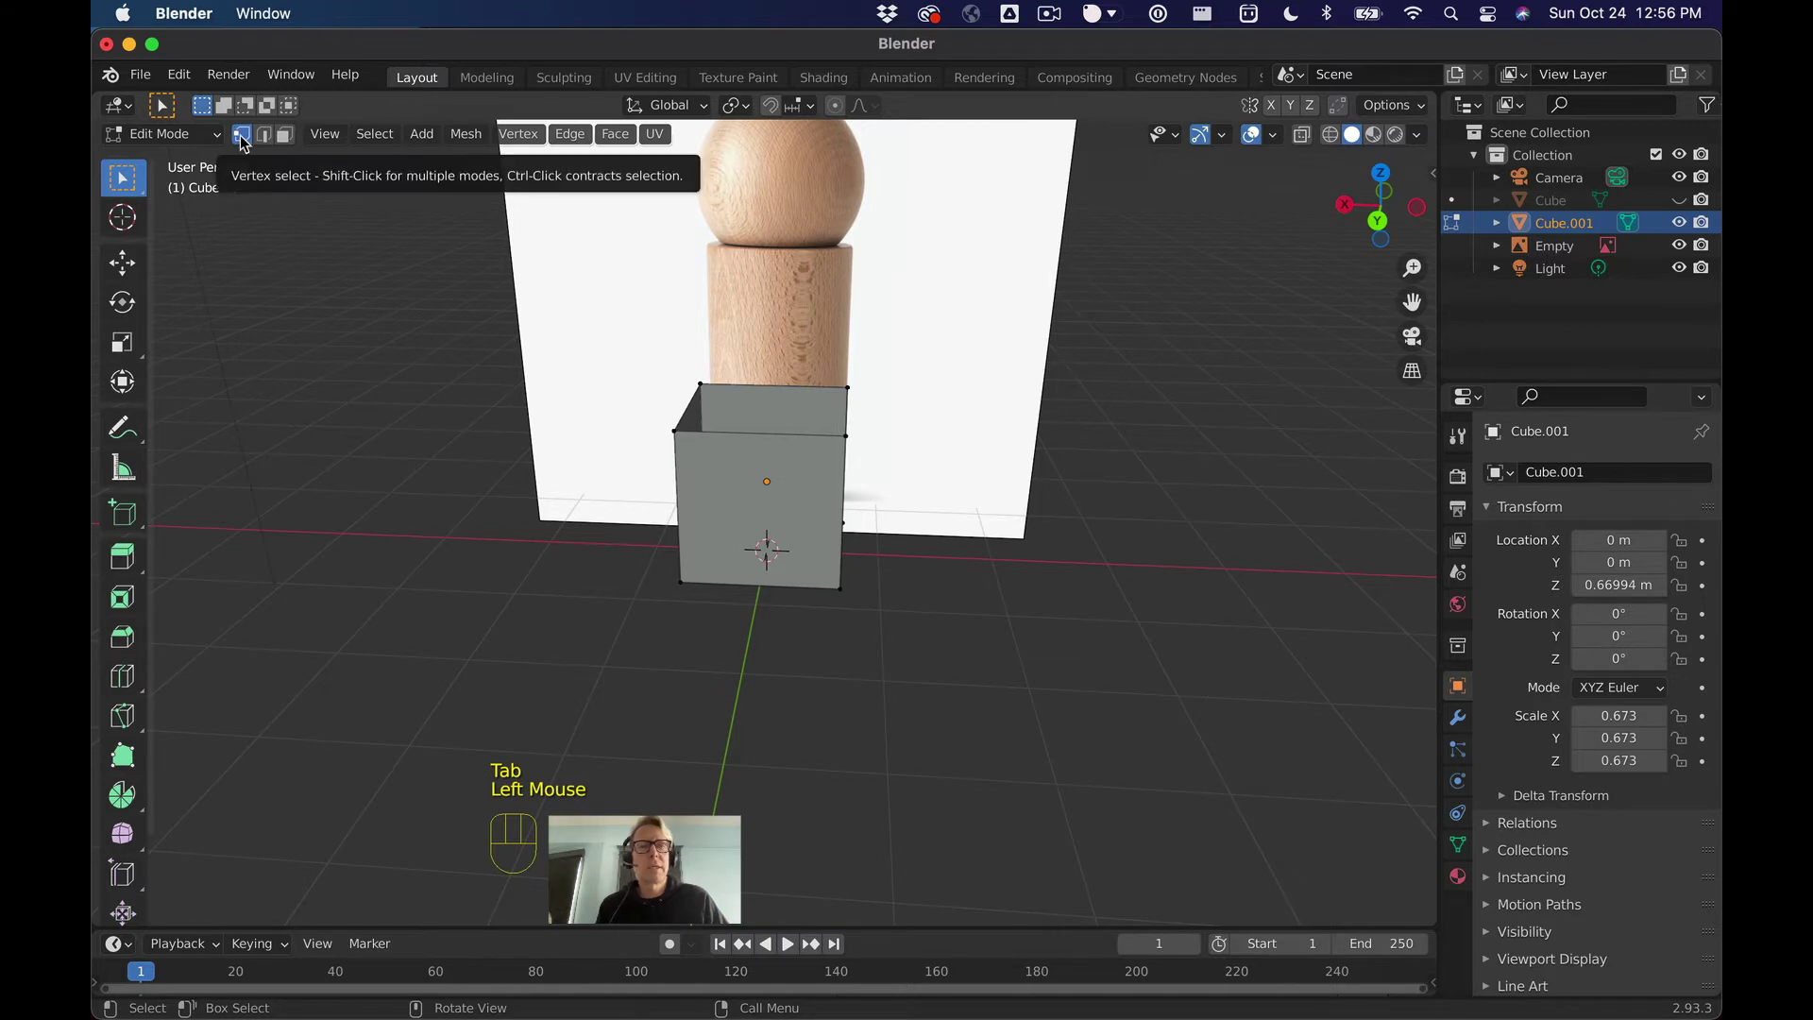
key("2")
key("3")
key("2")
key("1")
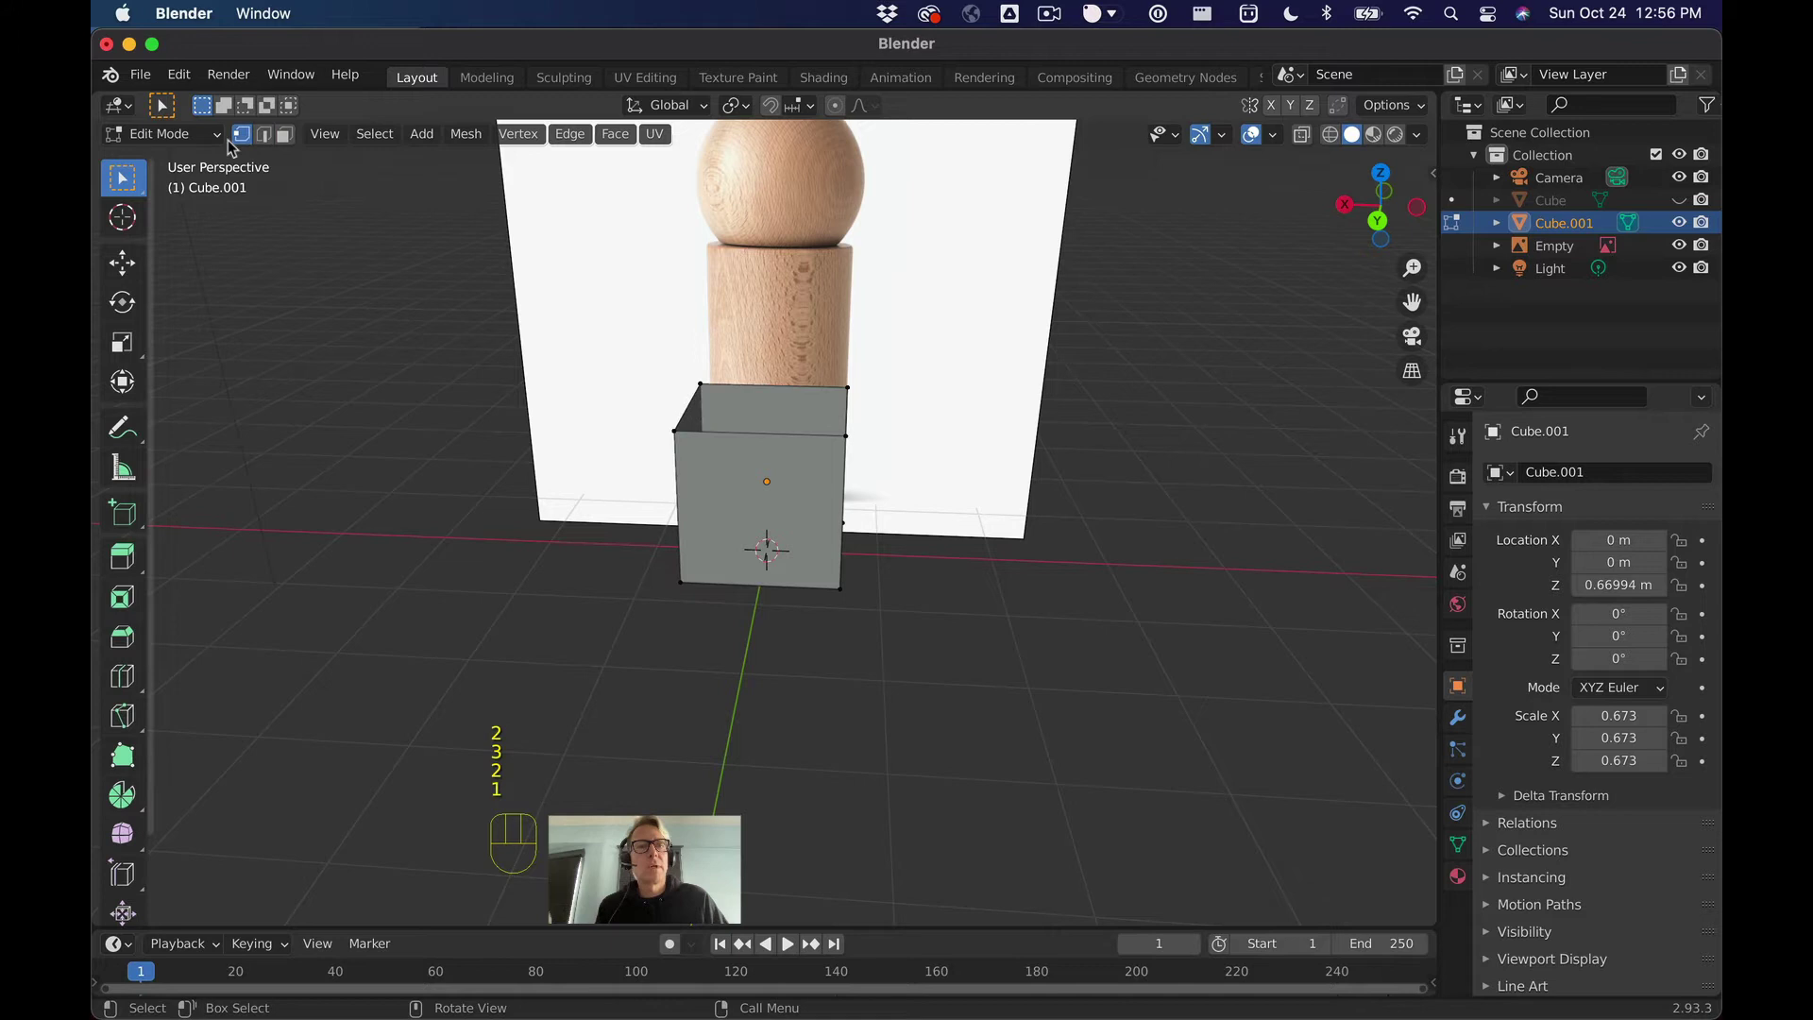
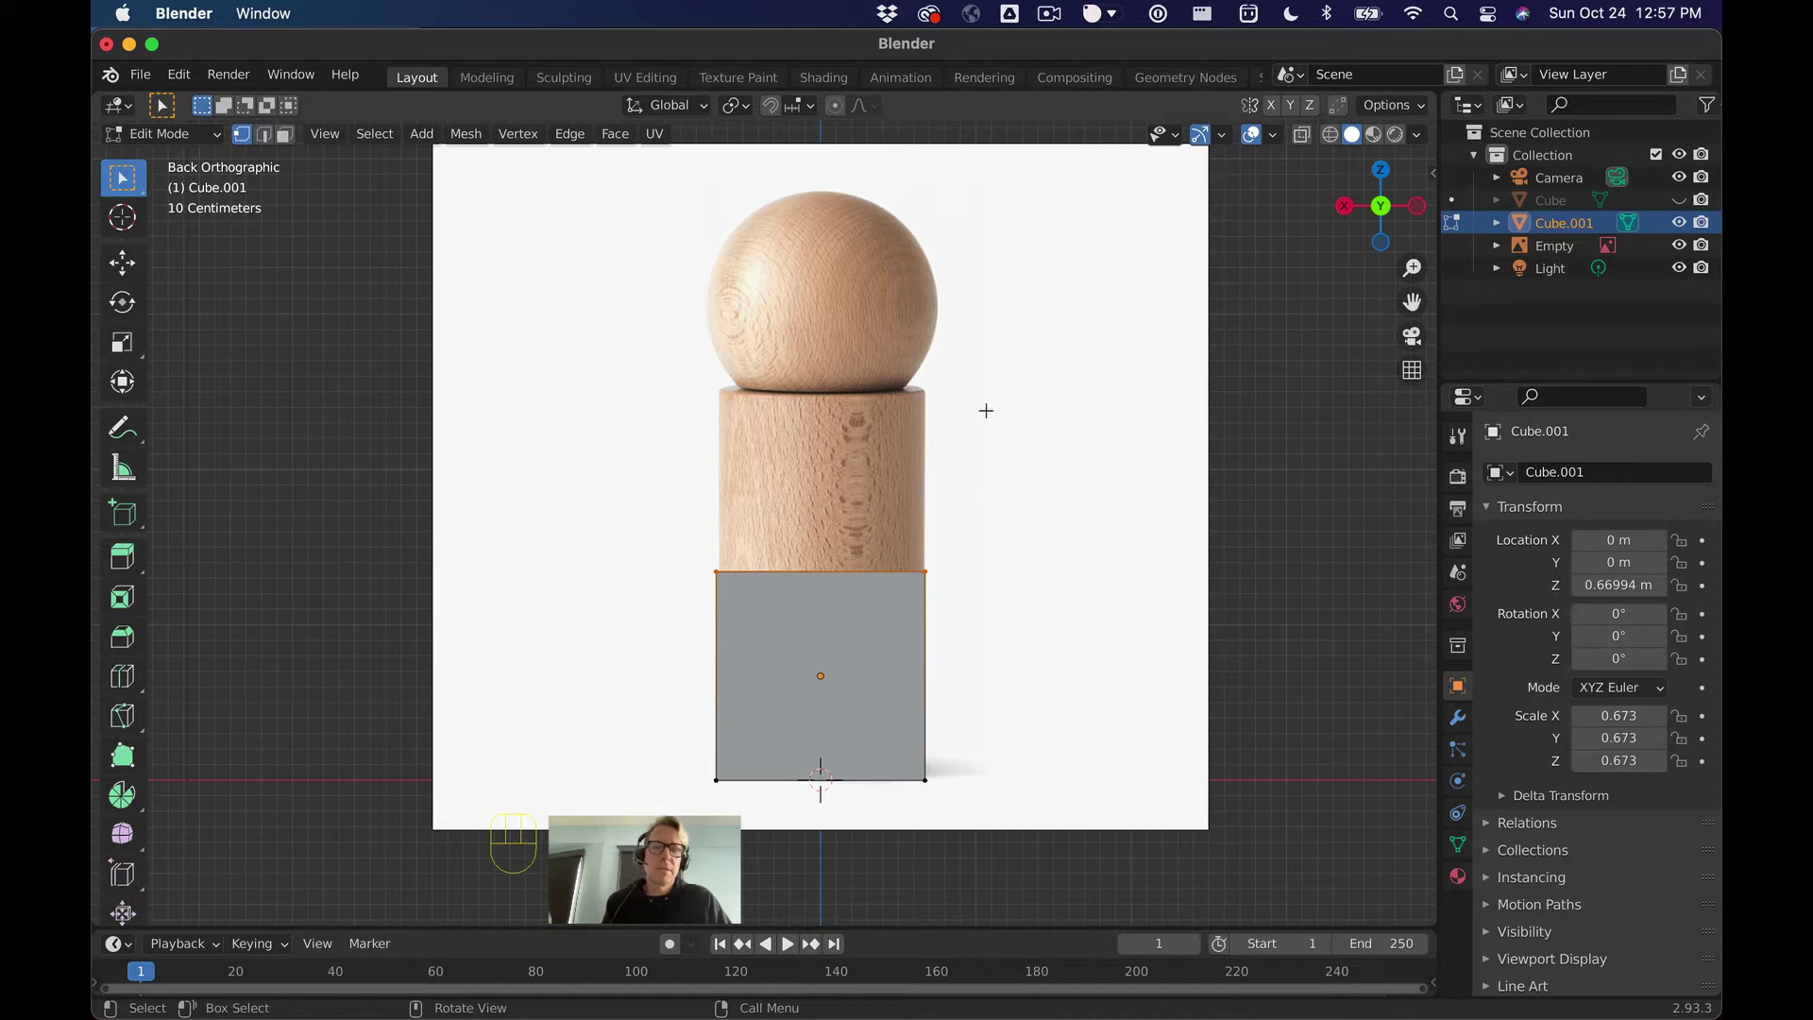
Step: Move the box's top vertices up along Z by about 0.02 m
key("g")
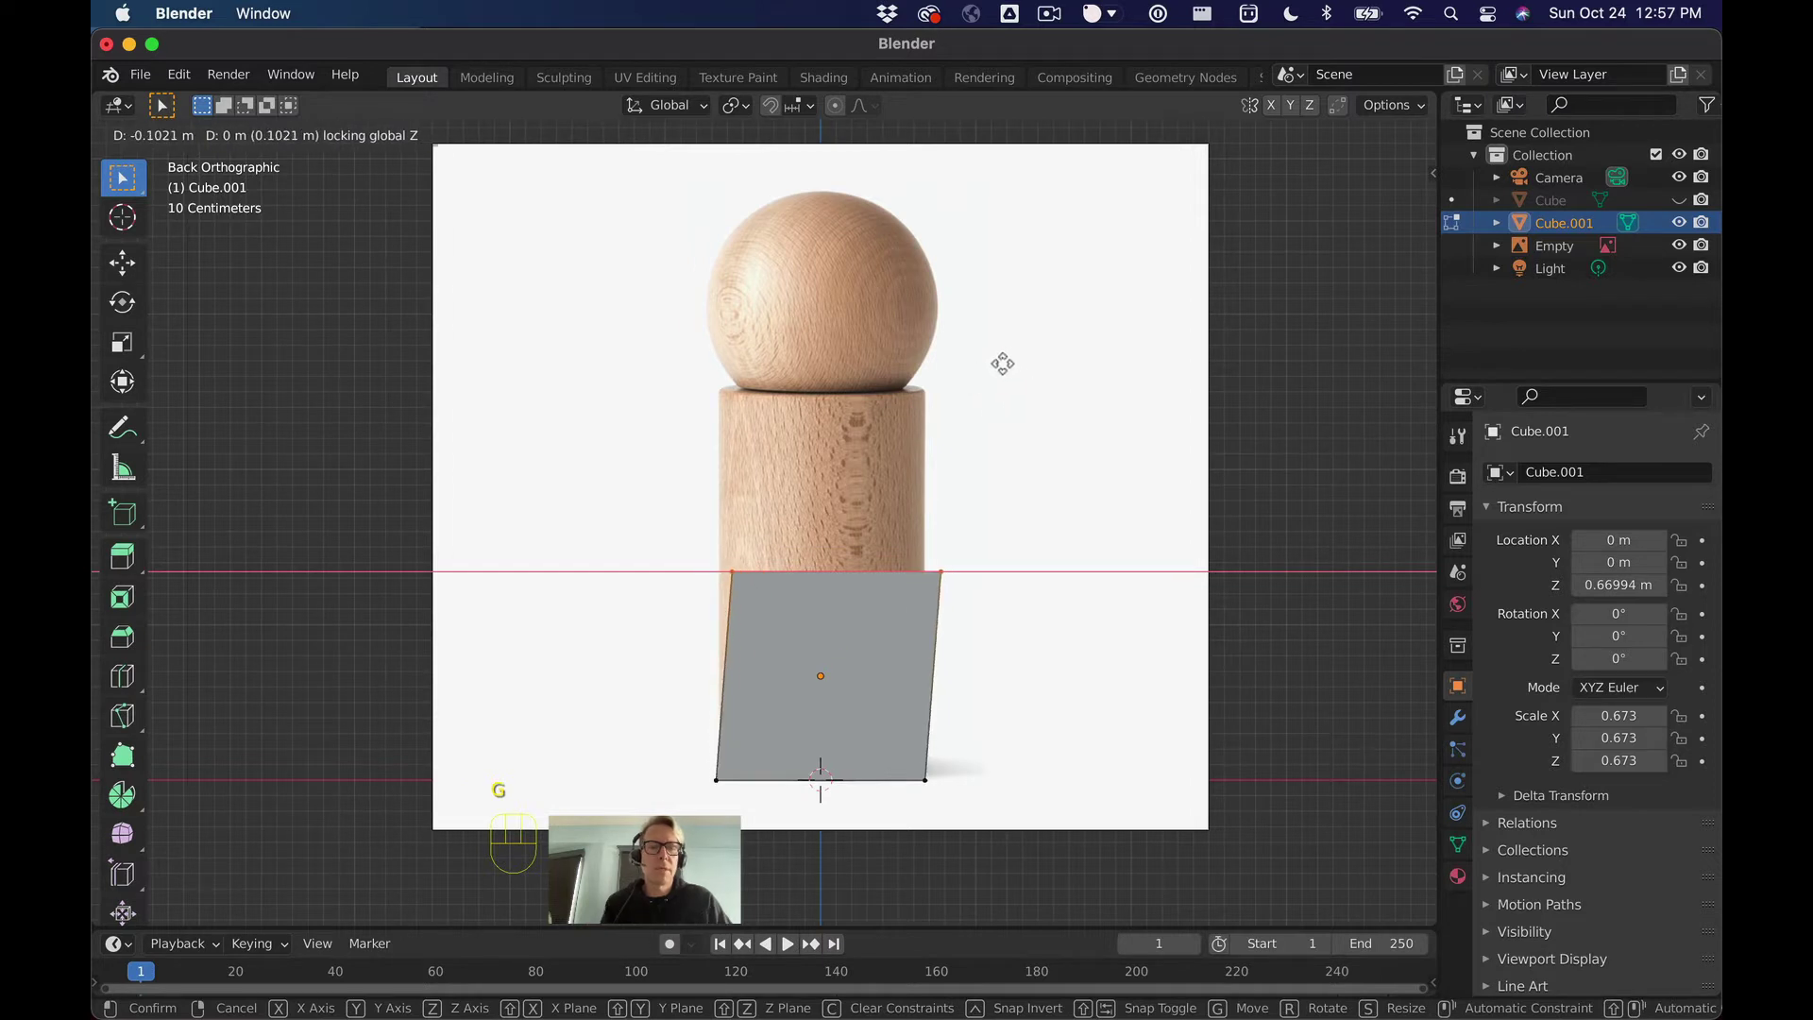
key("g")
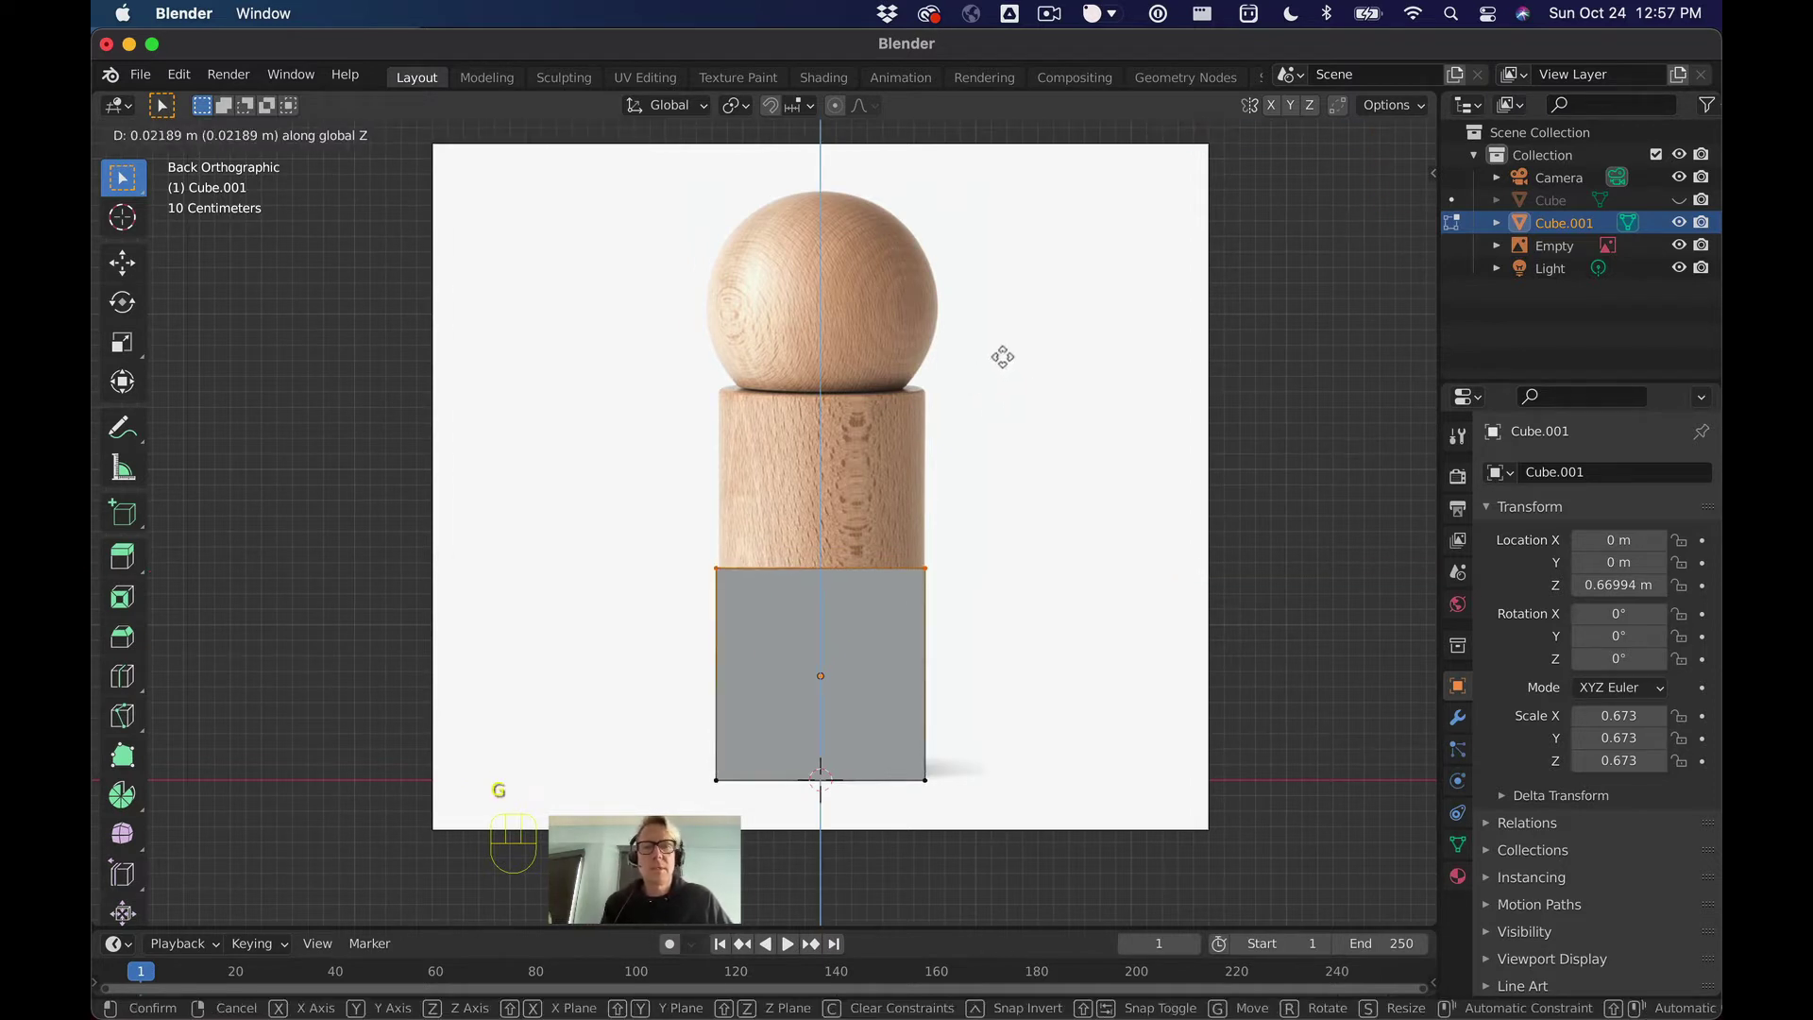
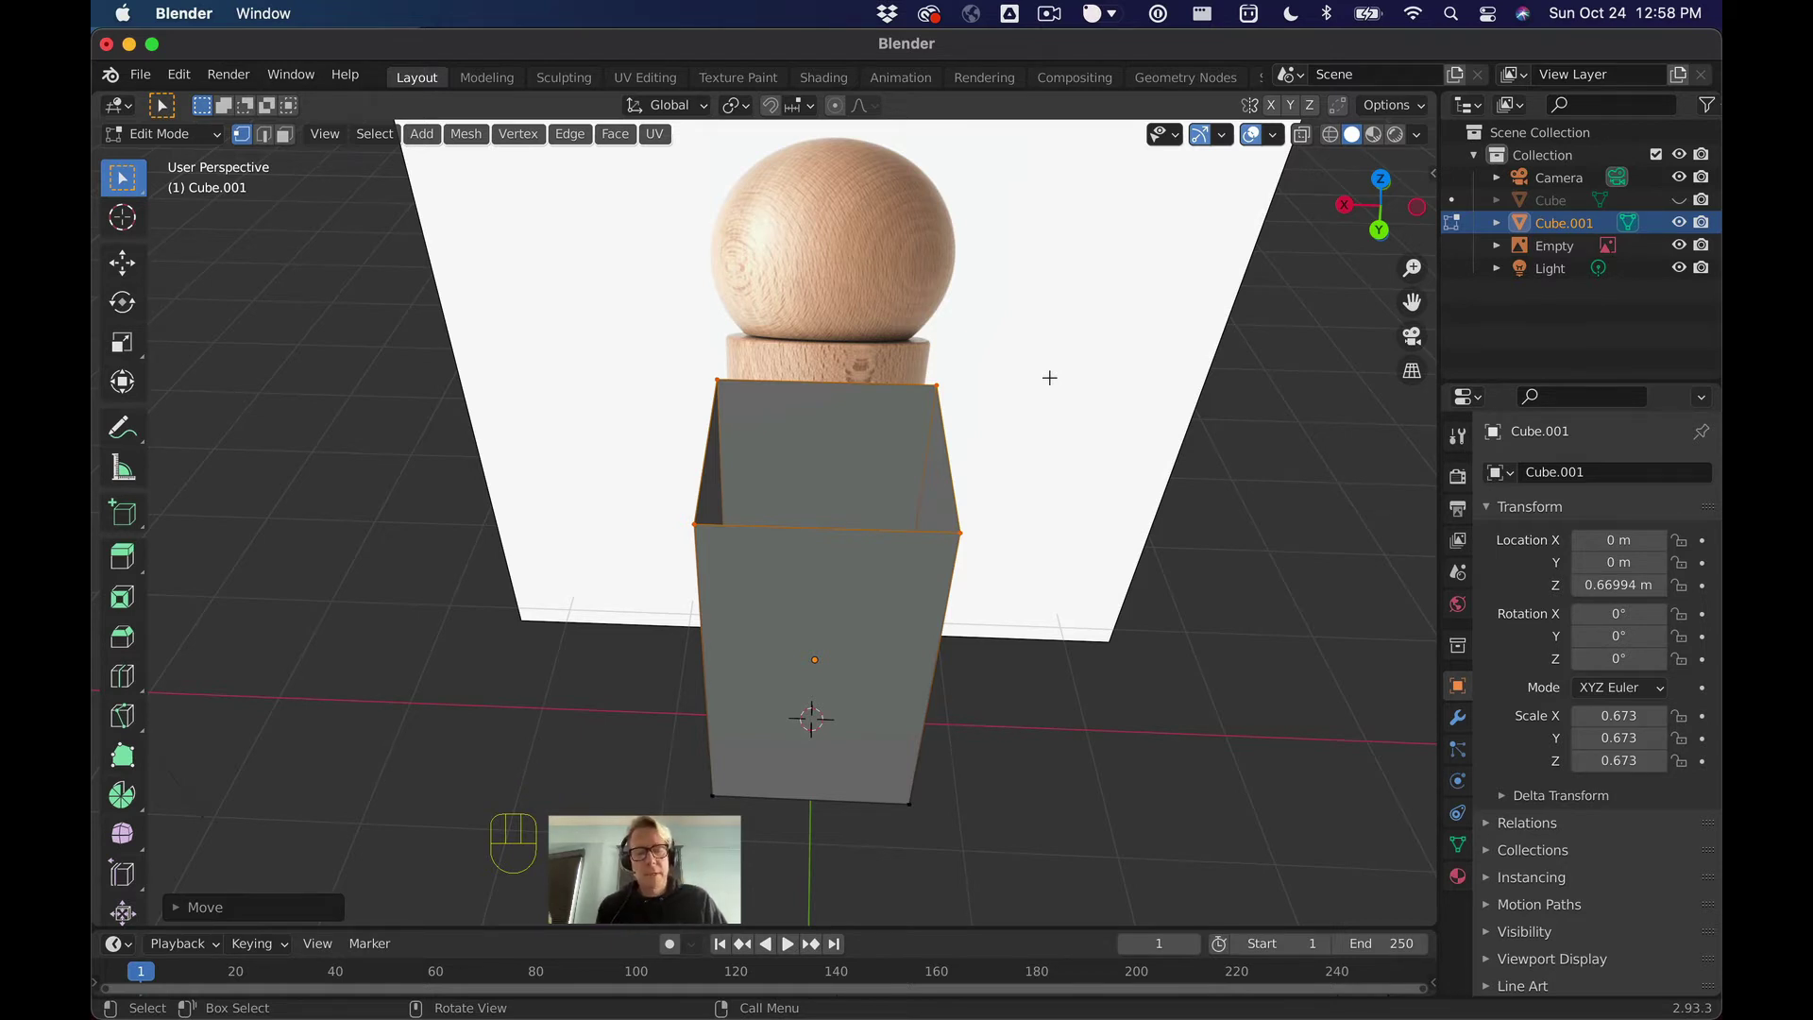
Step: Start a bevel on the box's vertical corner edges
key("super+b")
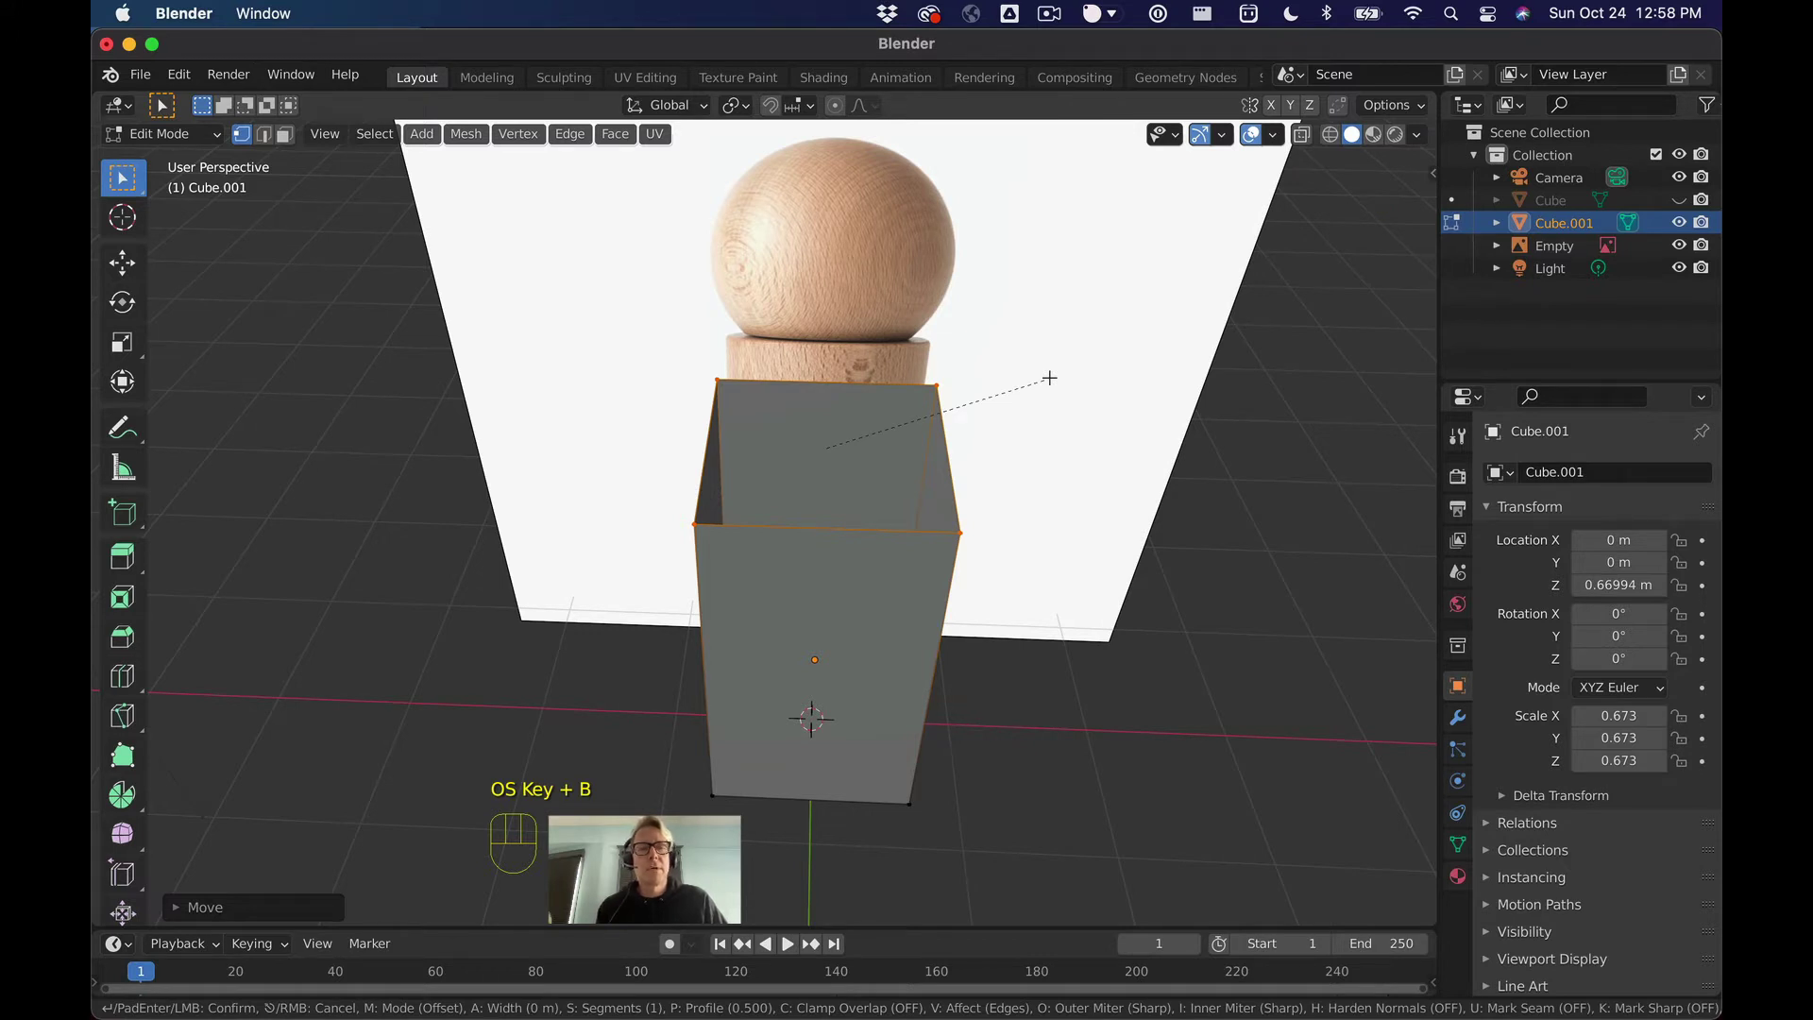
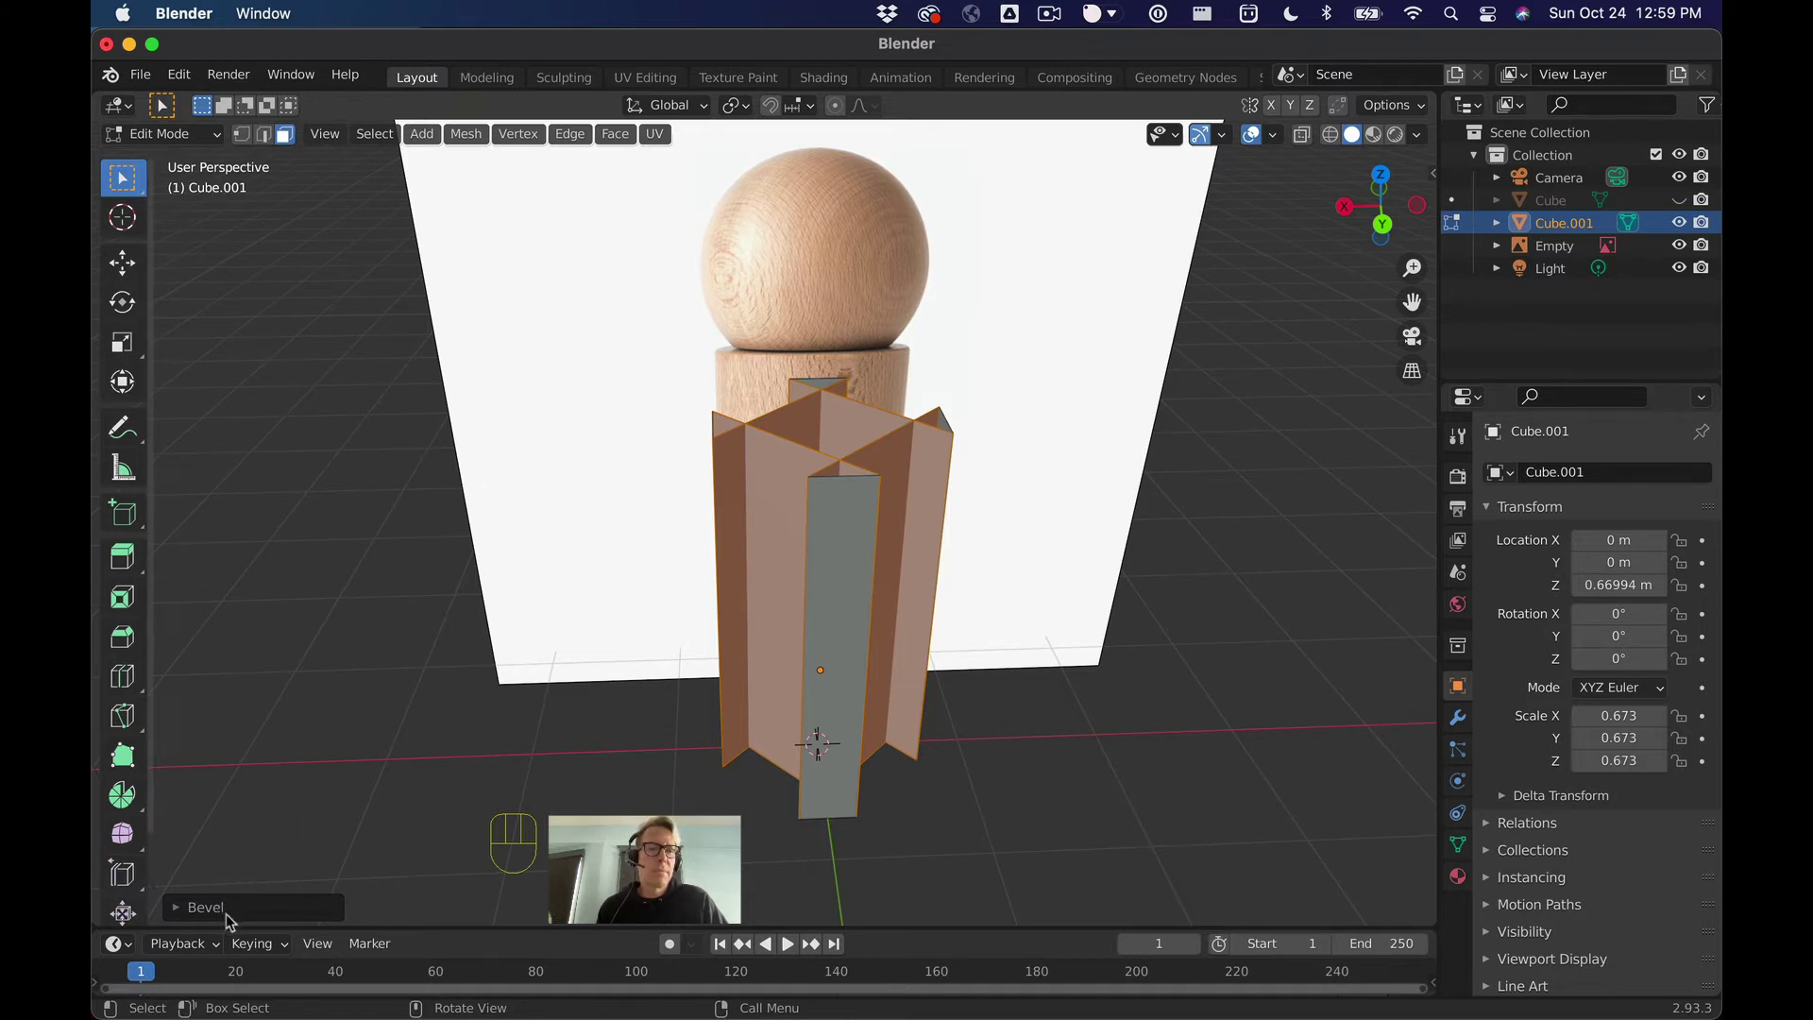
Step: Set the bevel to 1.28 m width and 24 segments, rounding the box into a cylinder, and inspect its rim
left_click(182, 915)
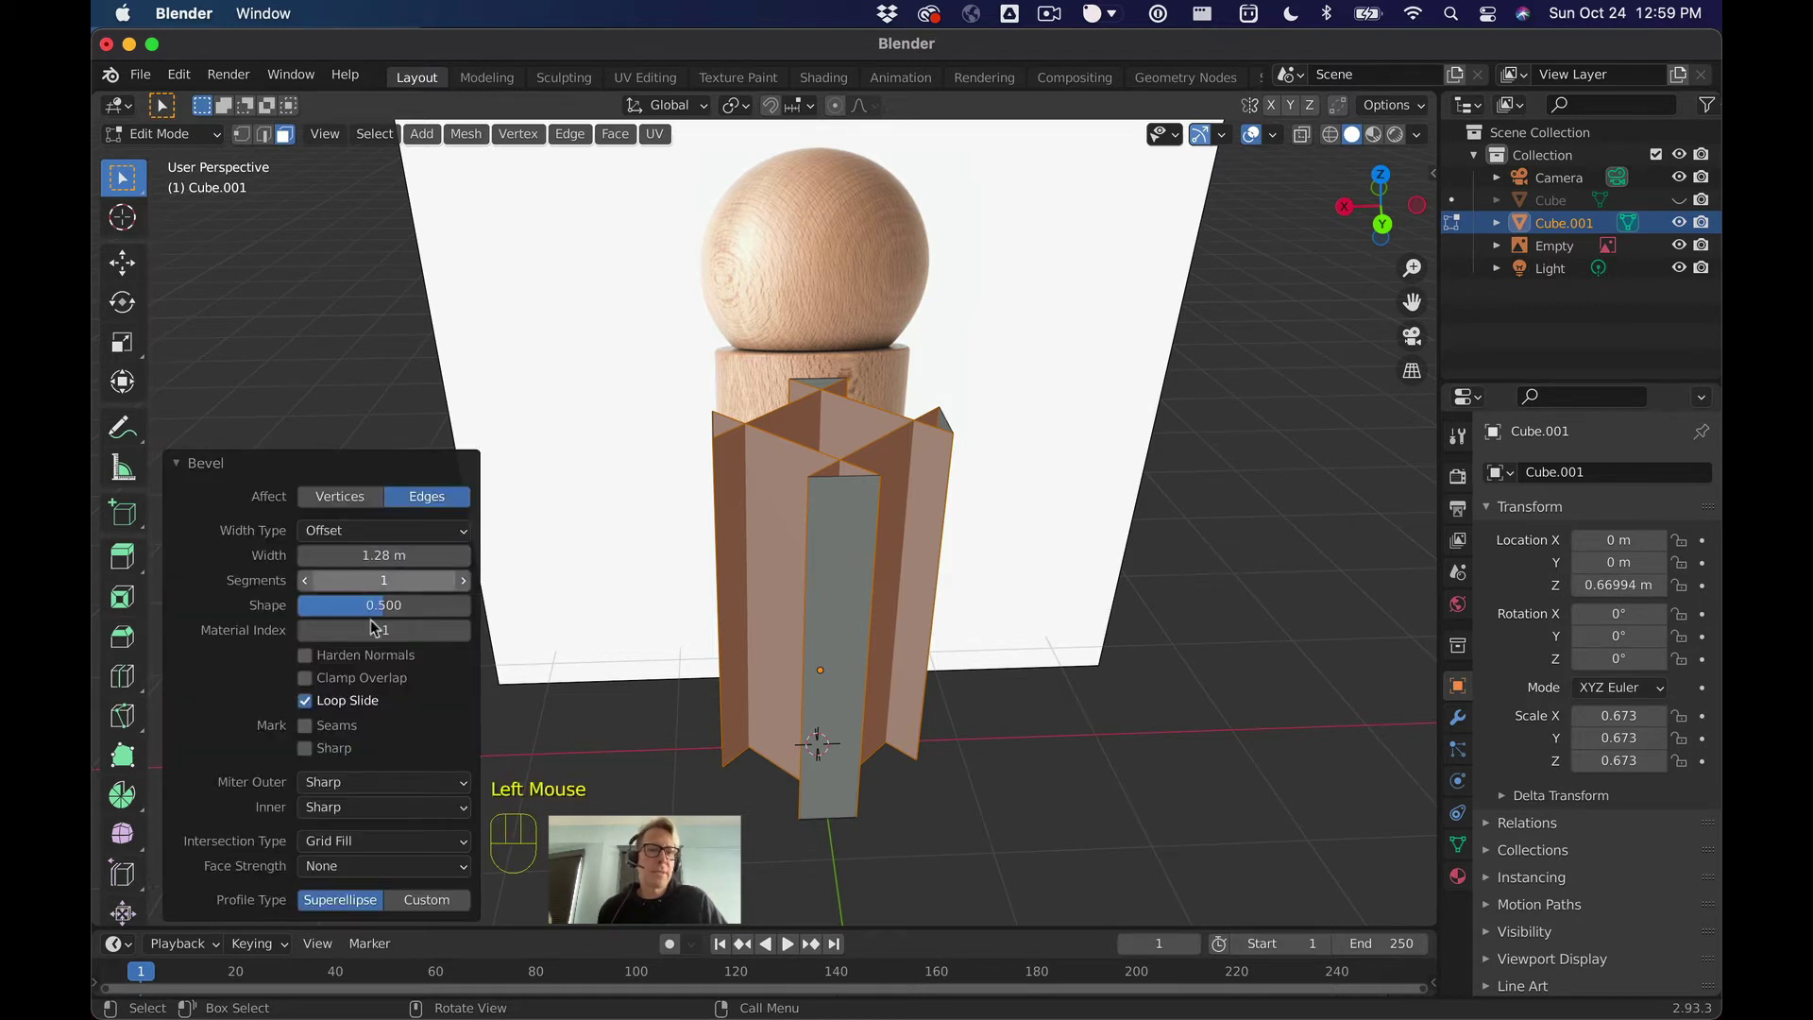
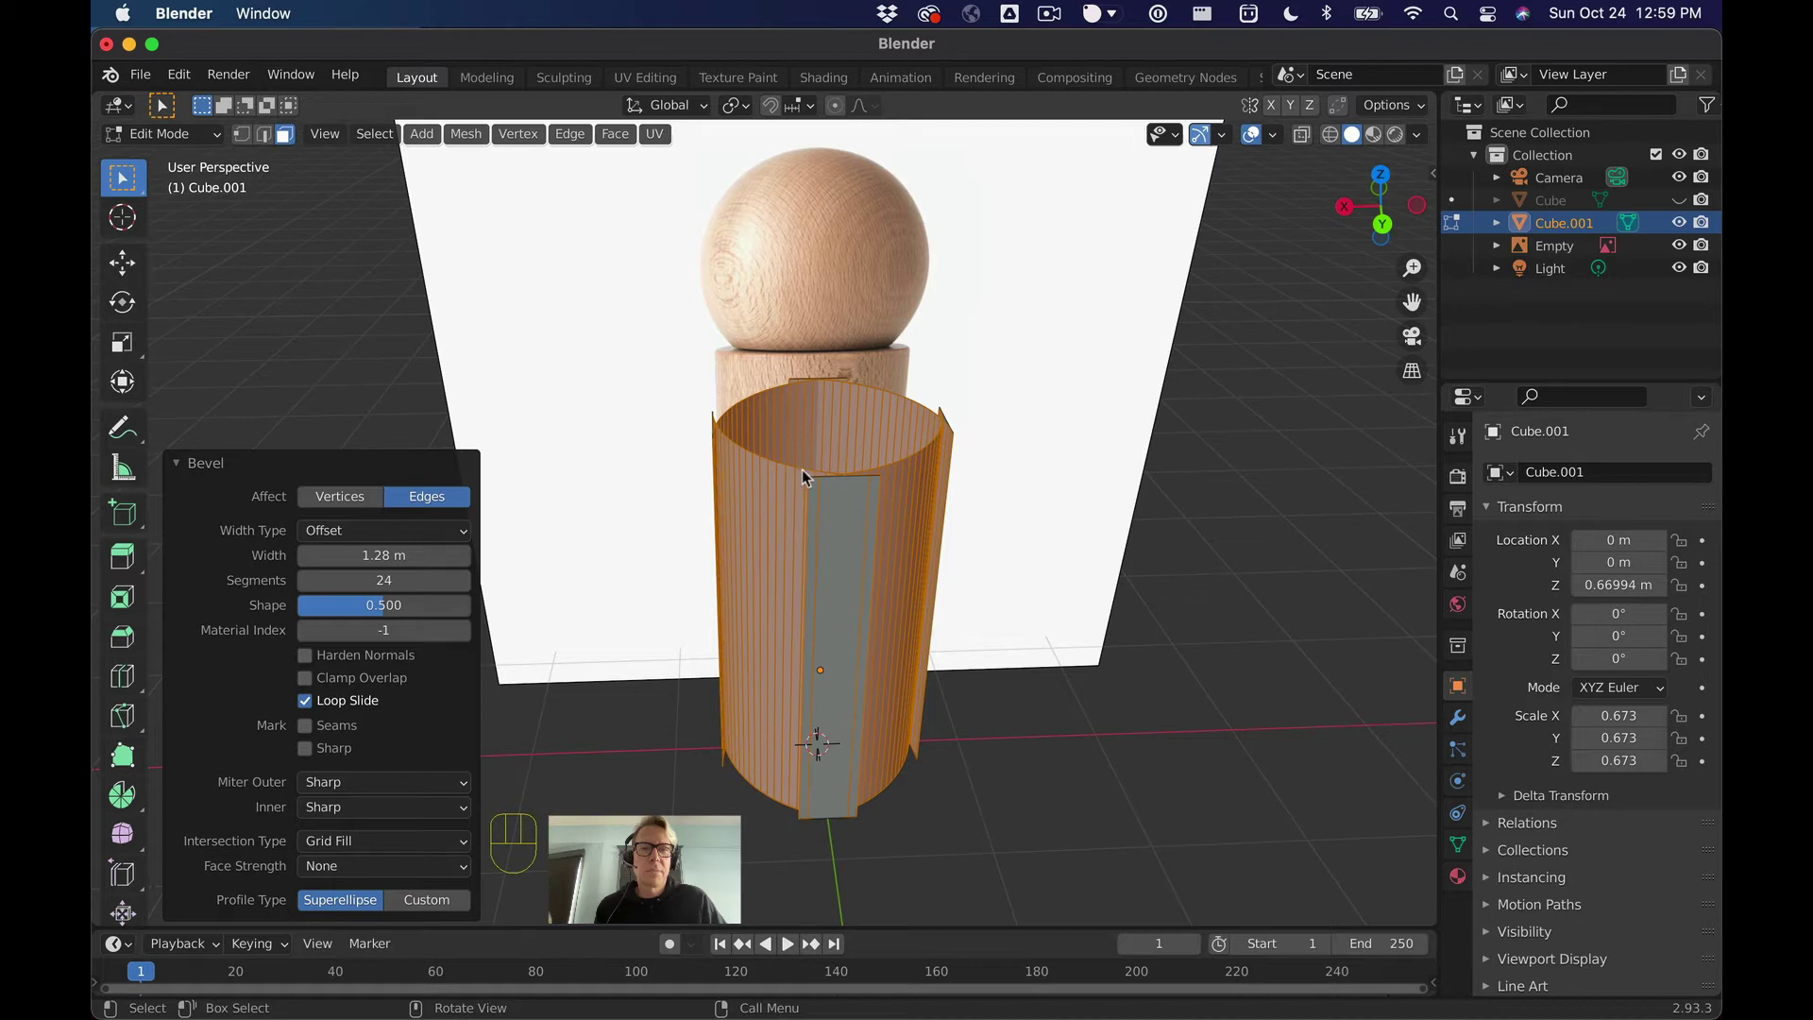
left_click_drag(1013, 446, 997, 530)
scroll("up", 3)
left_click_drag(1251, 348, 1232, 375)
scroll("up", 3)
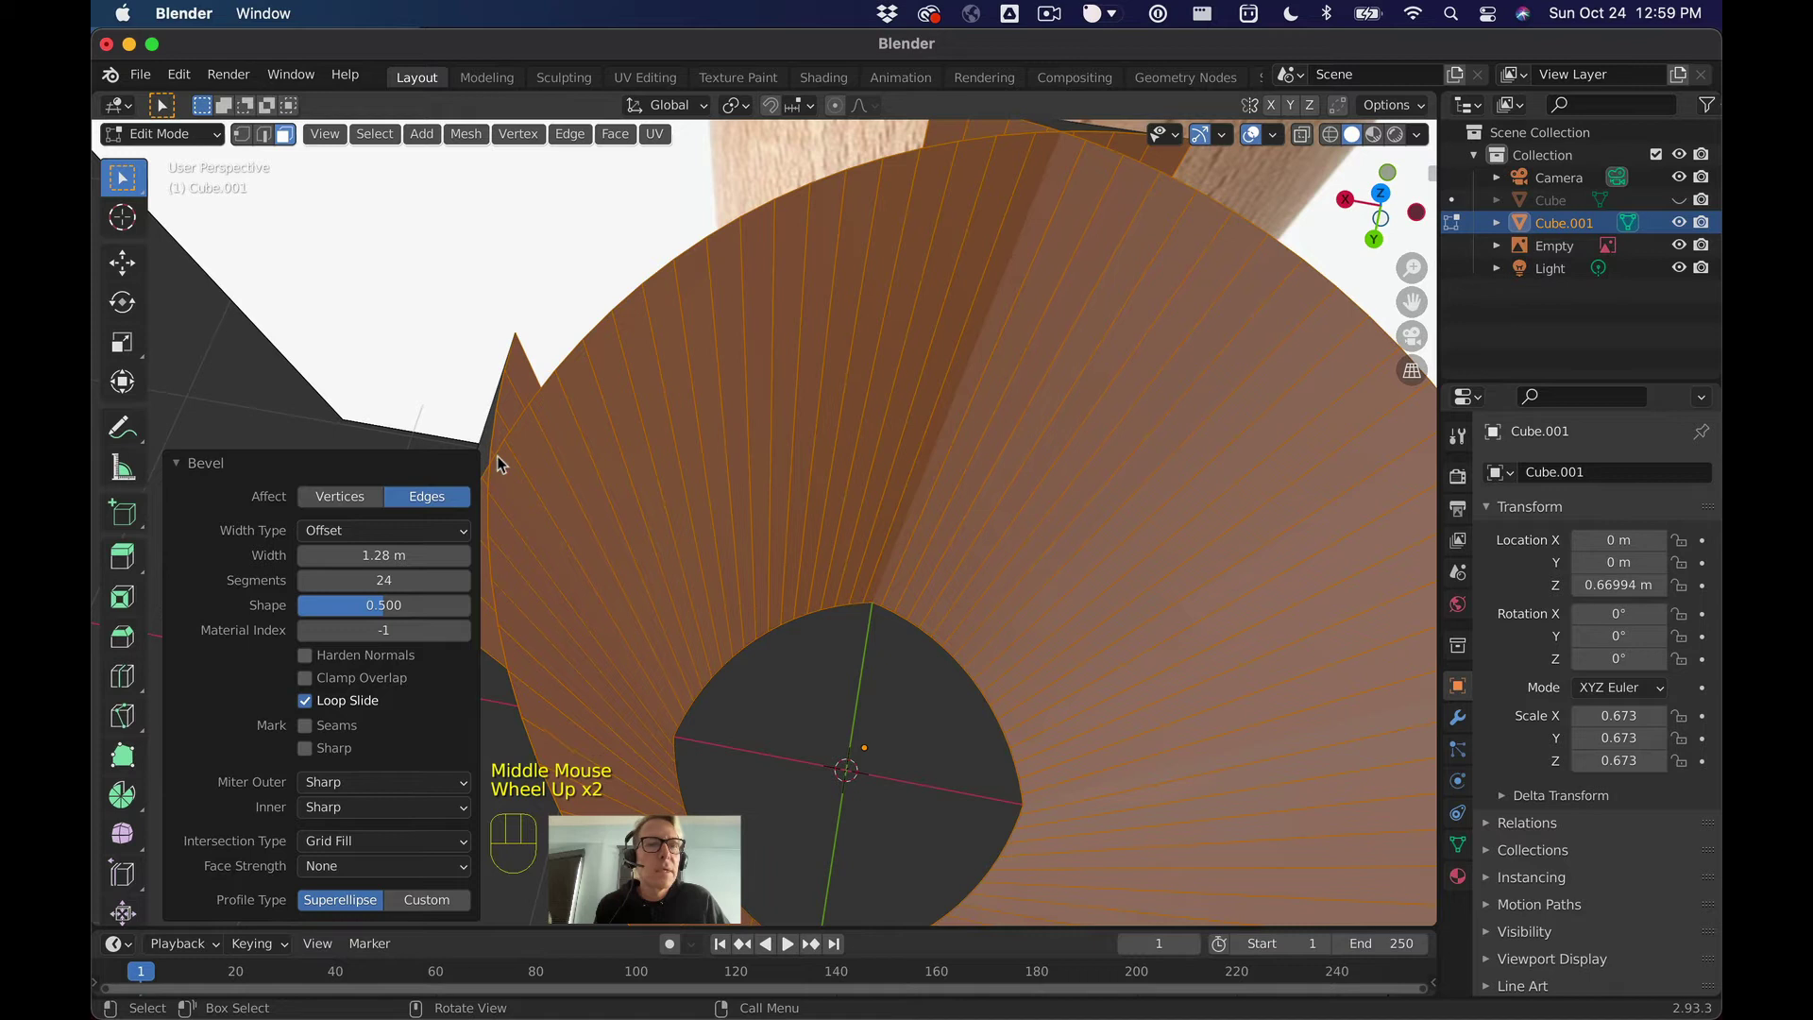
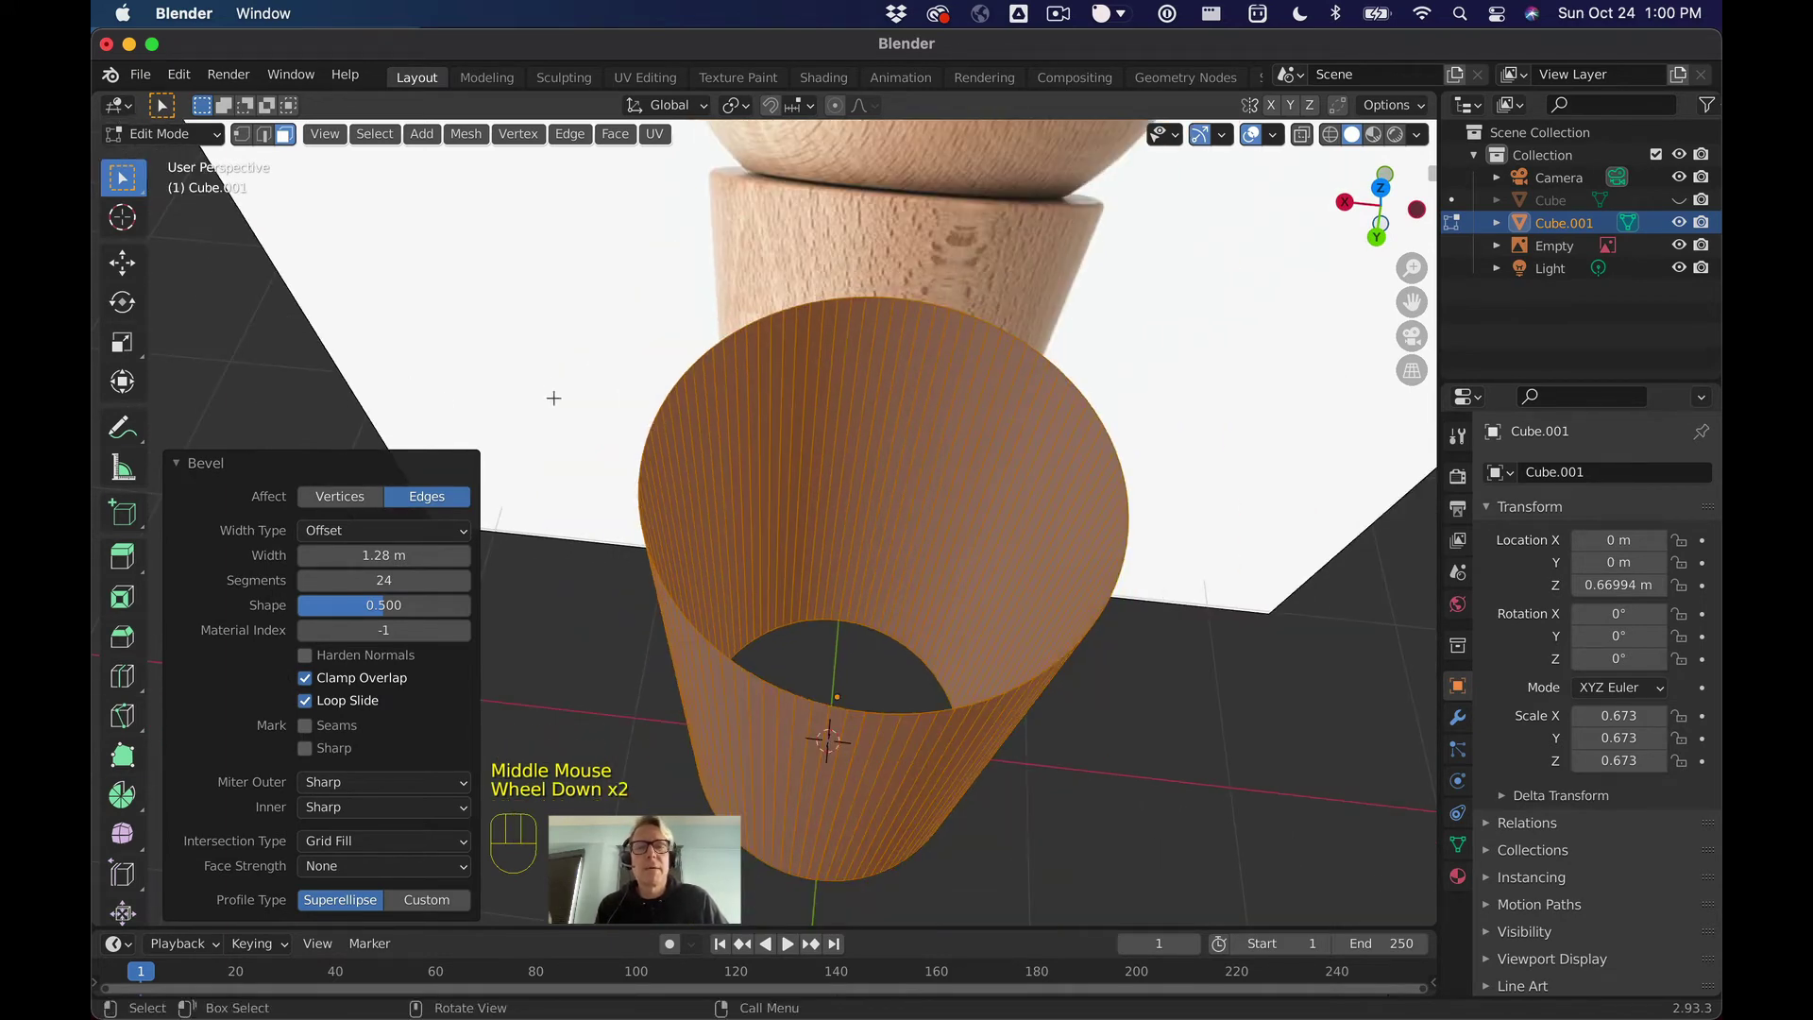
Step: Select the entire cylinder mesh and merge duplicate vertices by distance
scroll("up", 3)
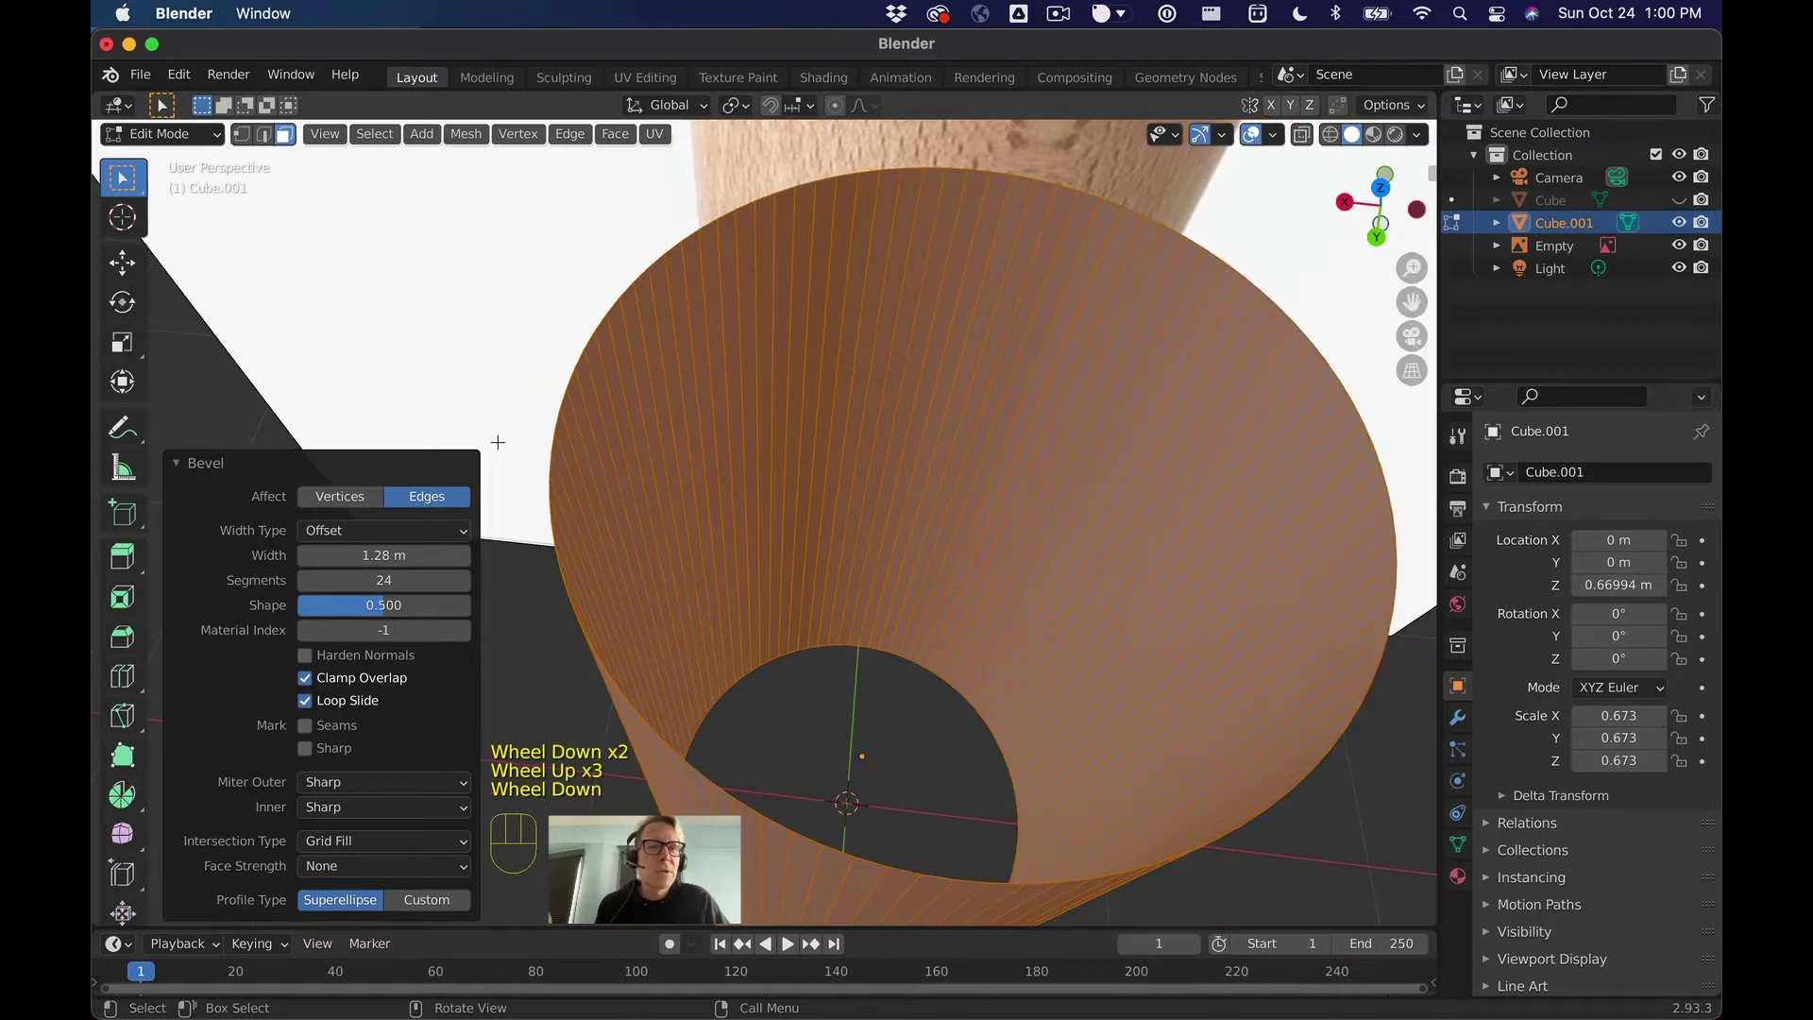
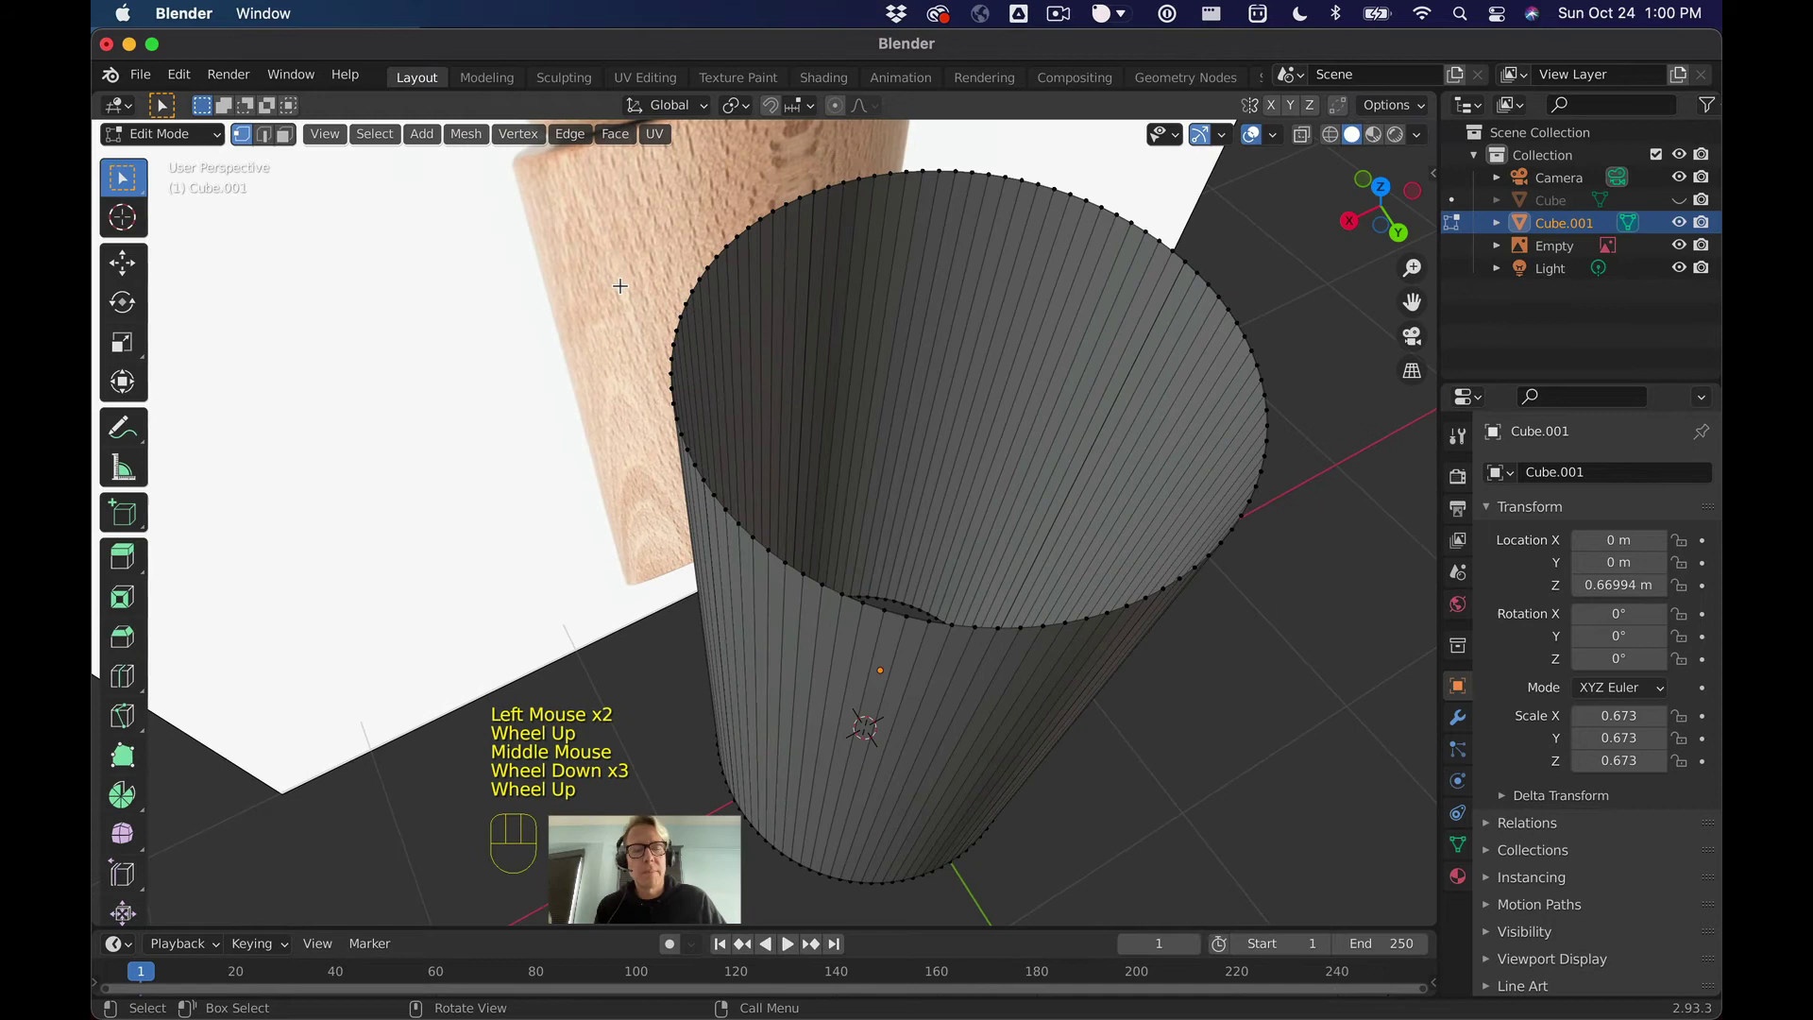
key("a")
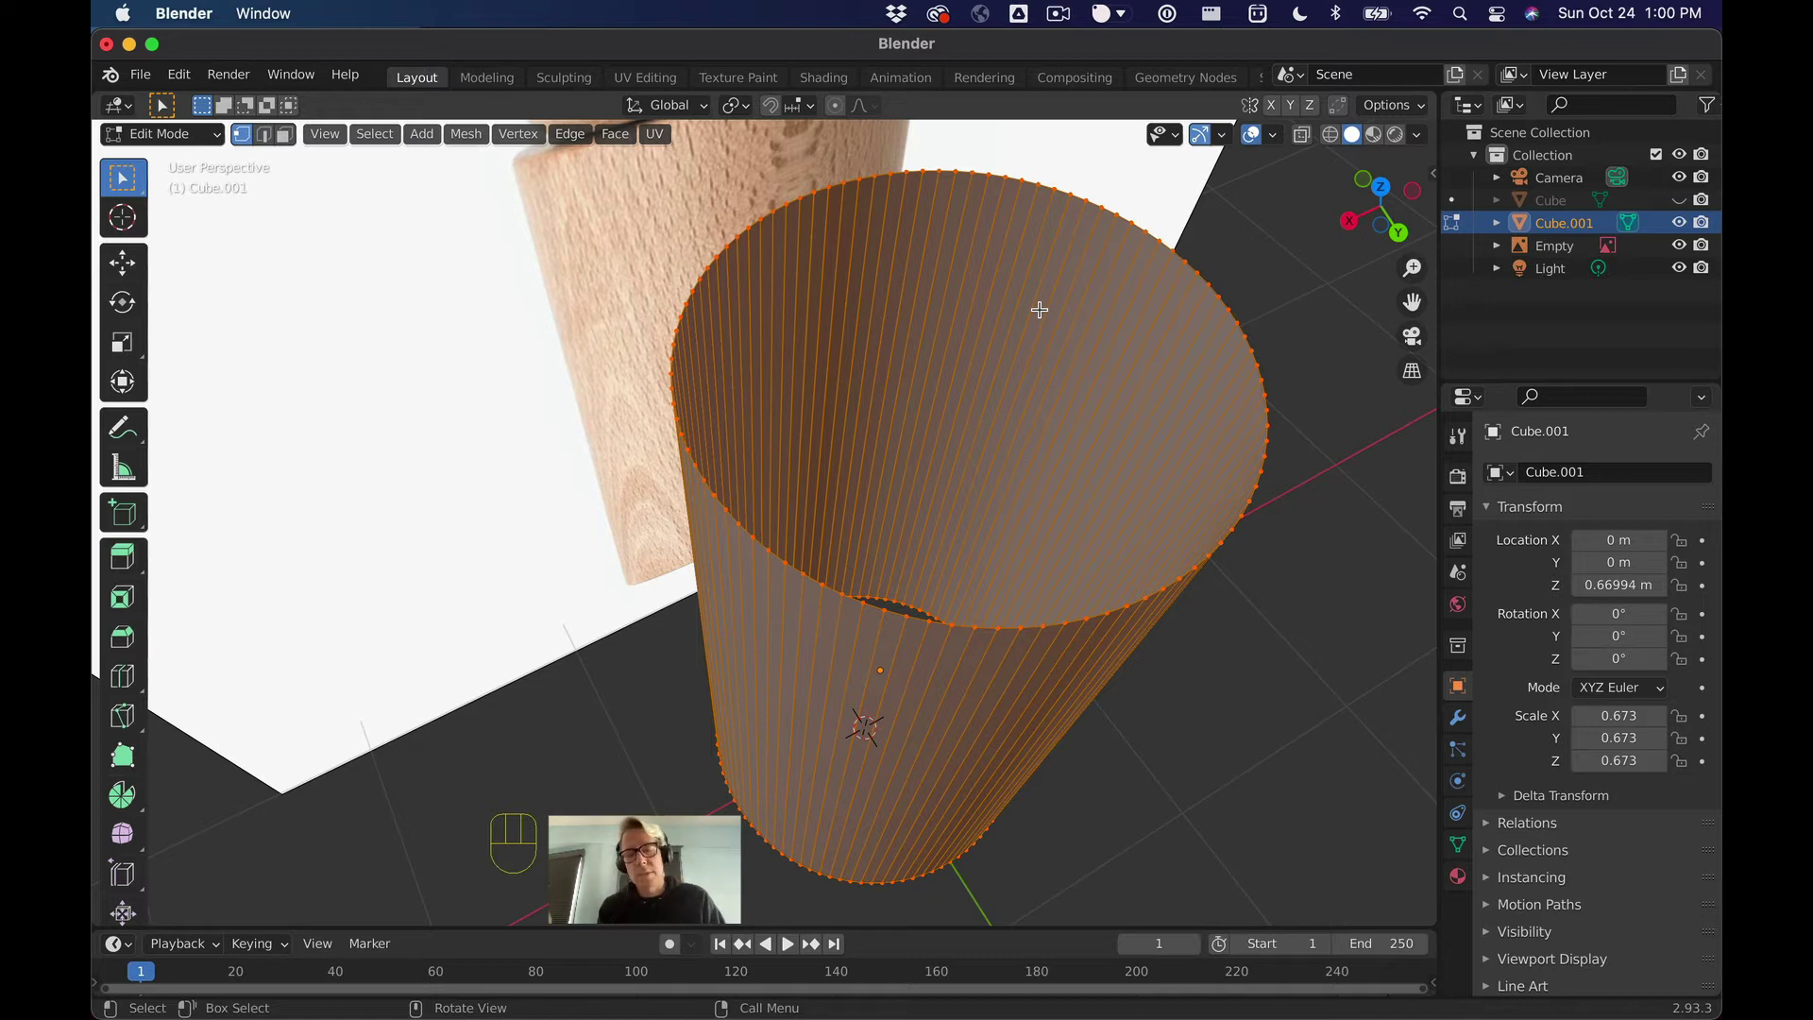
key("m")
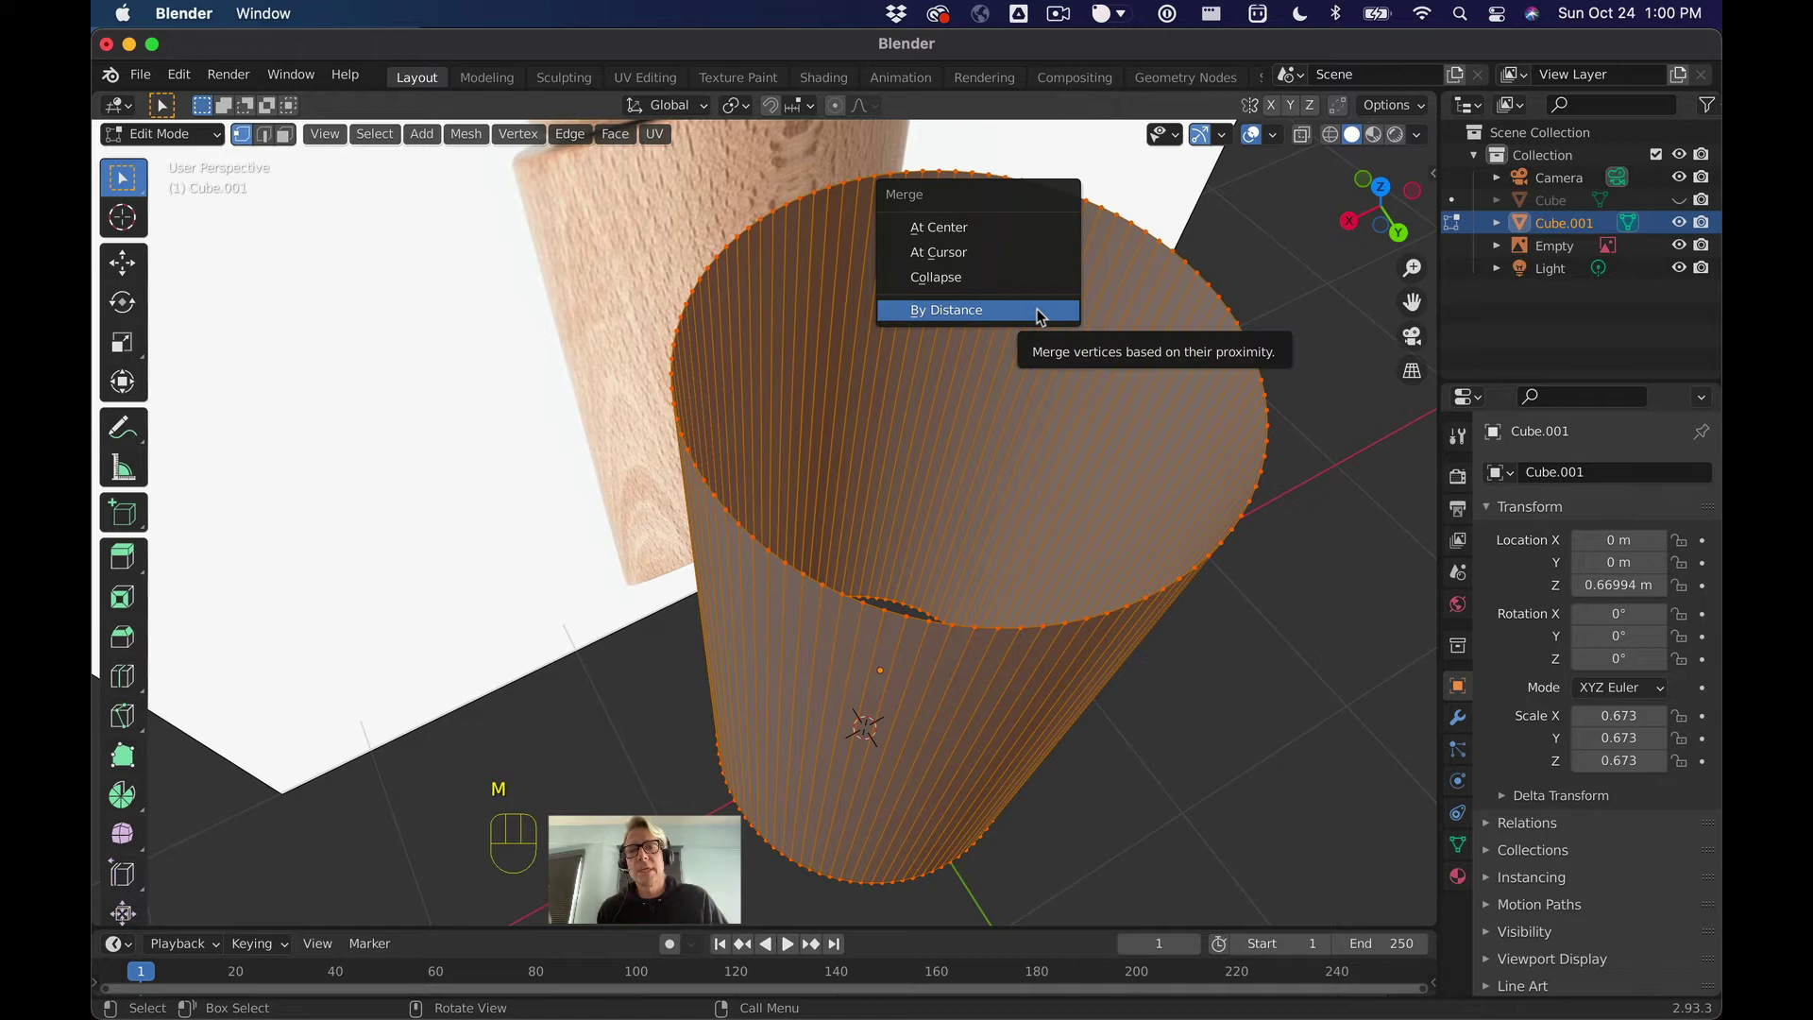
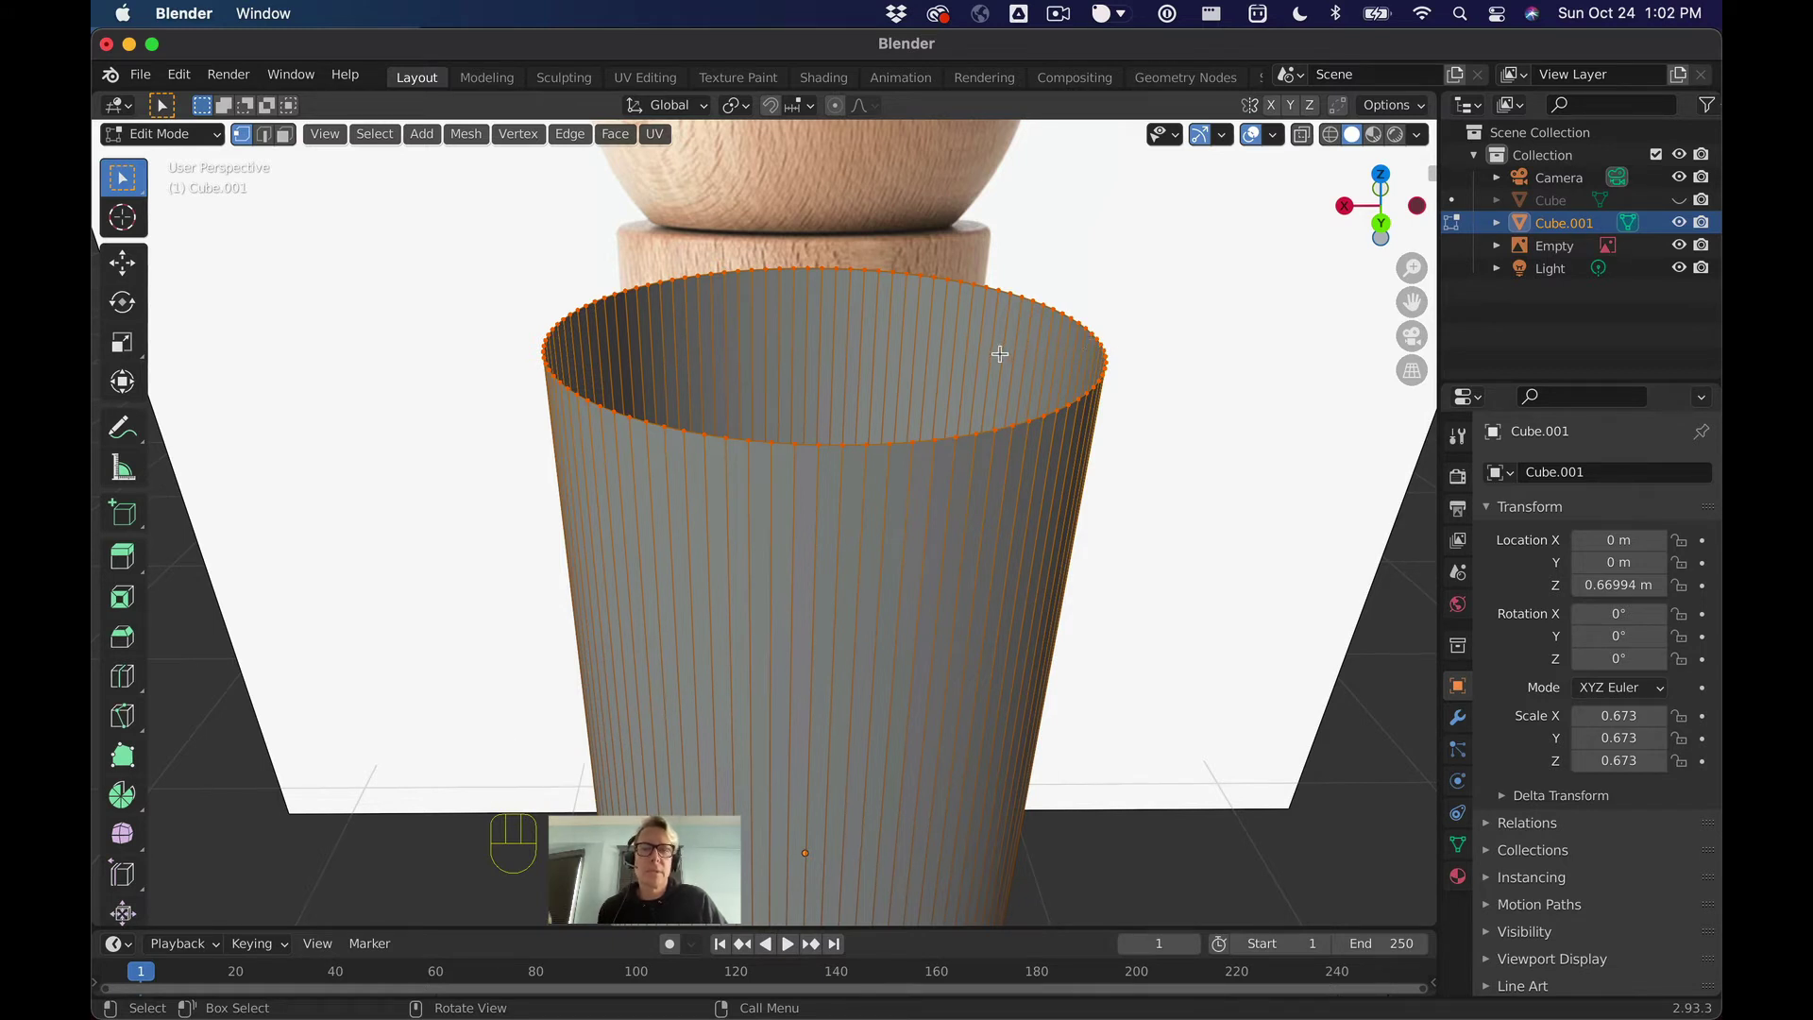
Step: Extrude the top rim in place and begin scaling the new ring inward toward 0.837
key("e")
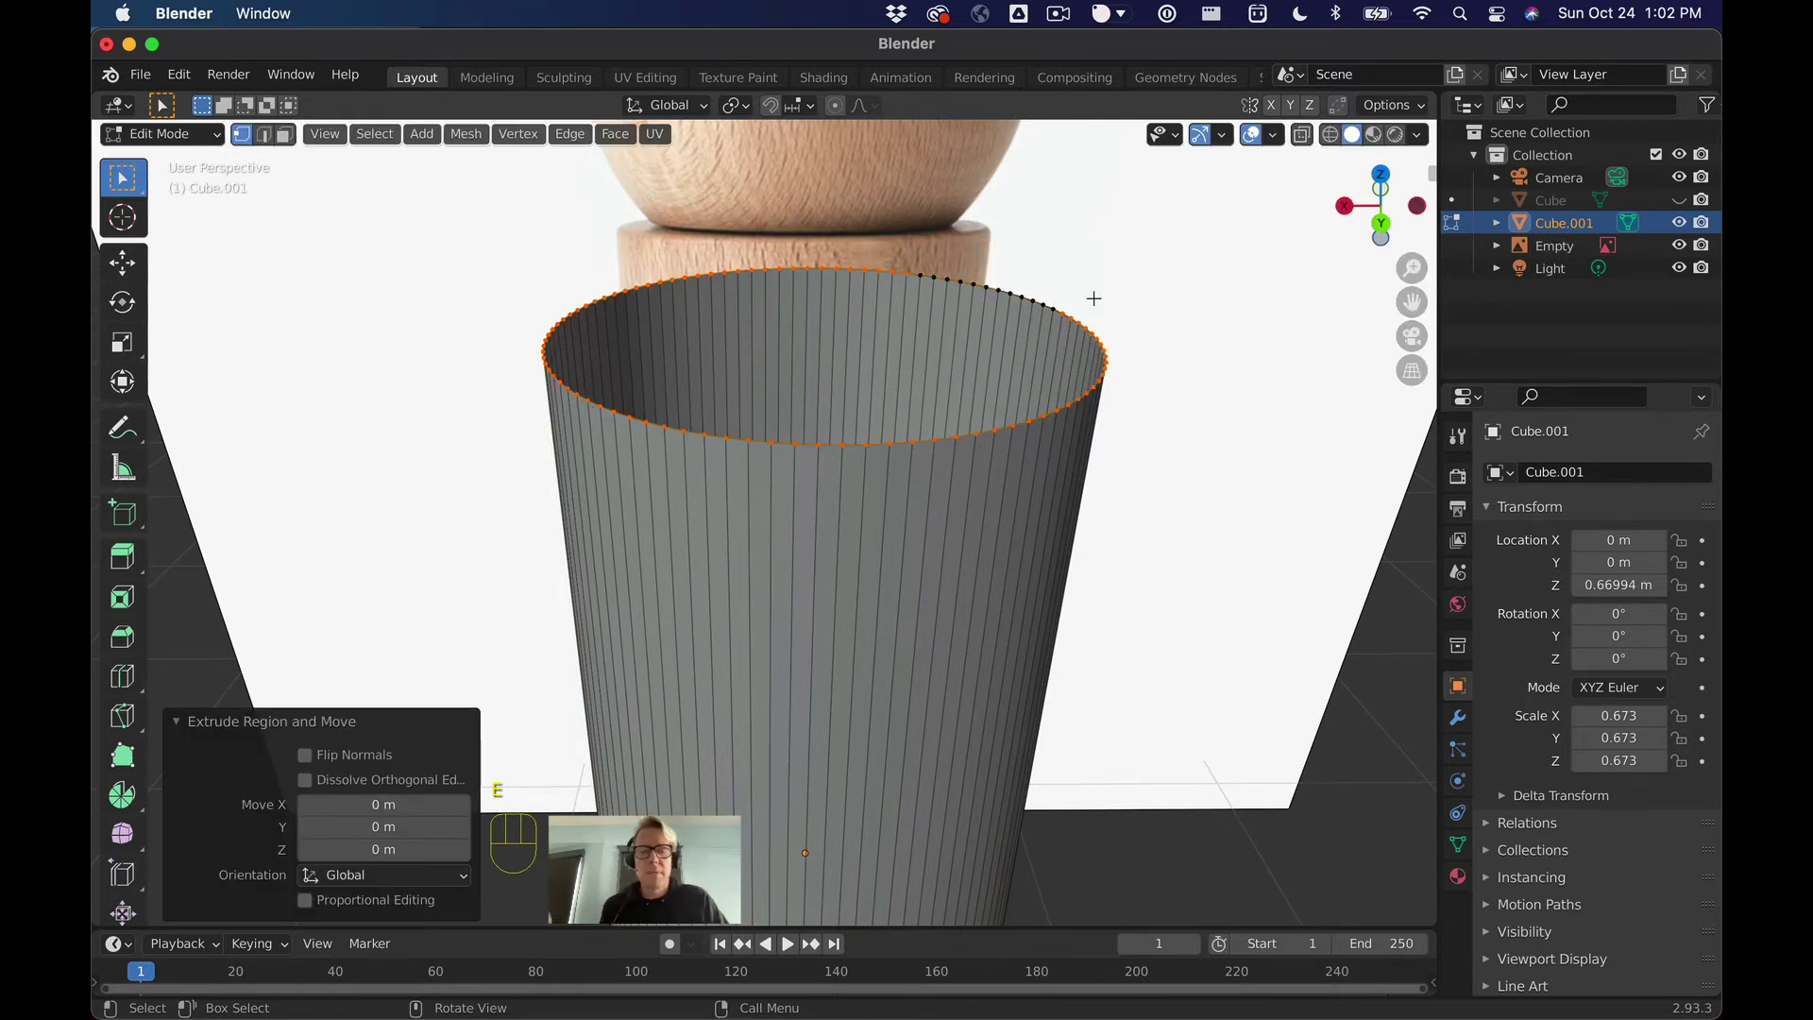
key("e")
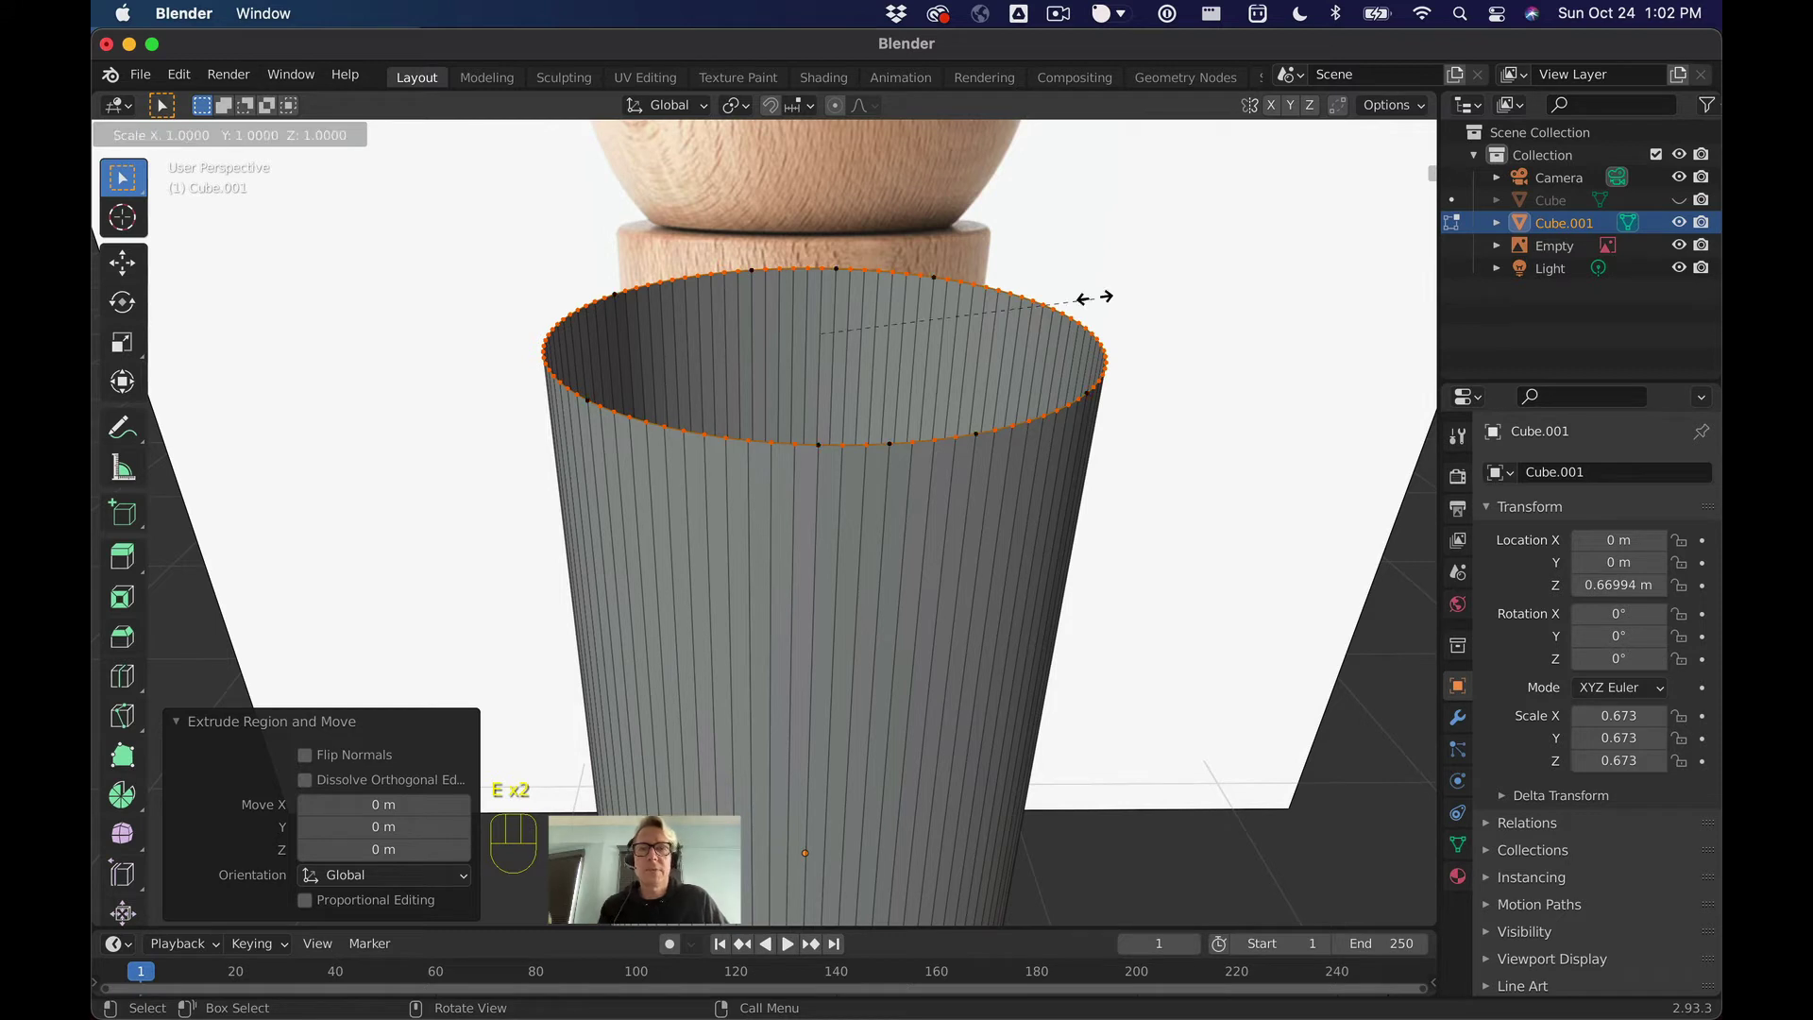
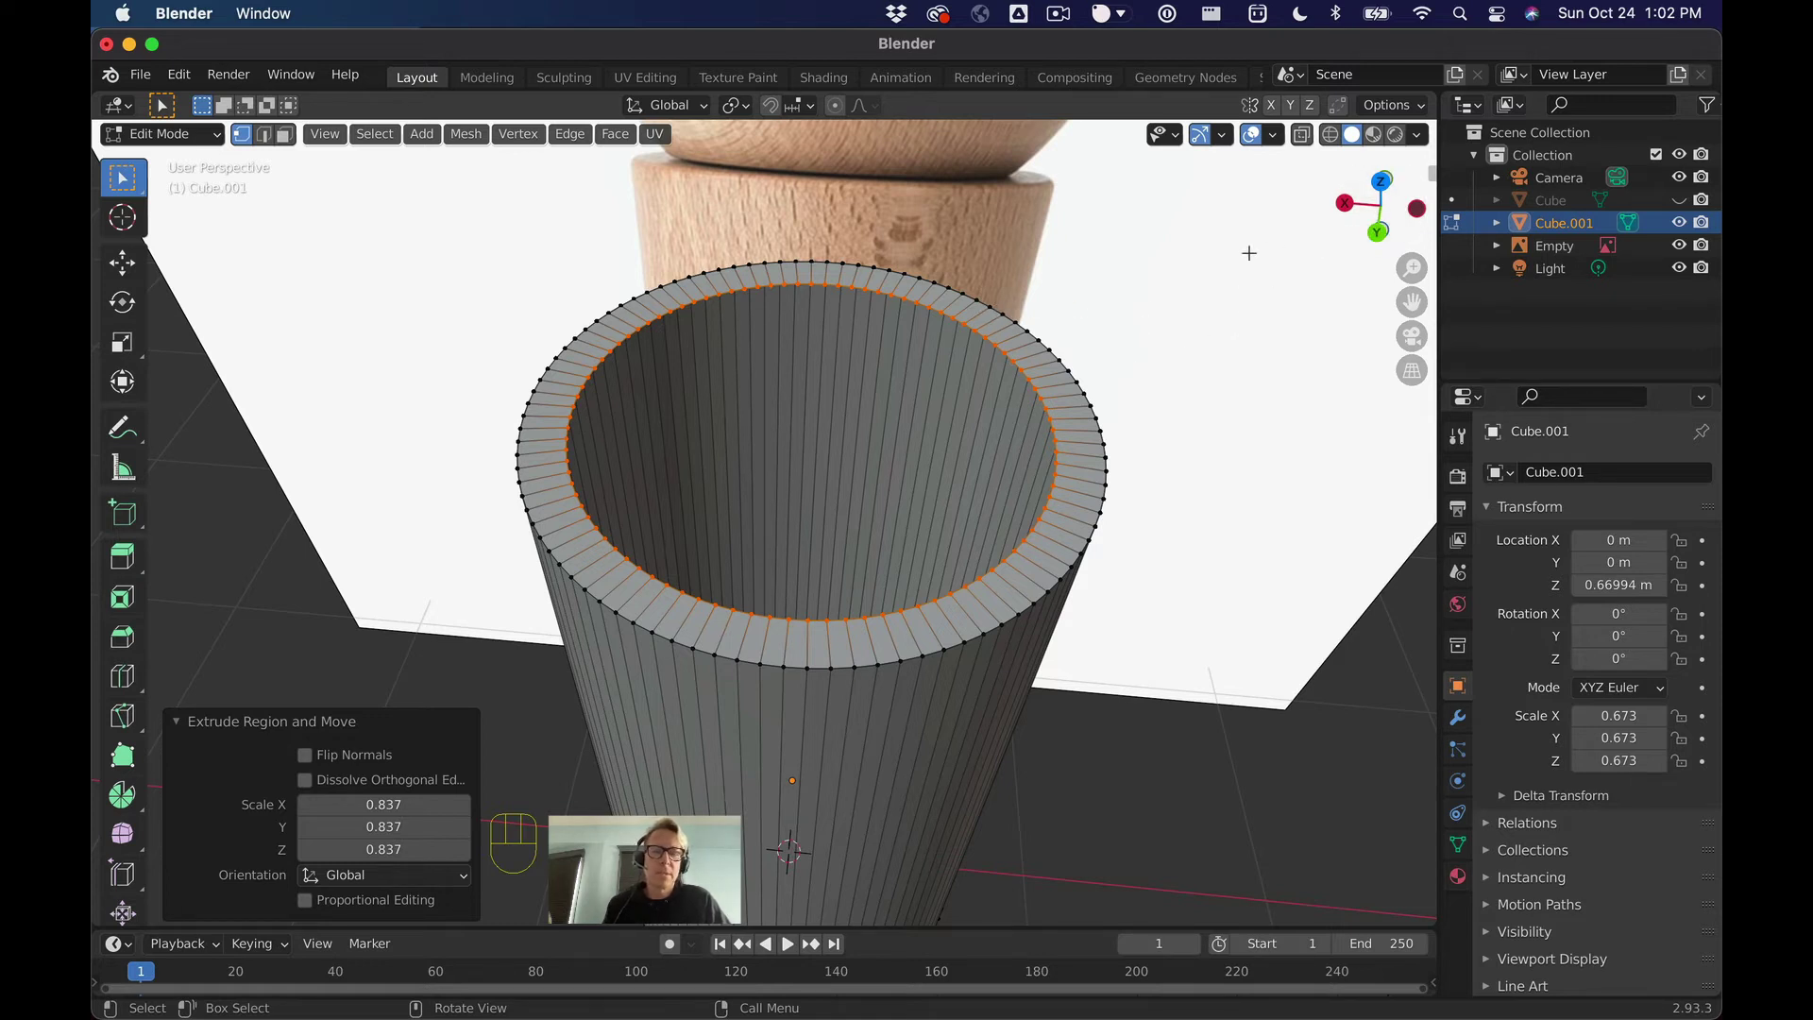
Step: Extrude the inner rim ring downward along Z to start the inside wall
key("e")
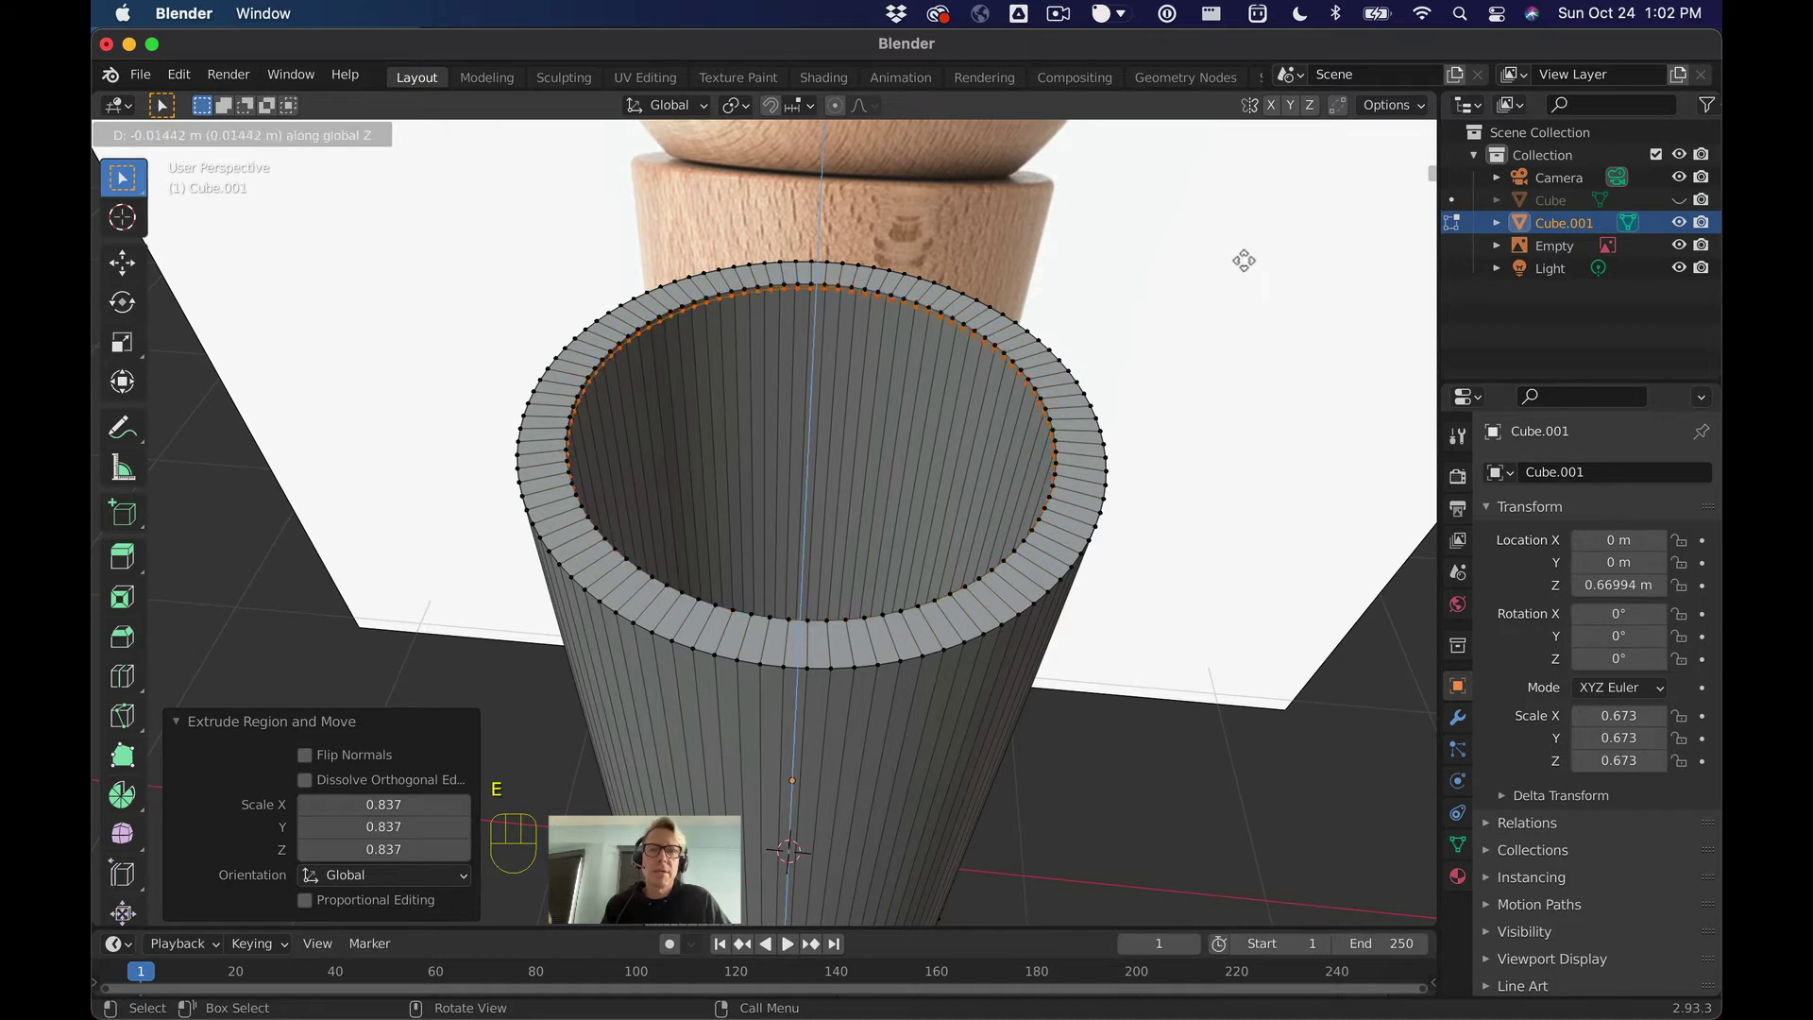
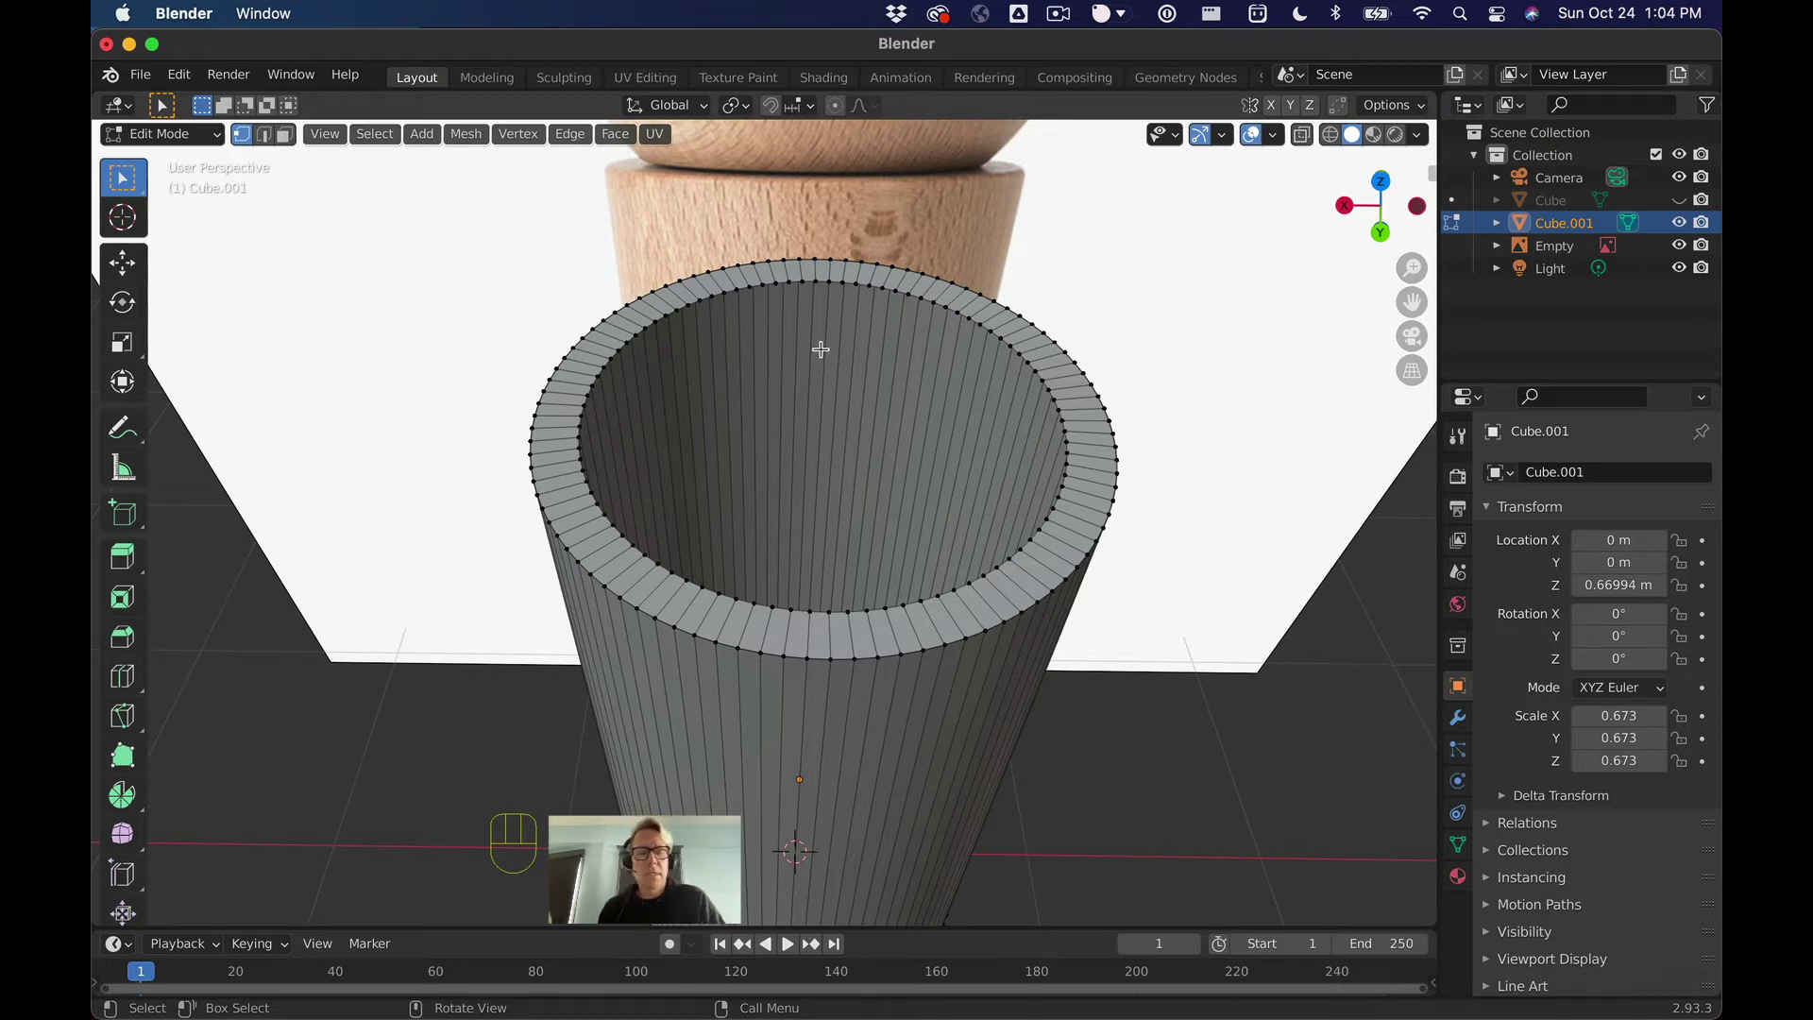
Step: Reselect the inner ring and extrude it deeper down along Z inside the cylinder
key("c")
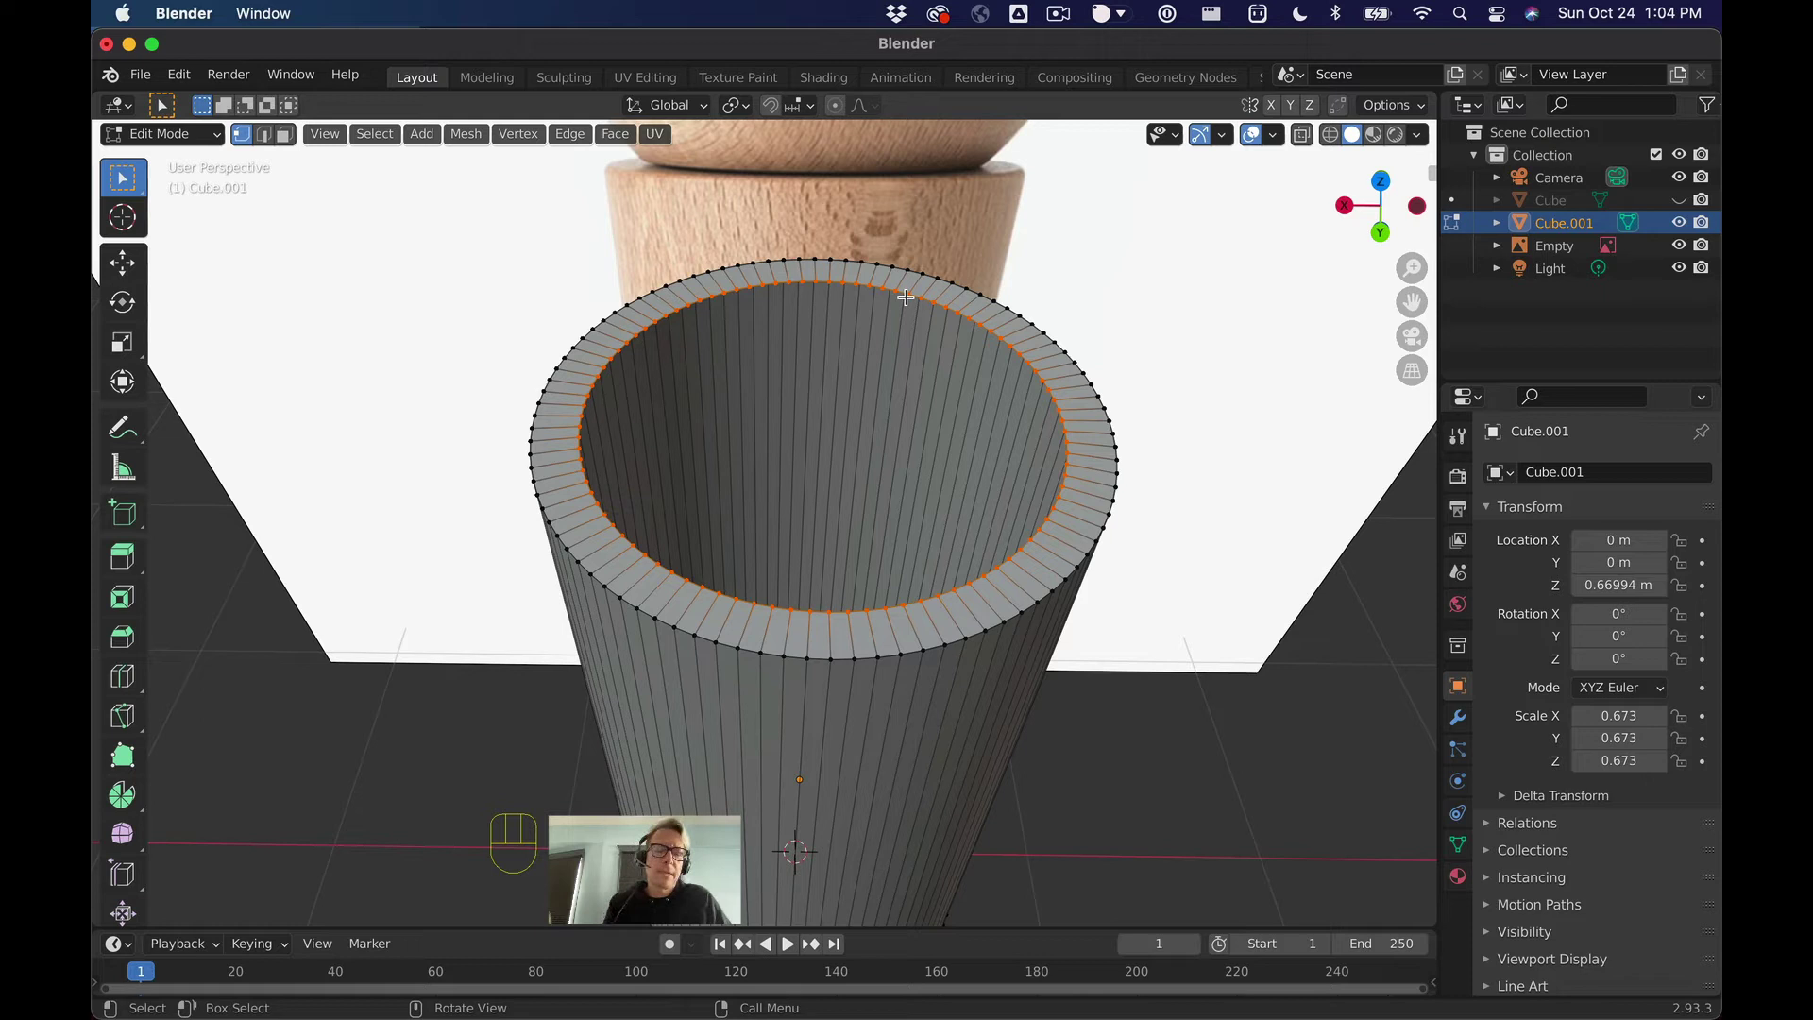
key("e")
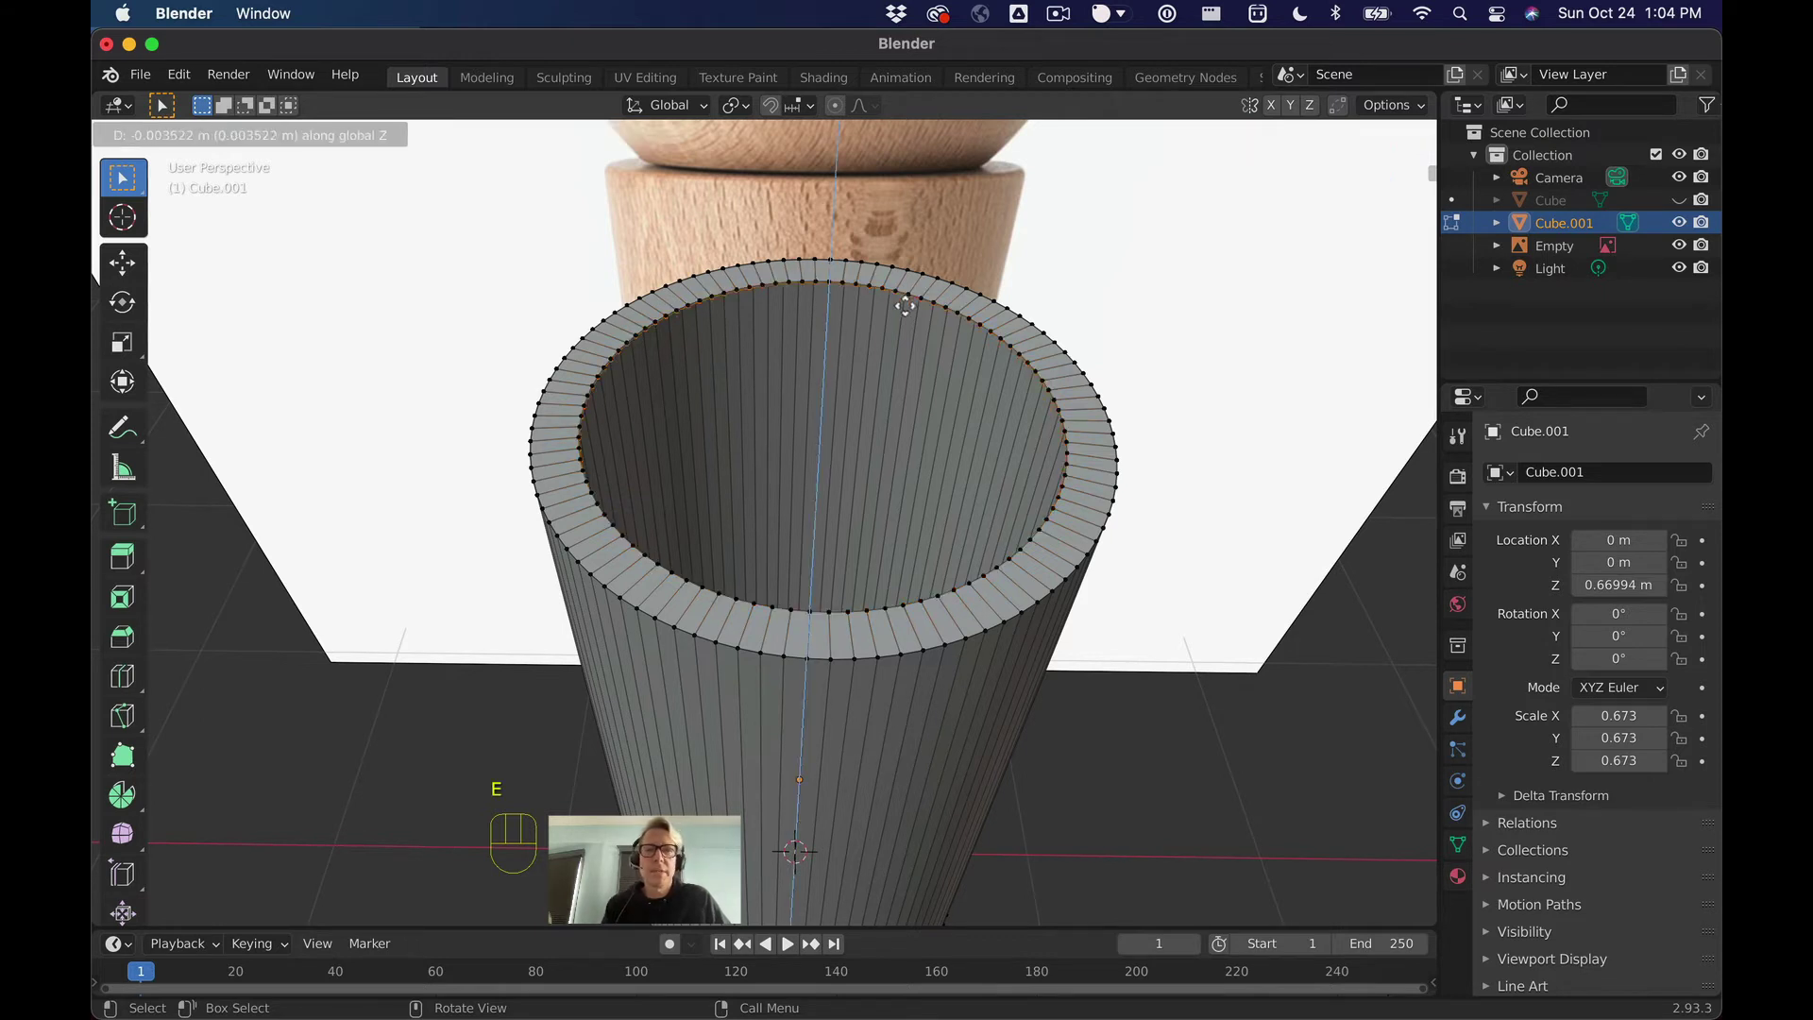
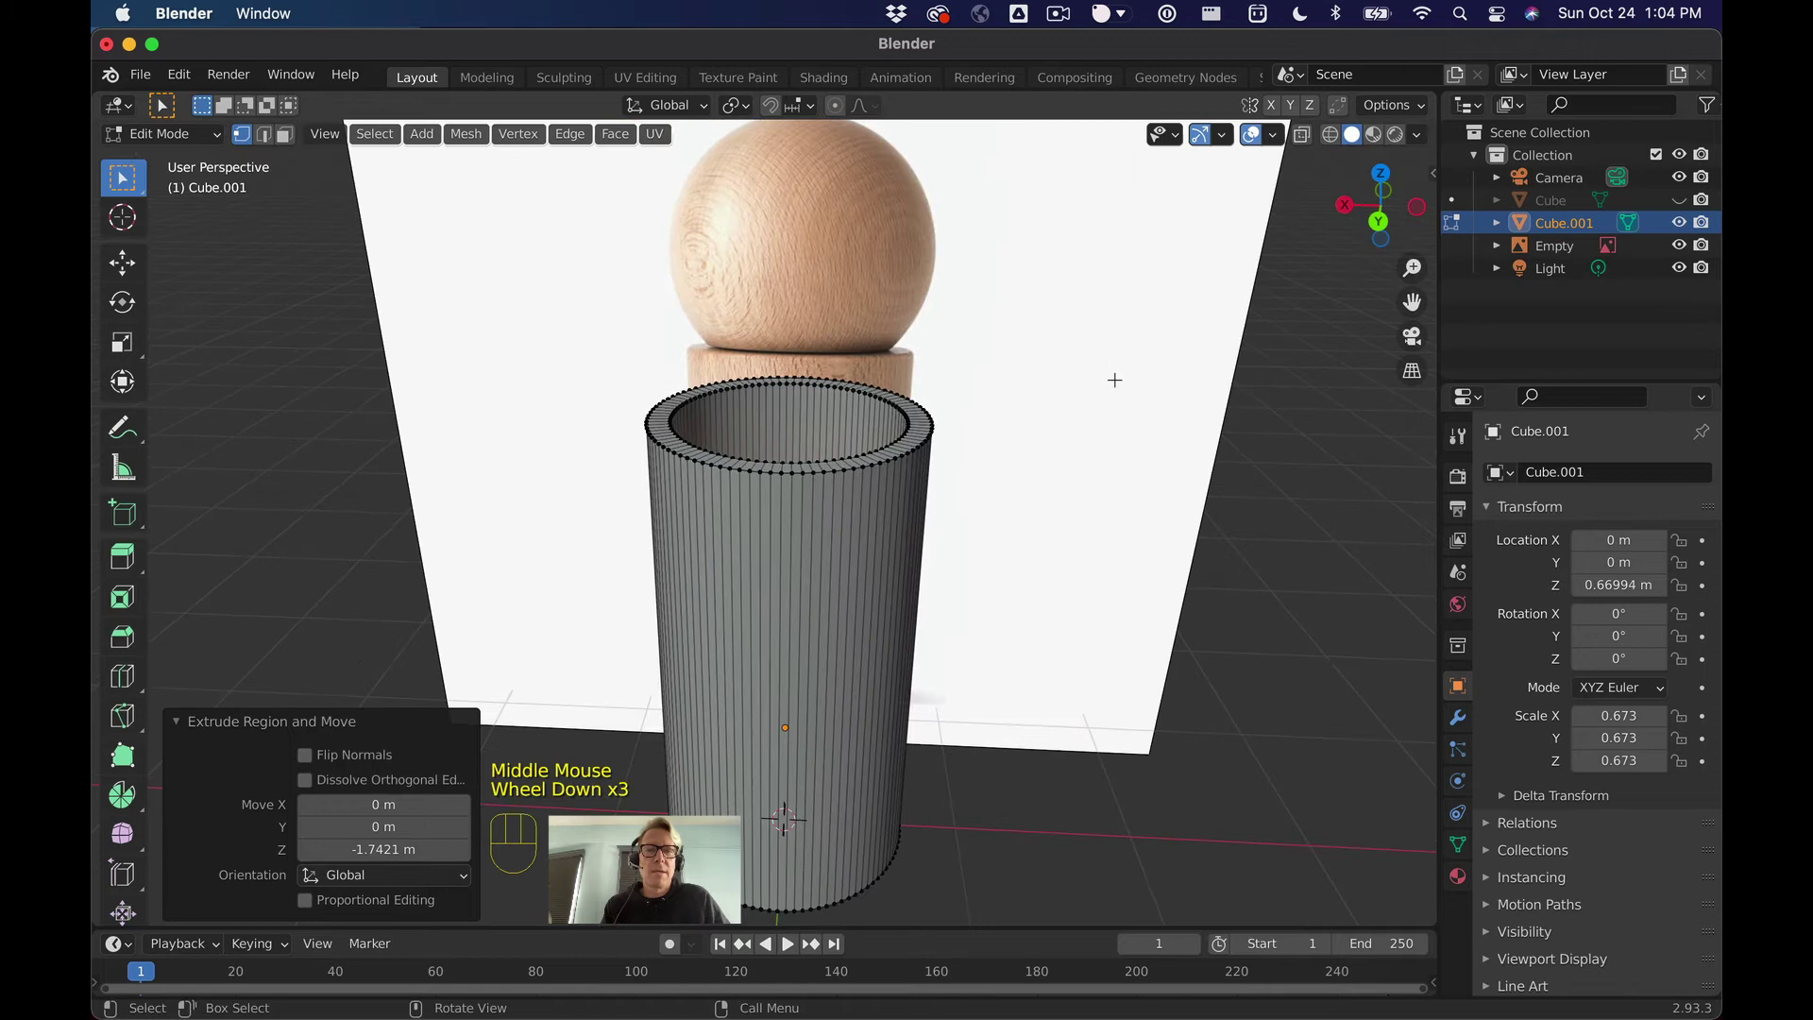
Step: Finish the inner wall at -1.74 m and switch wood-grinder.blend to Object Mode in Modeling
scroll("down", 3)
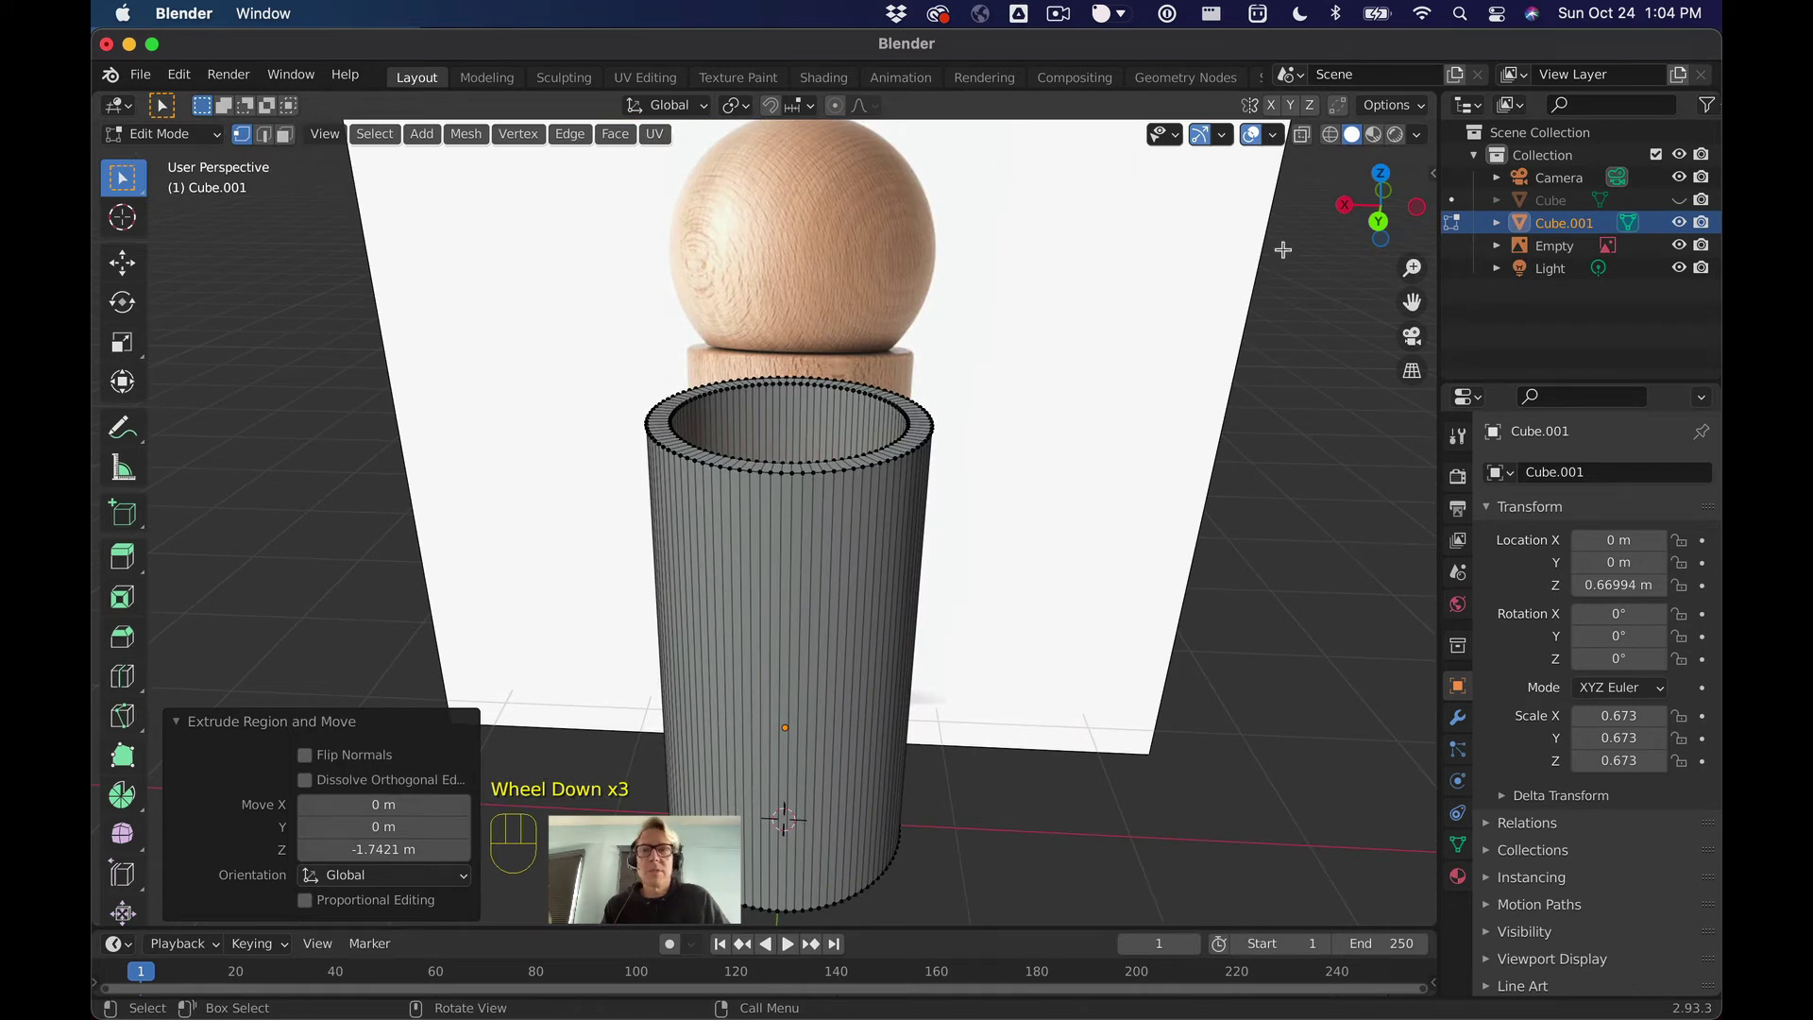
left_click(1377, 221)
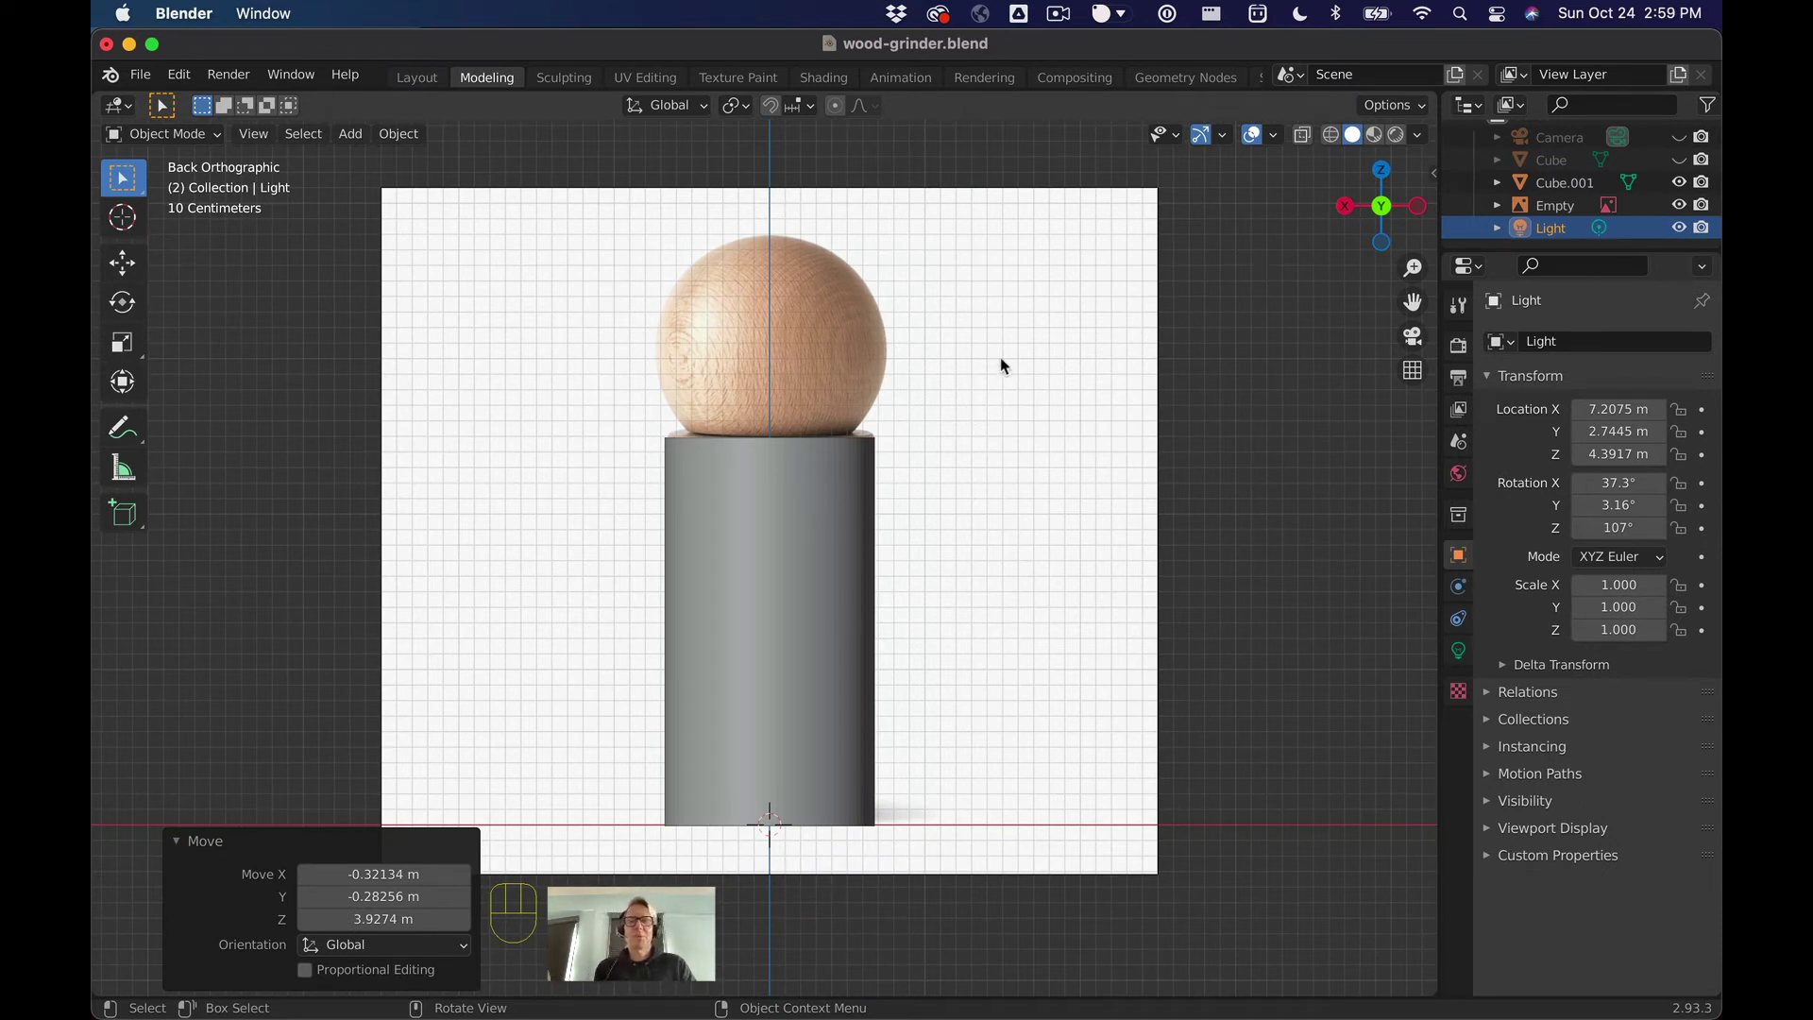
scroll("down", 3)
left_click_drag(1008, 366, 990, 357)
scroll("up", 3)
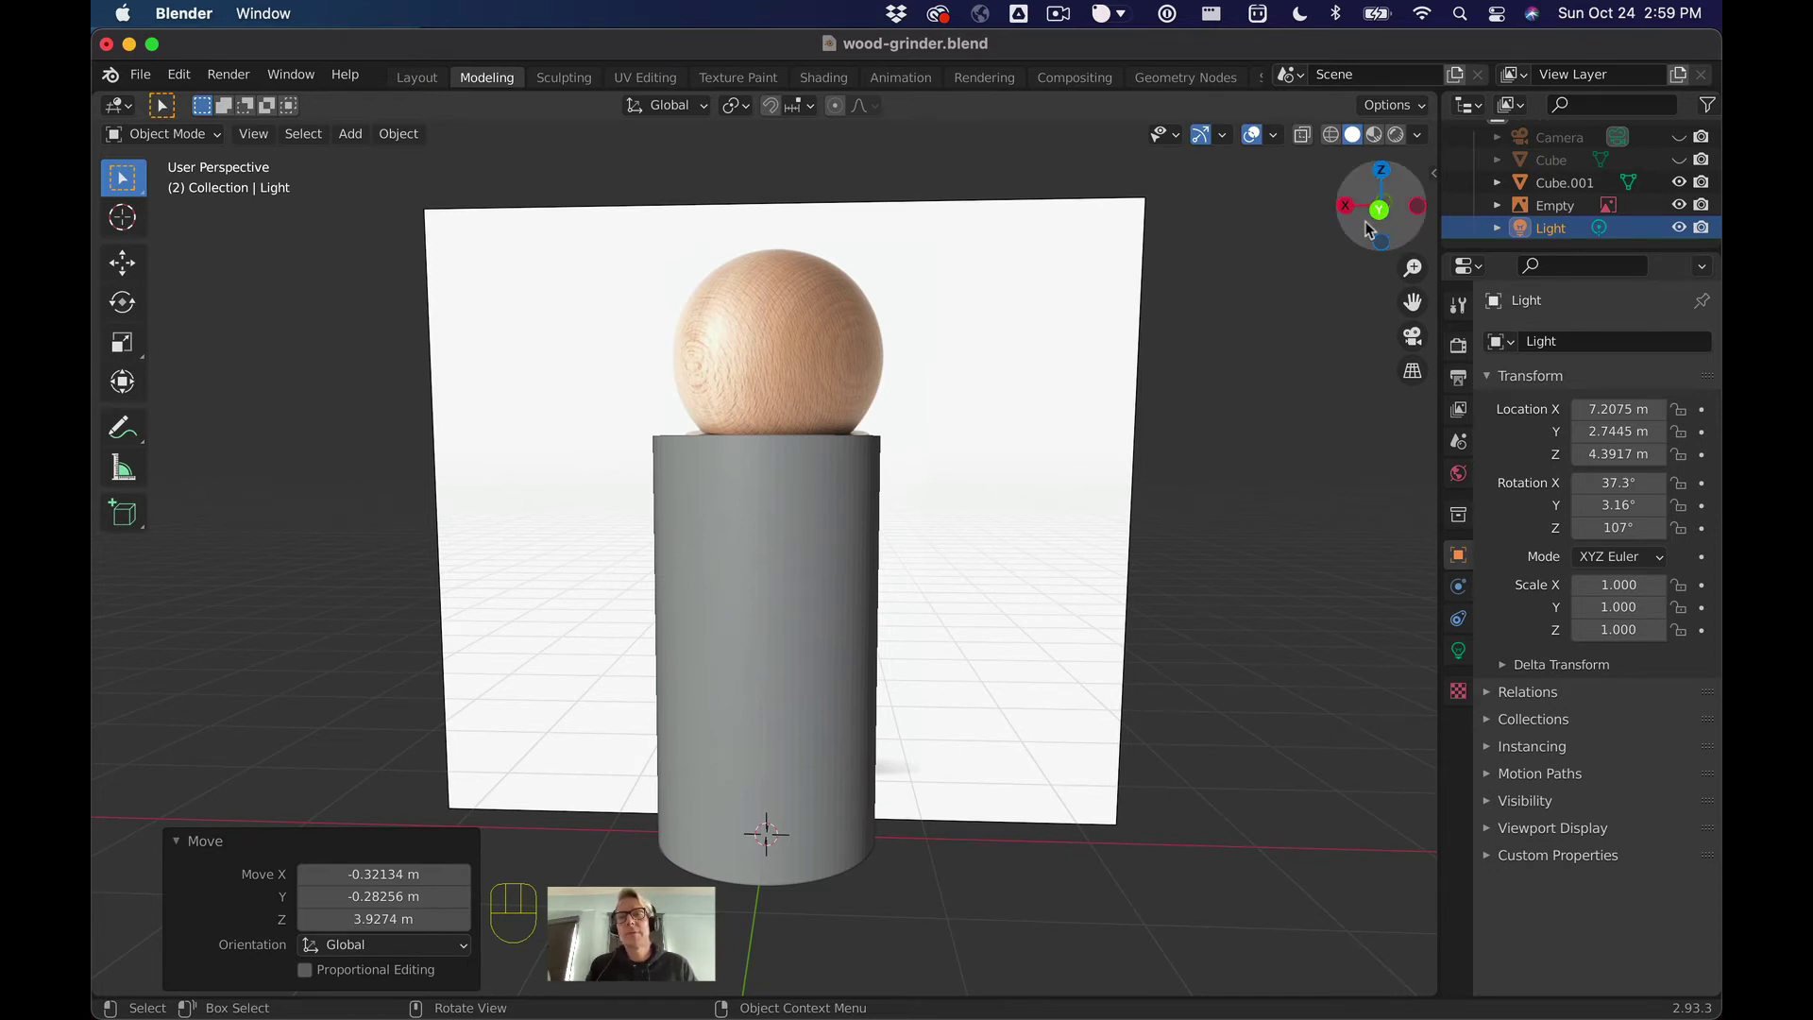
left_click(1378, 216)
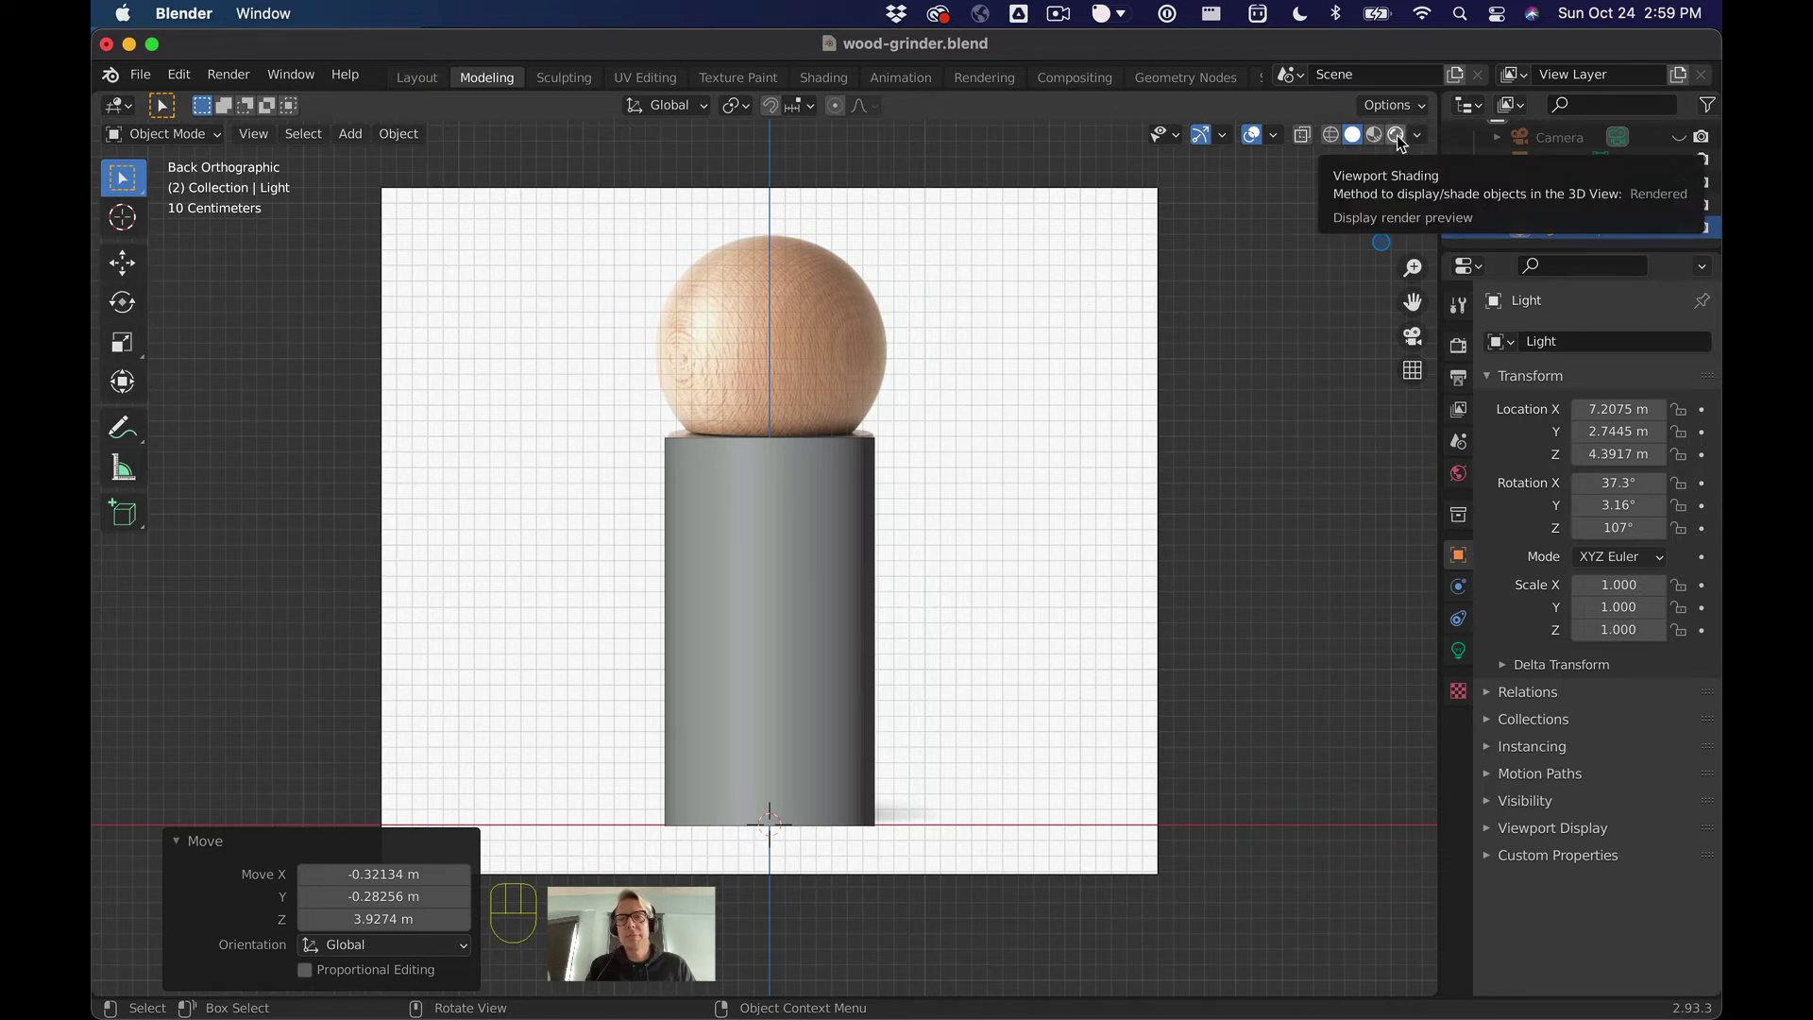
Step: Show the rendered preview, orbit to a top-down view and select the light left of the cylinder
left_click(1403, 141)
scroll("up", 3)
scroll("down", 3)
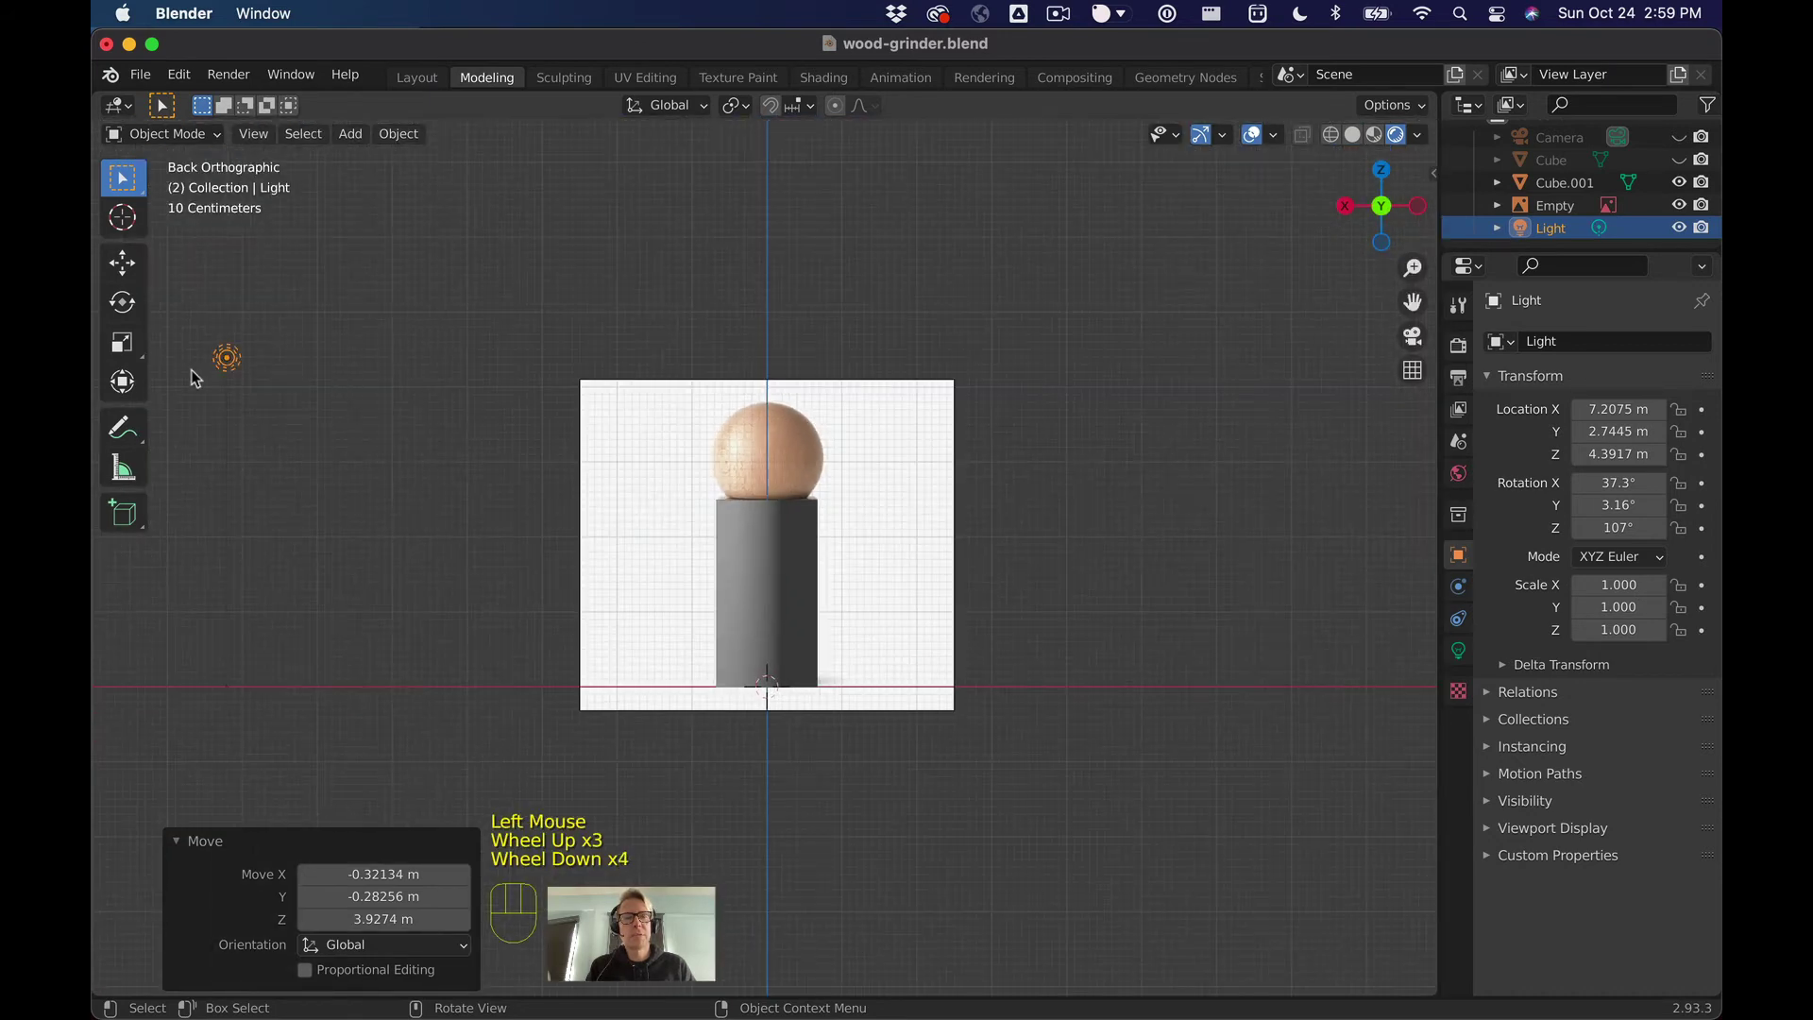
left_click_drag(417, 317, 395, 522)
scroll("down", 3)
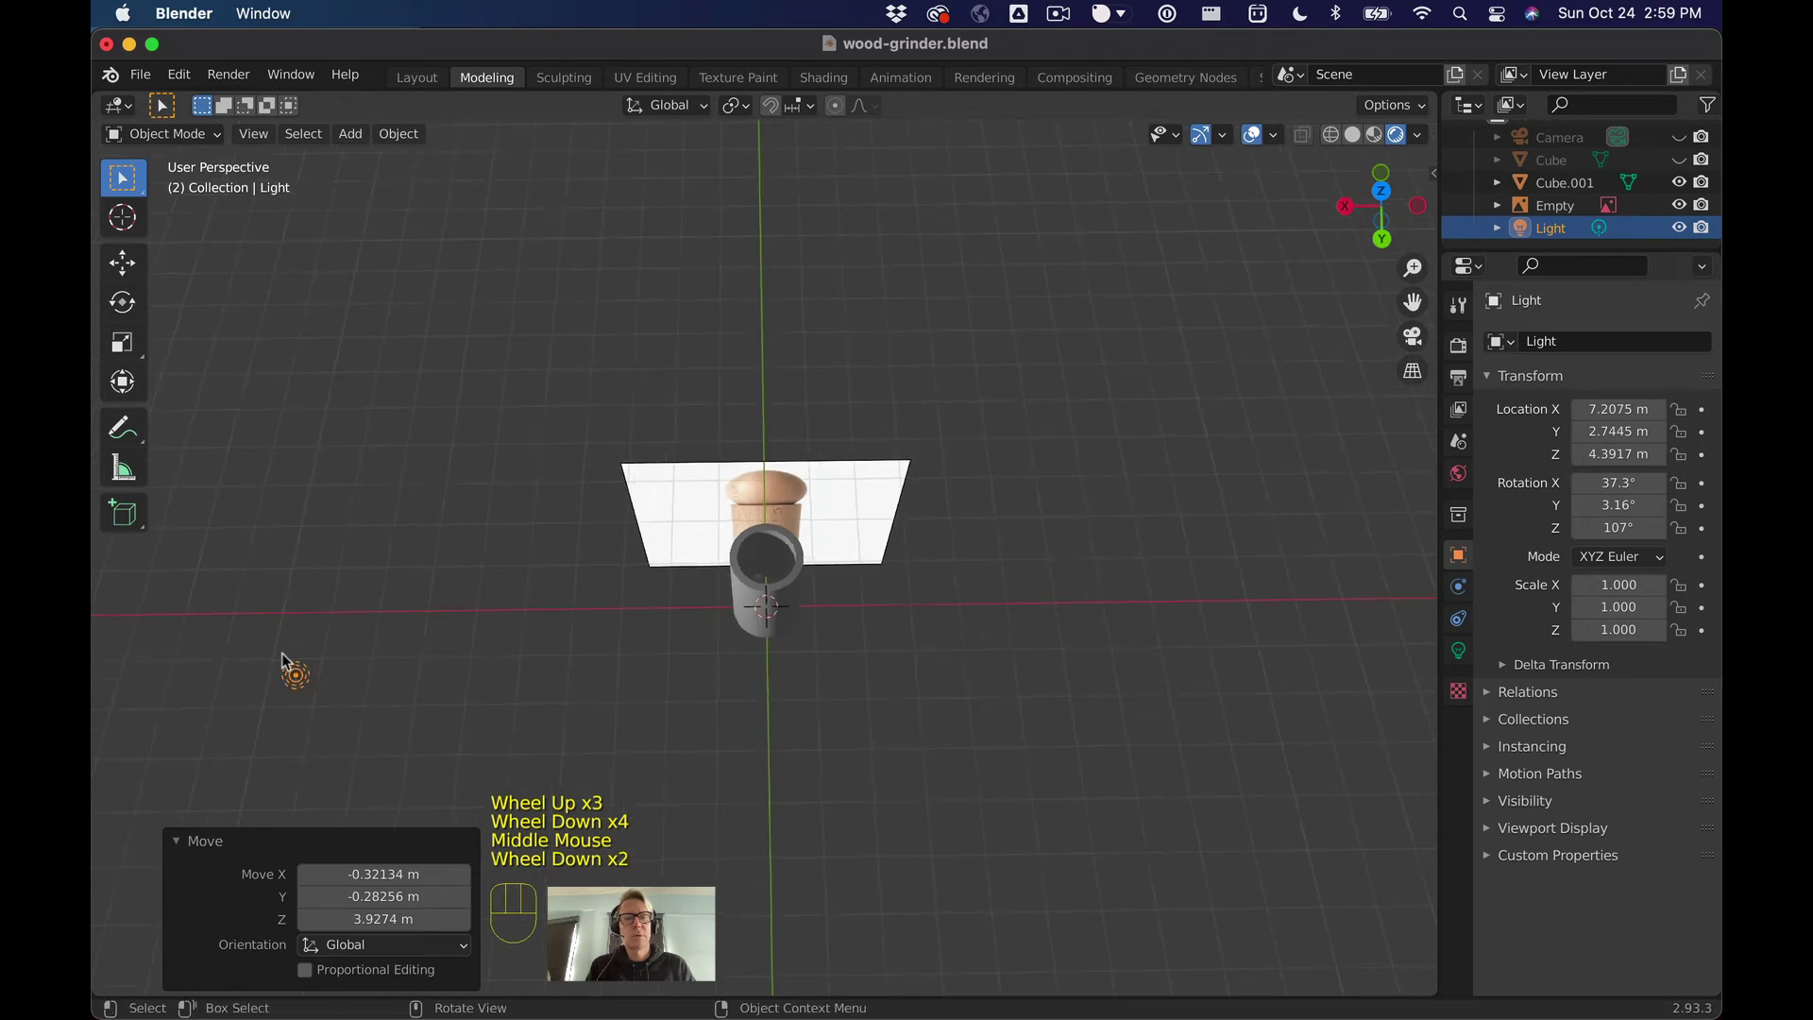
left_click(293, 678)
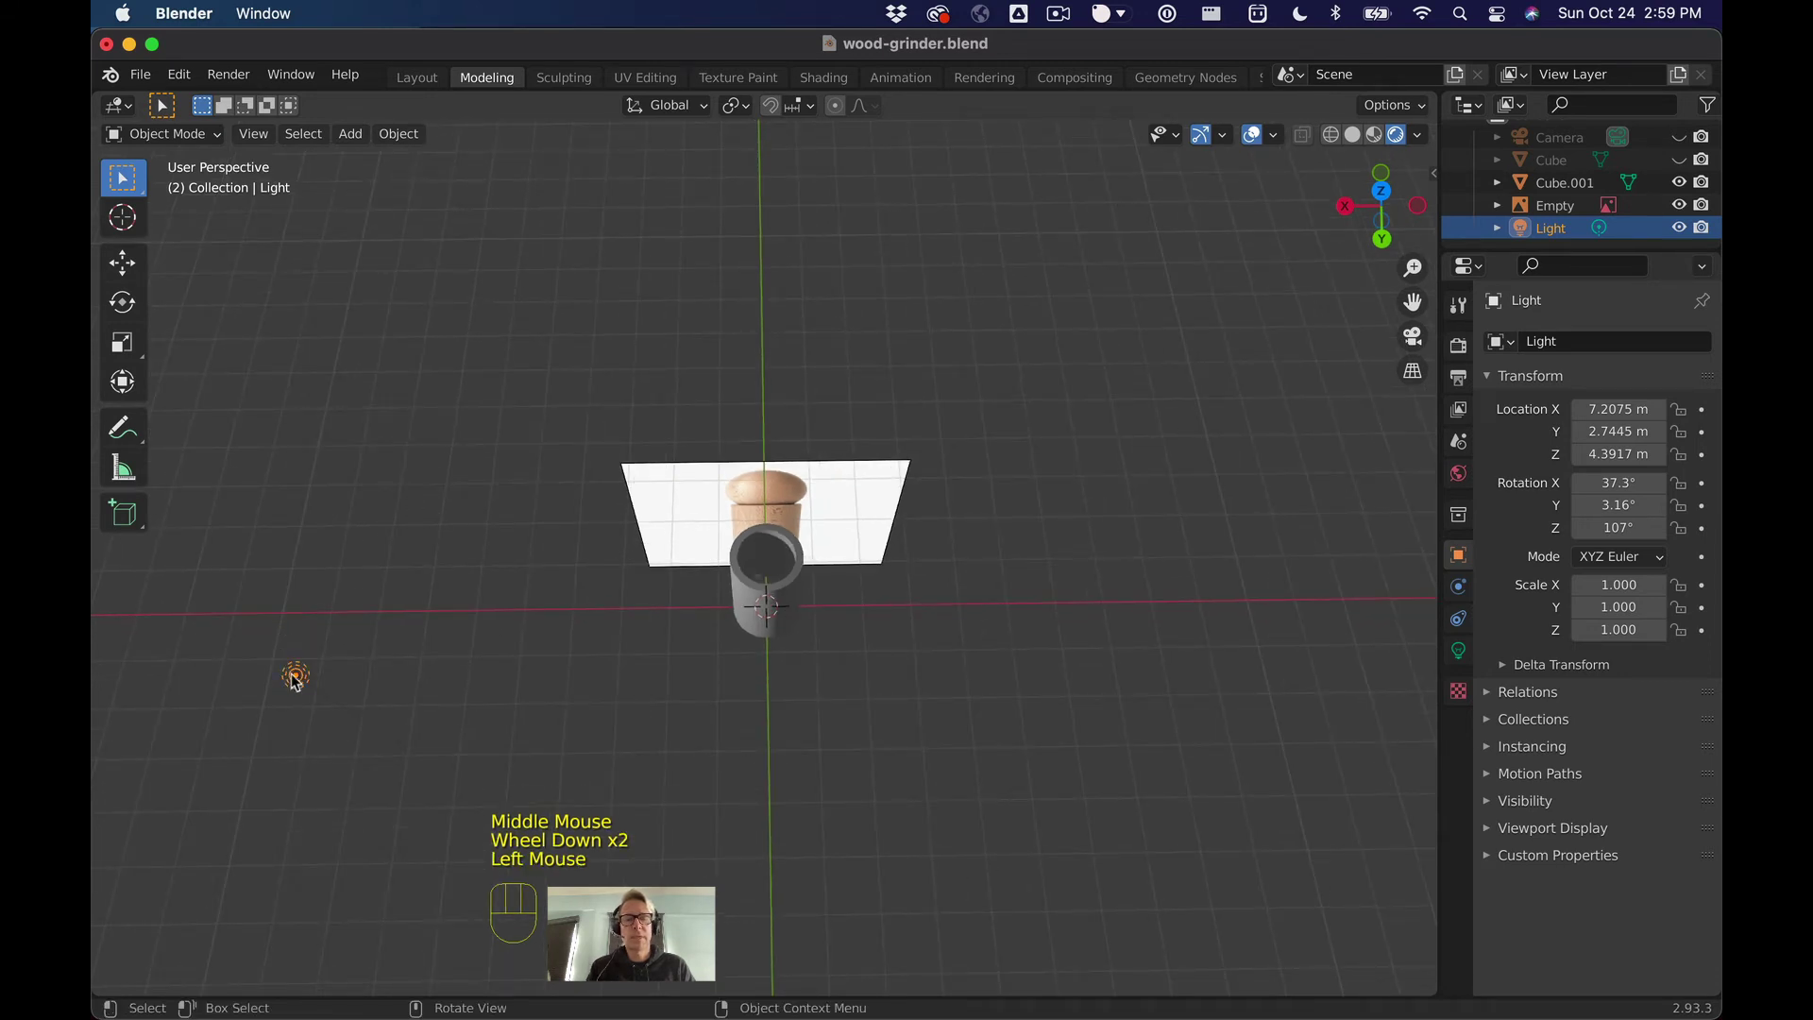
Step: Move the light to its new spot and paste a copy of it slid sideways
key("g")
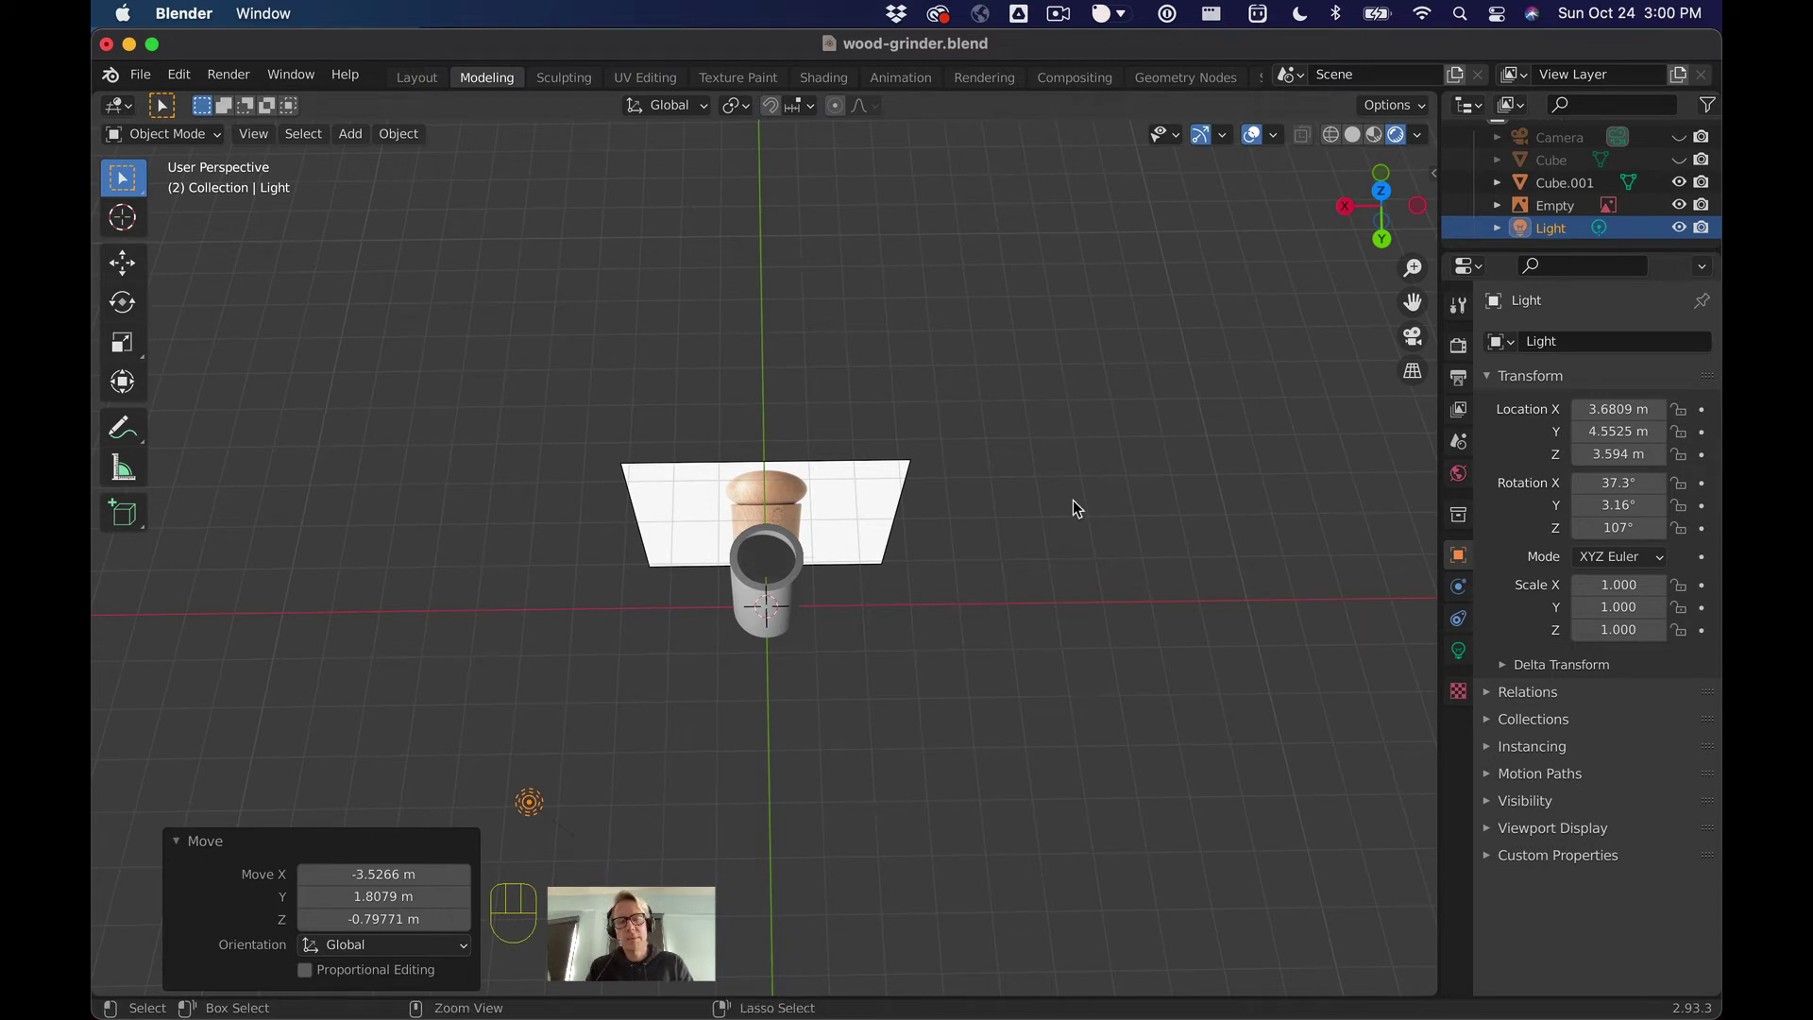
key("super+c")
key("super+v")
key("g")
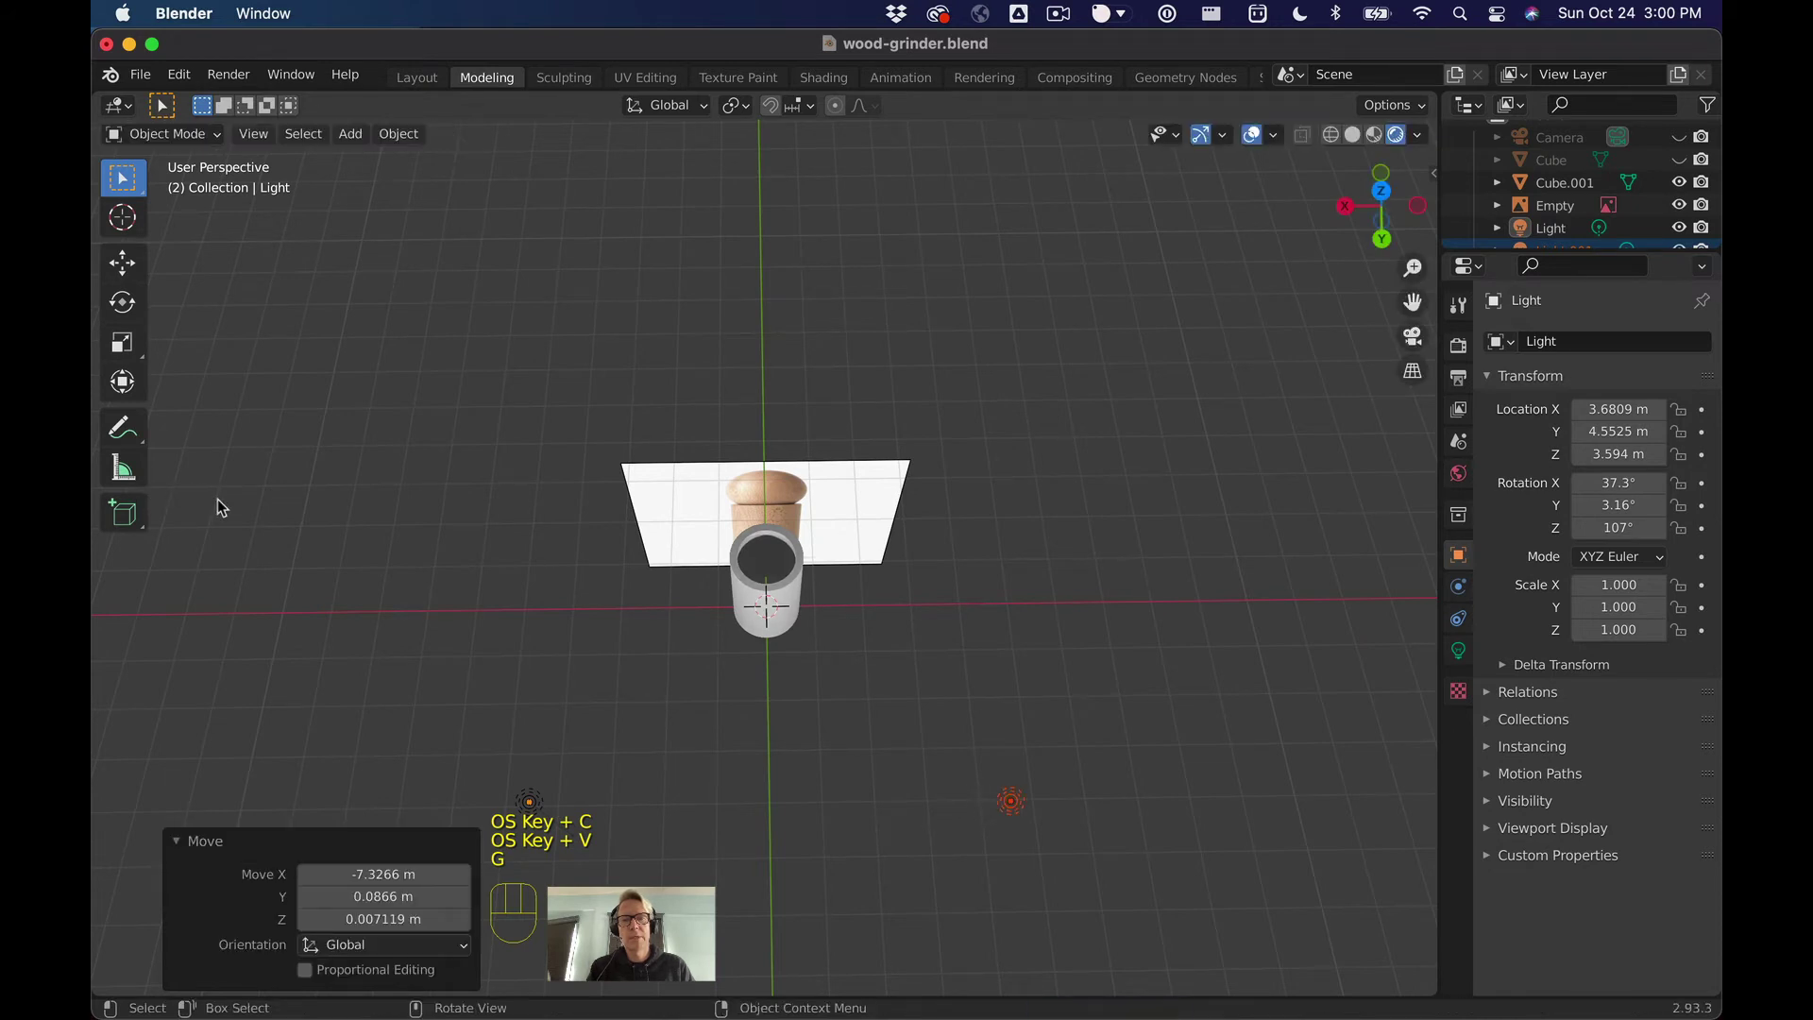
Step: Place the copied light to the right of the model and view the scene from the back
key("g")
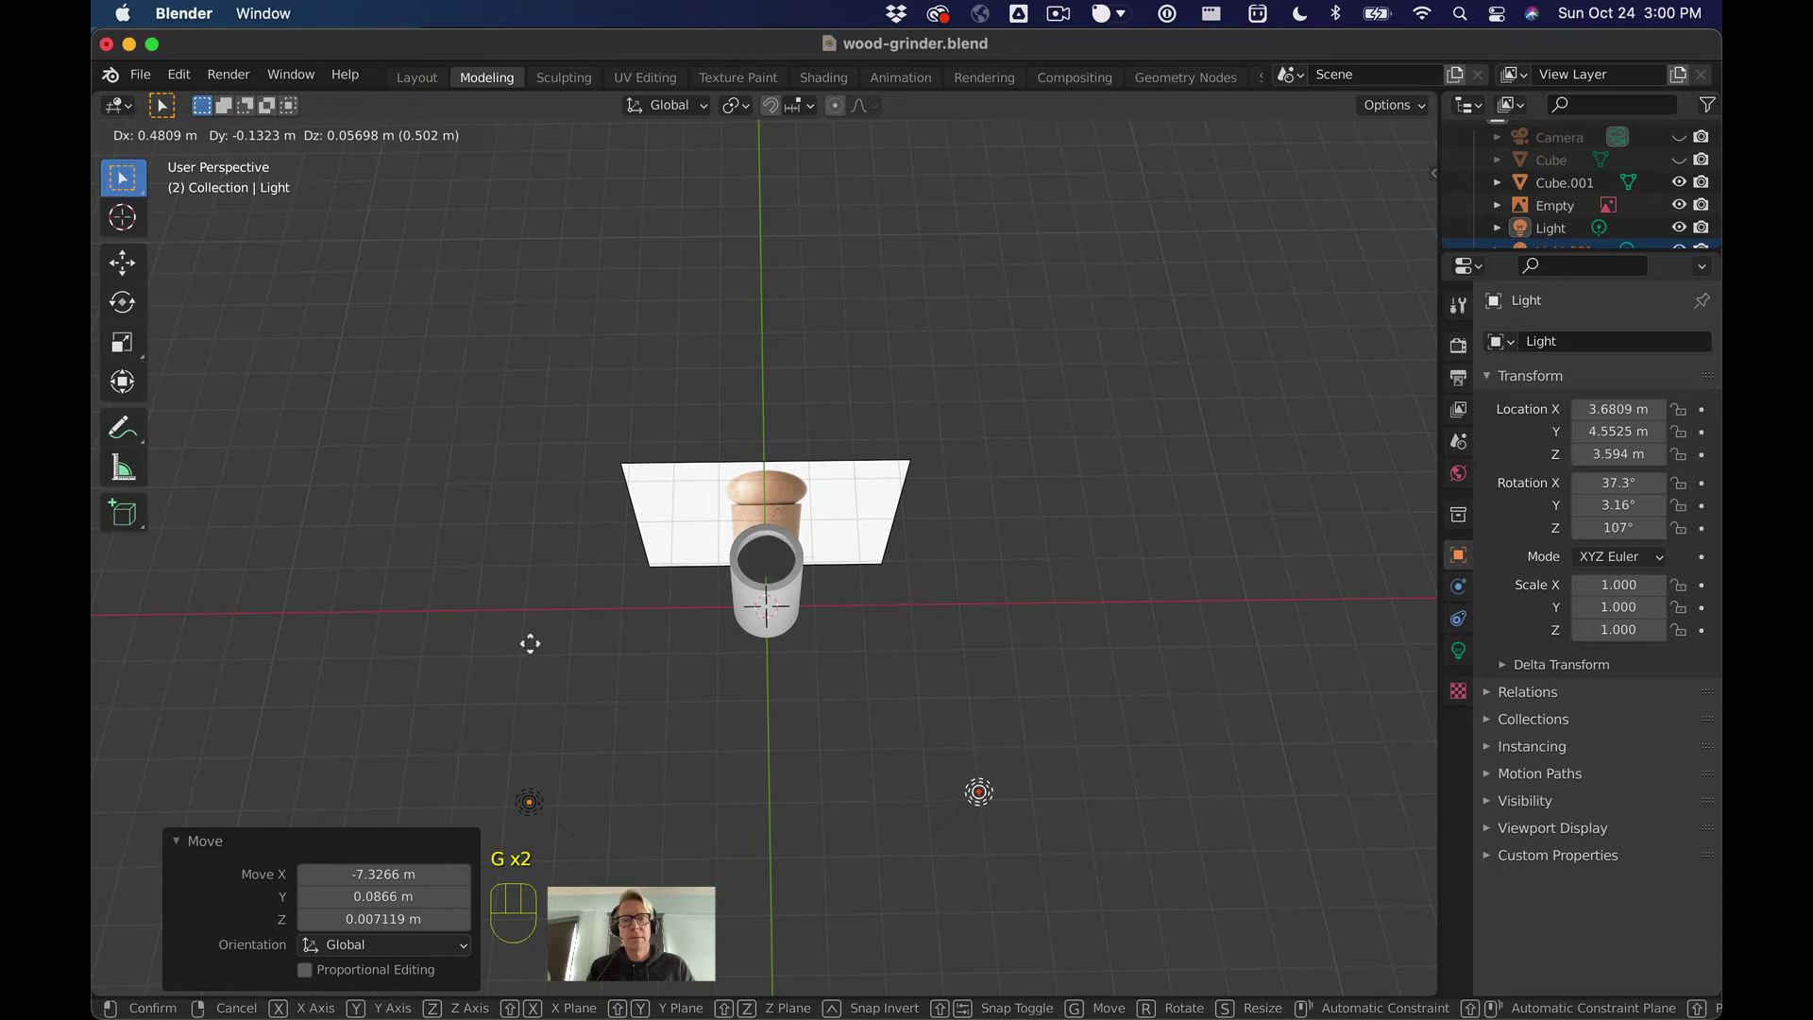
left_click_drag(497, 599, 1386, 201)
left_click(1386, 201)
key("g")
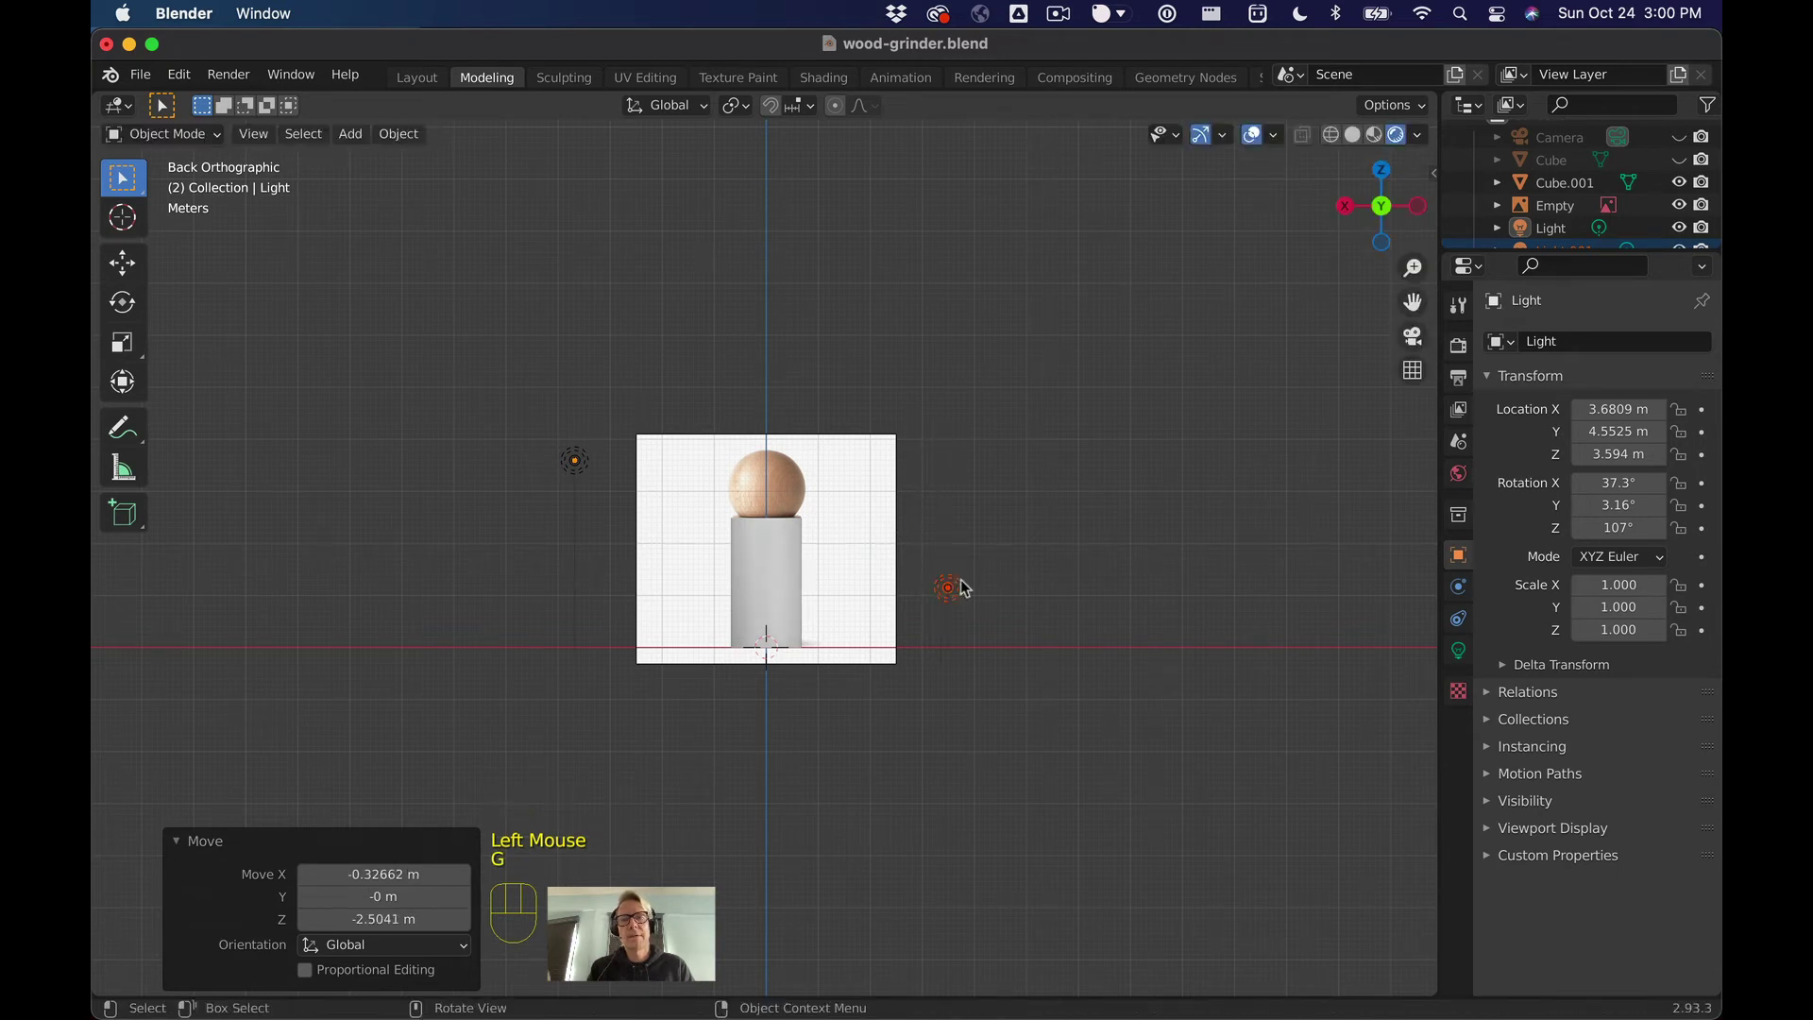